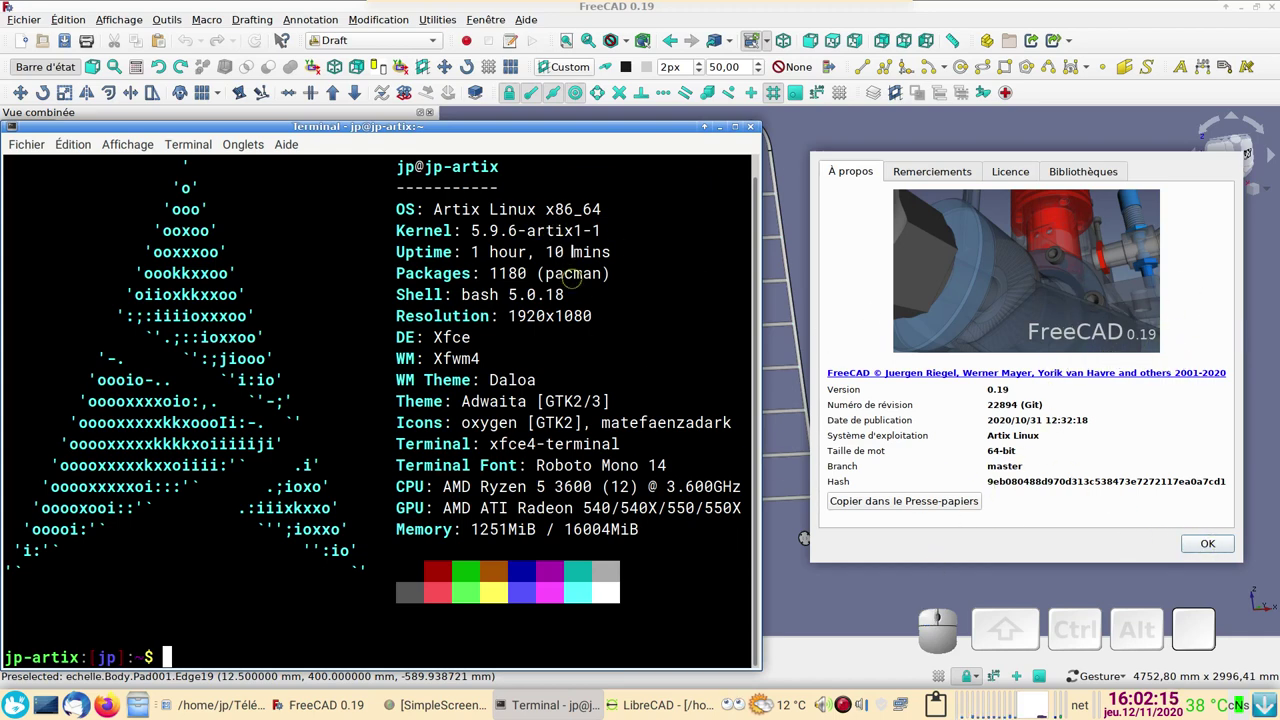
# Step: Dismiss the About dialog, close echelle.dxf in LibreCAD and close the ladder document in FreeCAD
pyautogui.click(1228, 548)
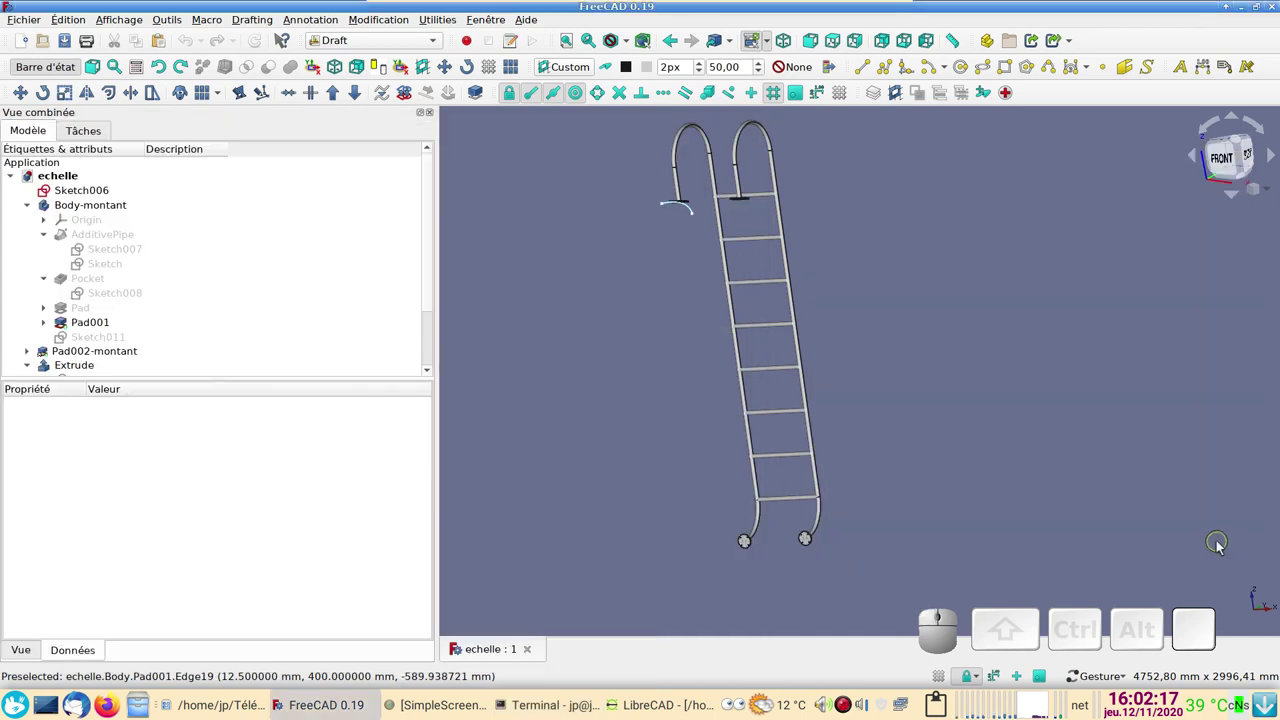
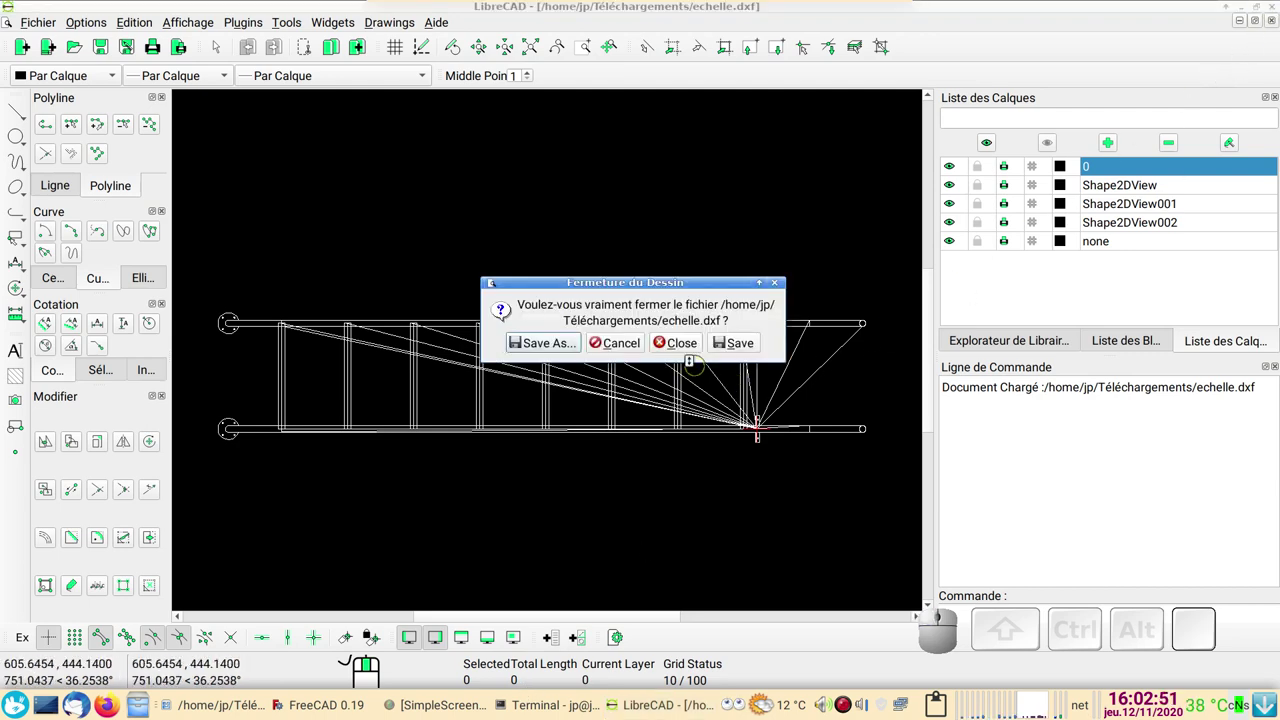
pyautogui.click(694, 343)
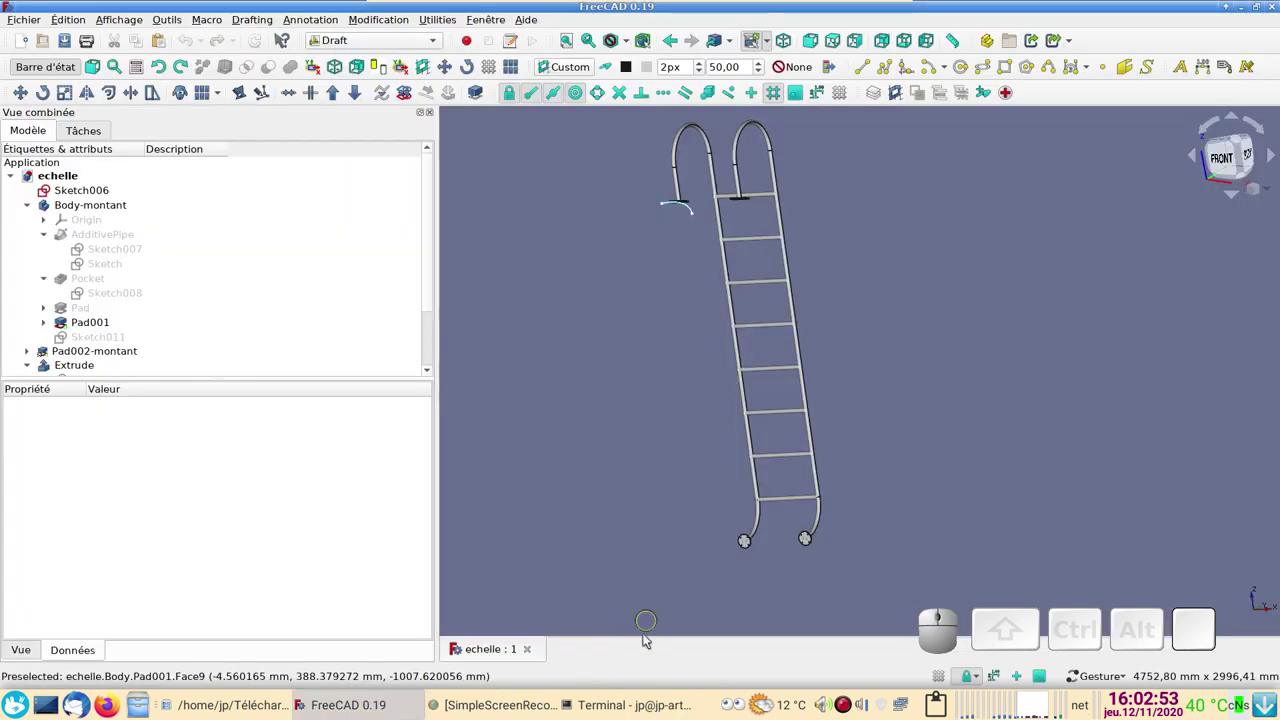
pyautogui.click(532, 648)
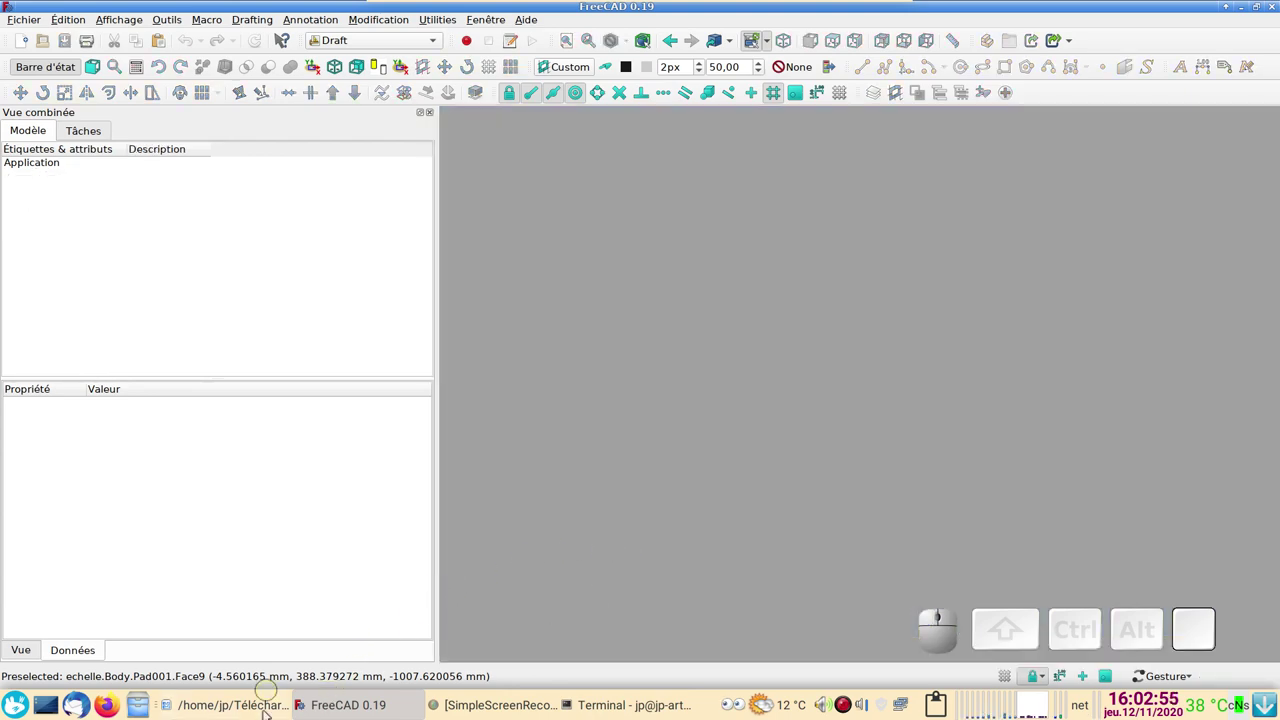
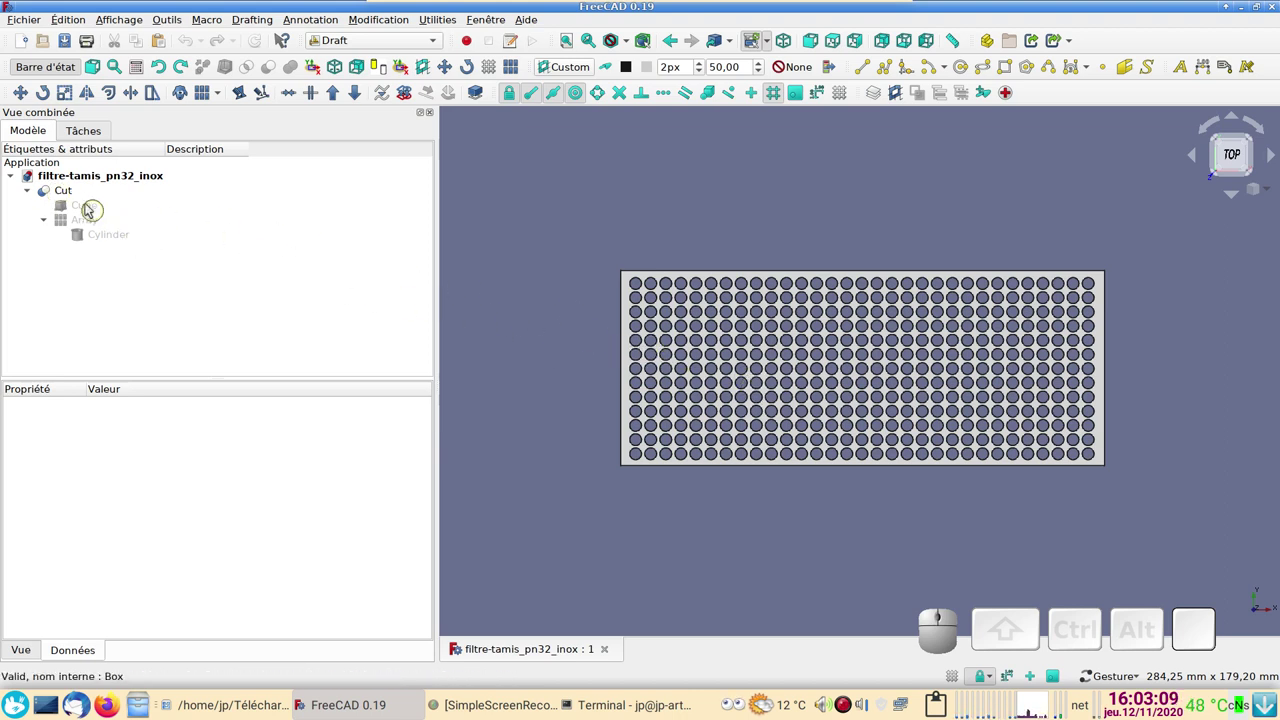
# Step: Export the Cut object of the filter plate as filtre.dxf, overwriting the existing file
pyautogui.click(77, 195)
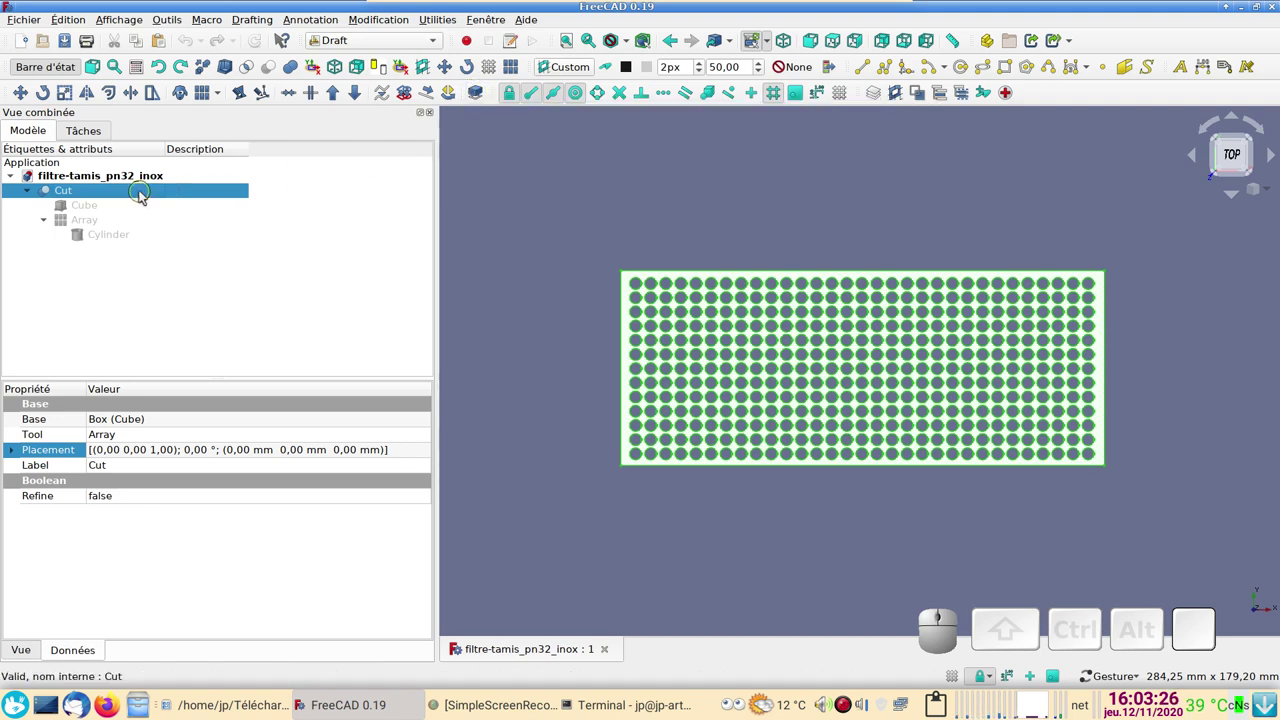
pyautogui.click(37, 22)
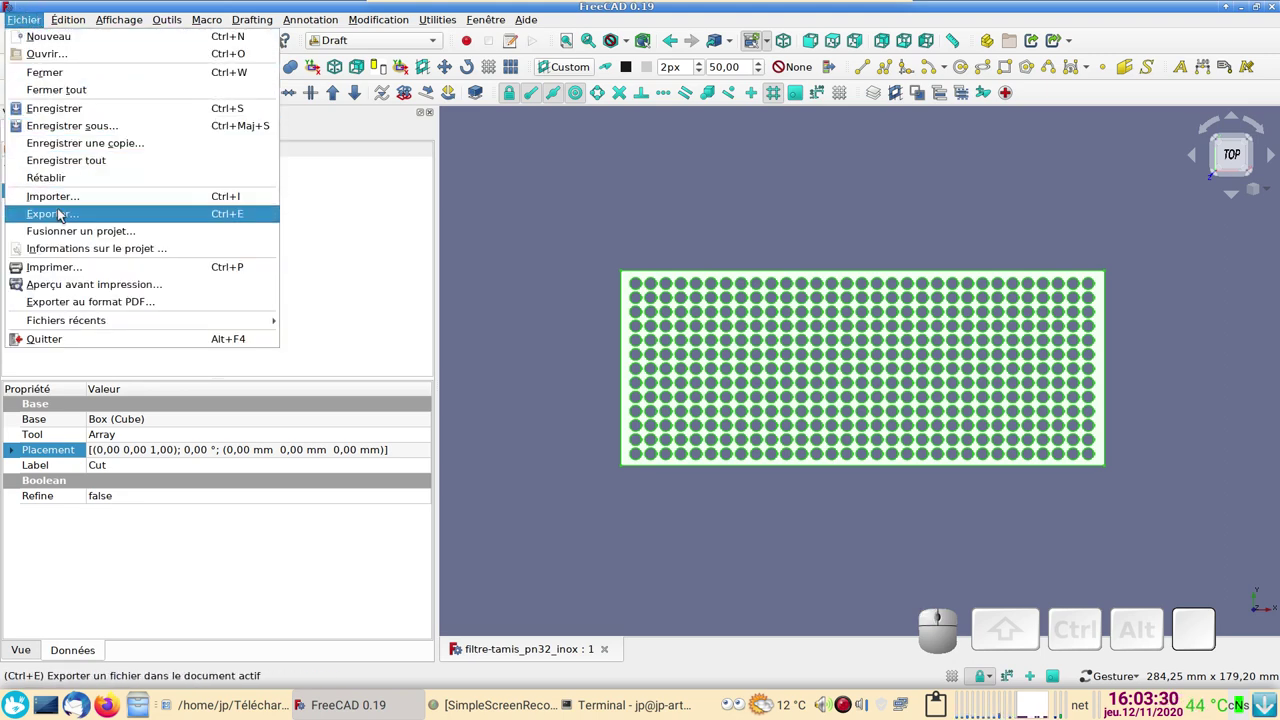
pyautogui.click(67, 211)
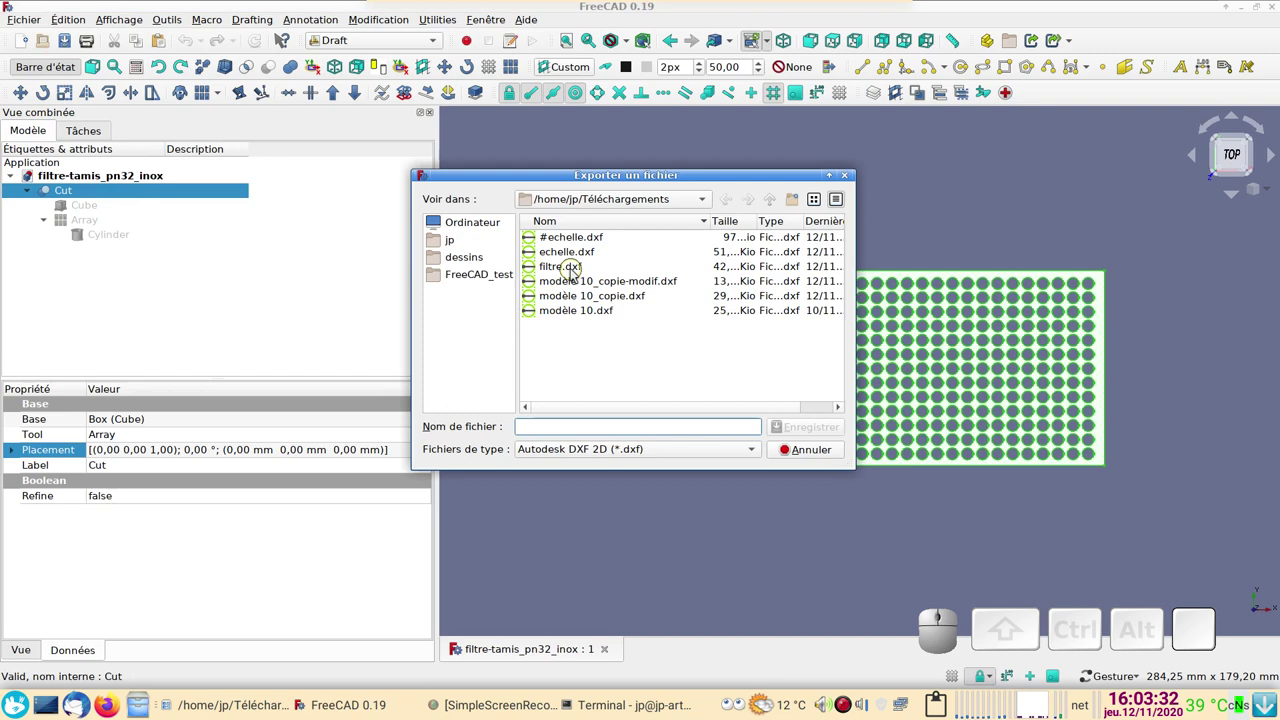
pyautogui.click(579, 273)
pyautogui.click(818, 428)
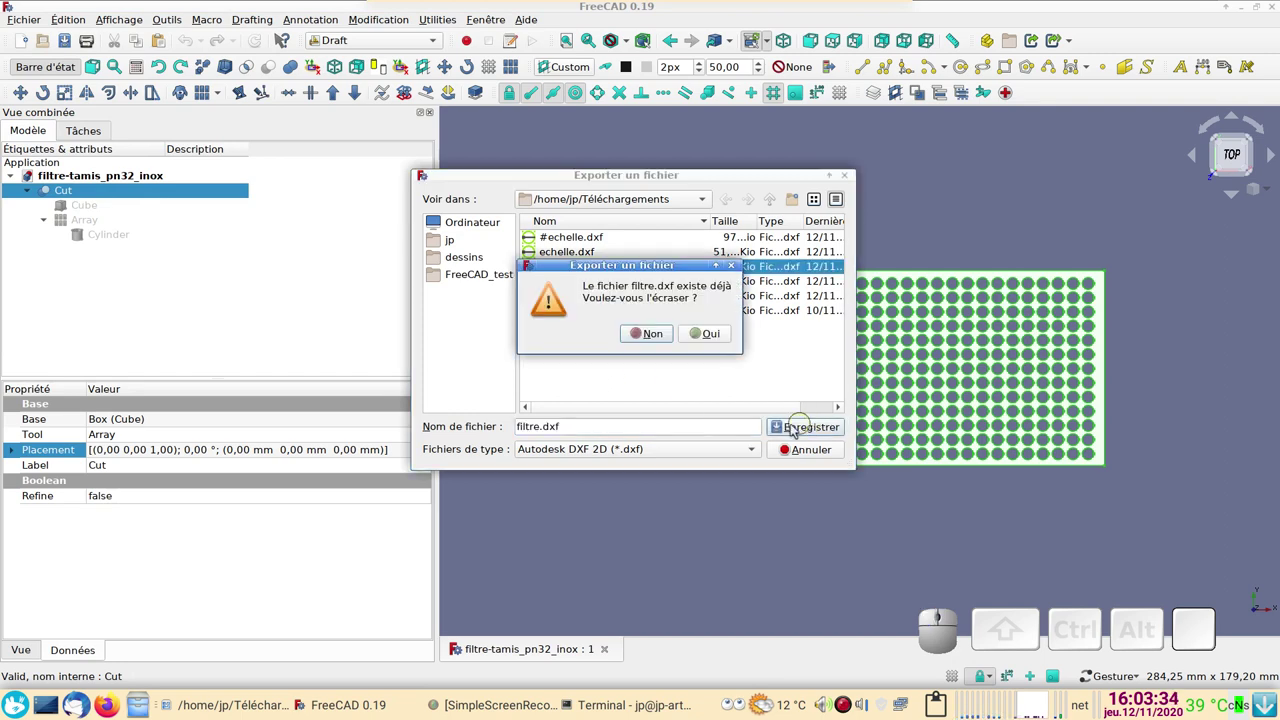
pyautogui.click(716, 330)
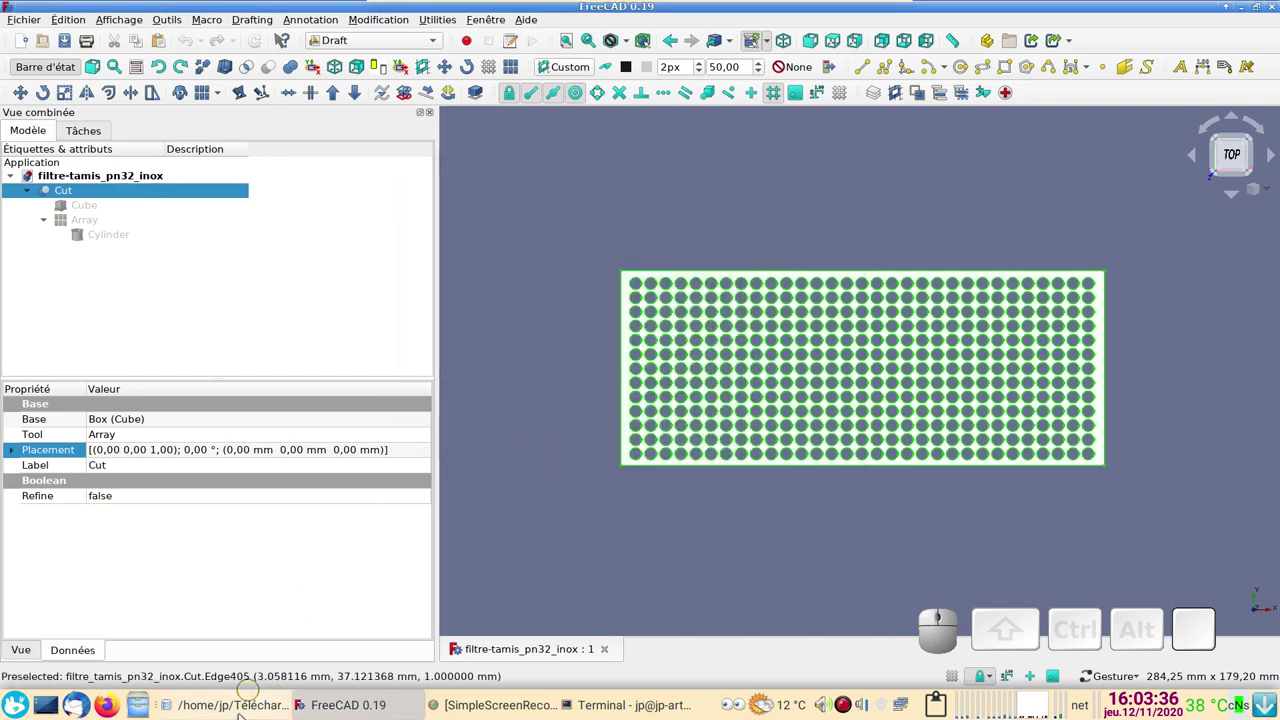
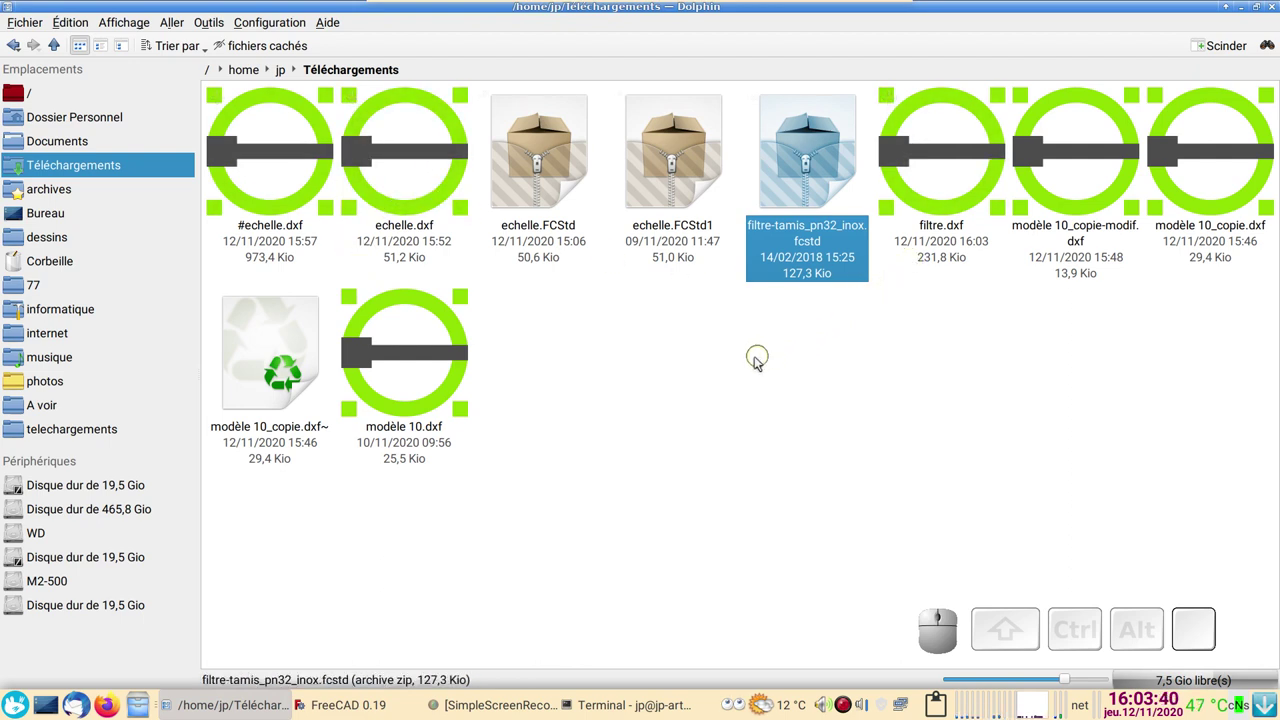
# Step: Open filtre.dxf from the Téléchargements folder in LibreCAD
pyautogui.click(743, 364)
pyautogui.click(938, 167)
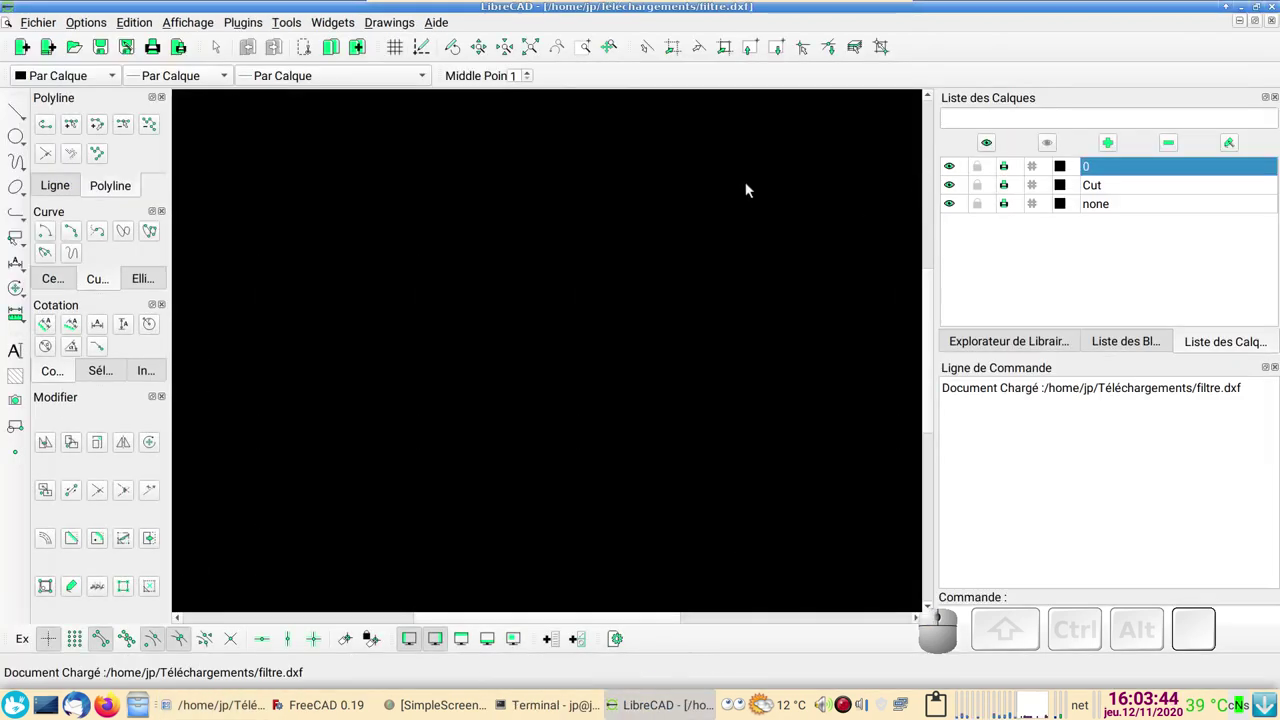
# Step: Fit the filter plate in view and zoom onto its left edge and top-left corner hole
pyautogui.click(532, 52)
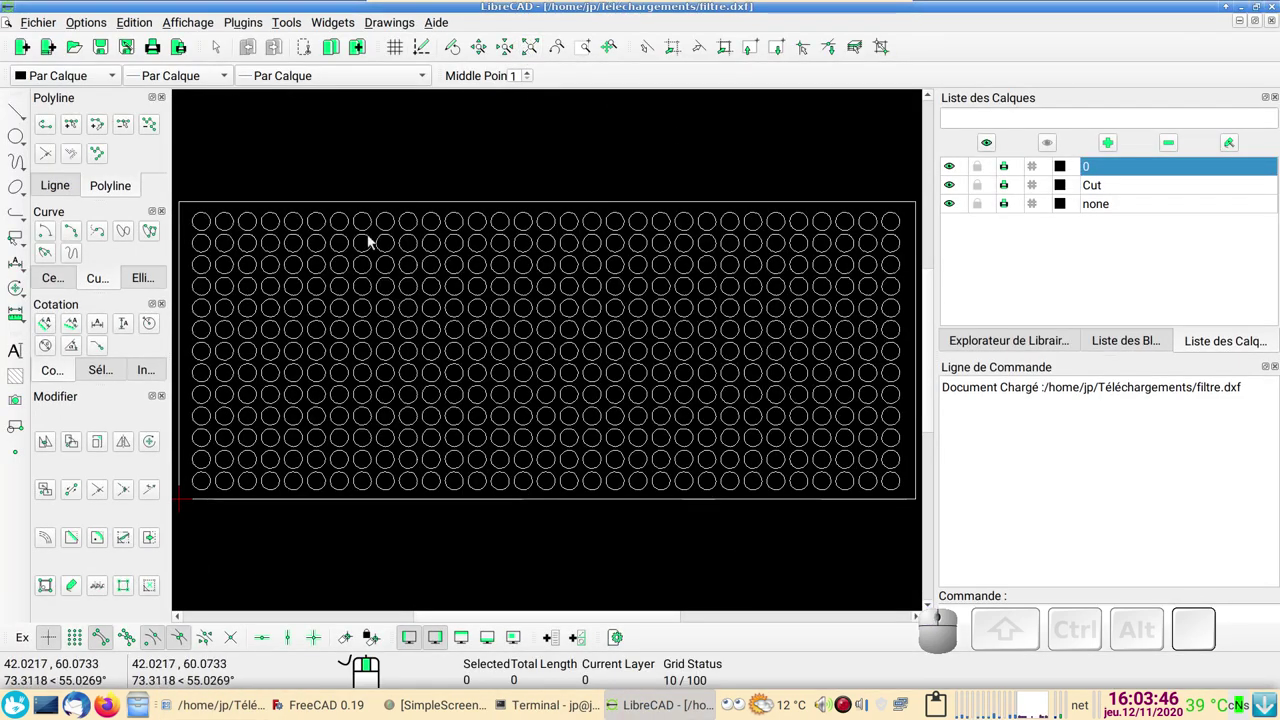
pyautogui.scroll(-3)
pyautogui.moveTo(354, 271); pyautogui.dragTo(539, 388)
pyautogui.scroll(3)
pyautogui.moveTo(508, 295); pyautogui.dragTo(532, 394)
pyautogui.scroll(3)
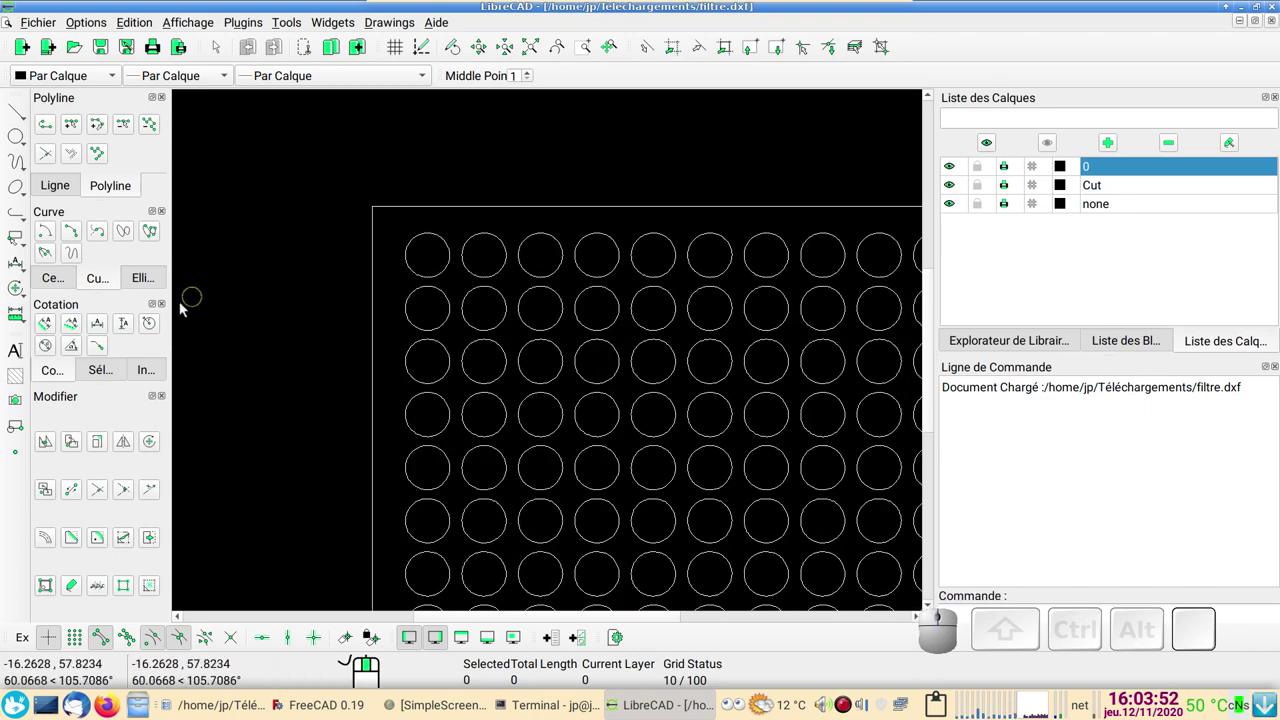
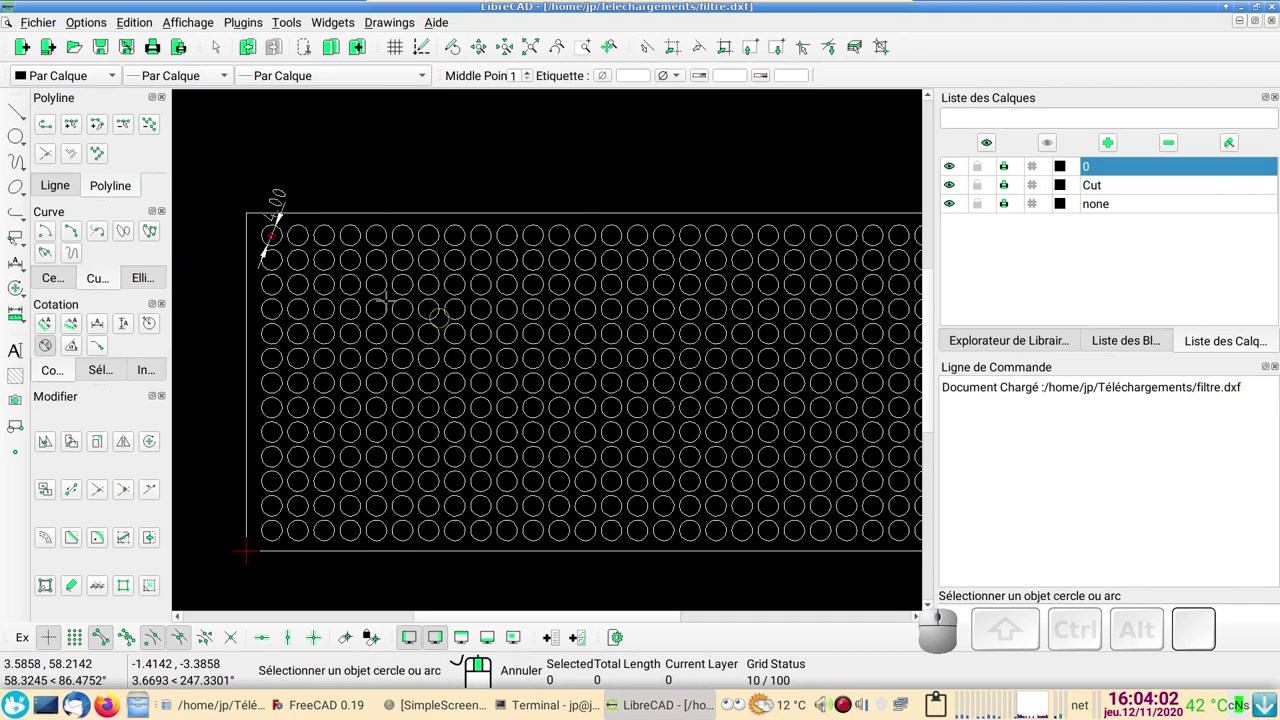
# Step: Add the plate height dimension (66.00), then close the filtre.dxf drawing
pyautogui.click(131, 324)
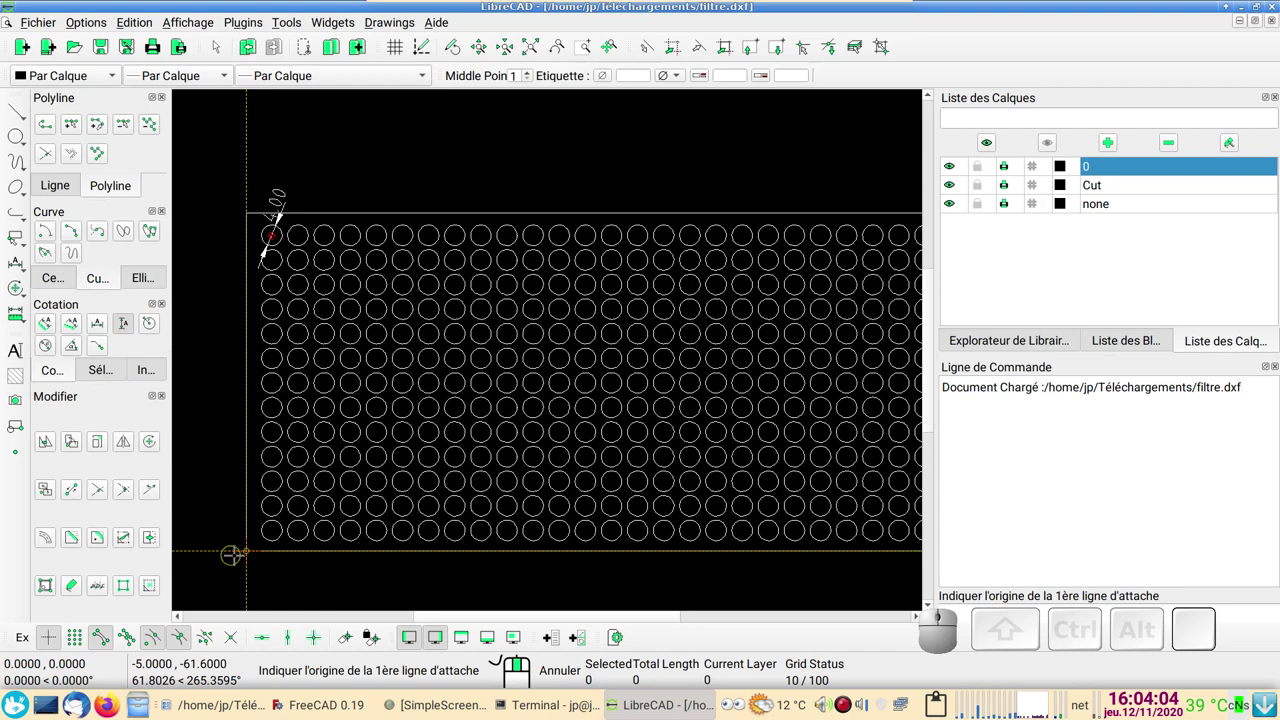
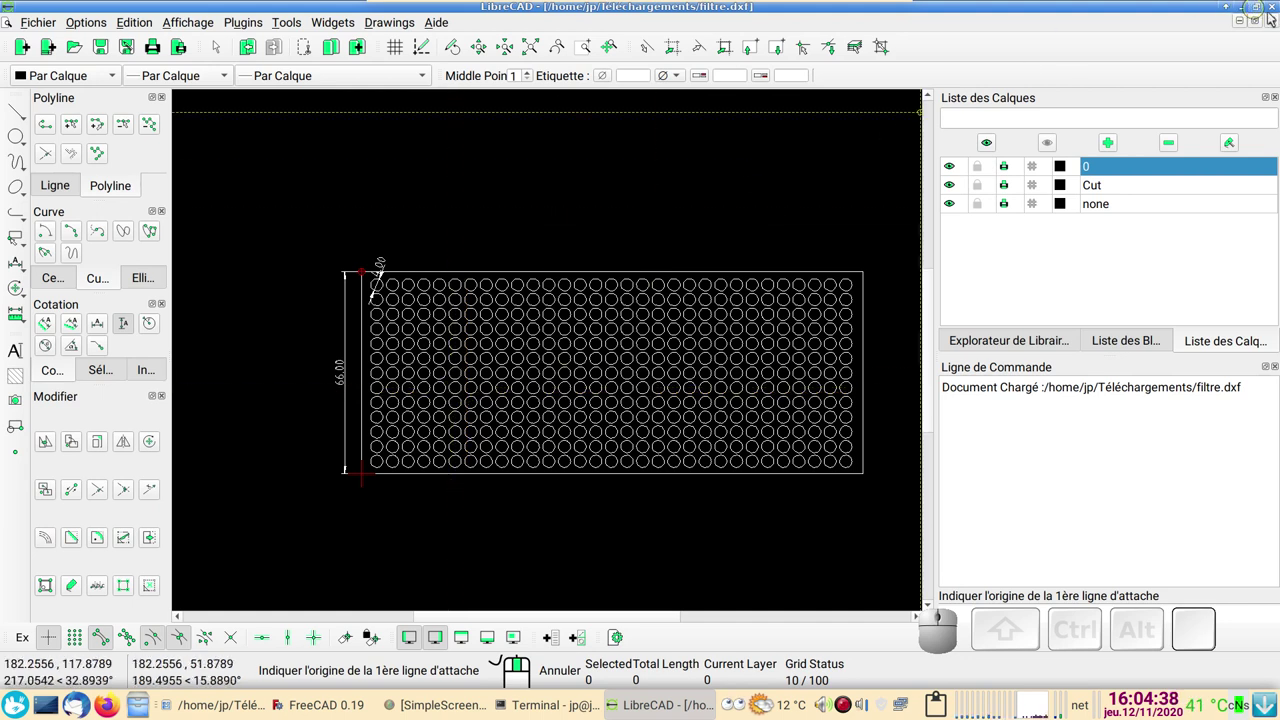
pyautogui.click(1279, 6)
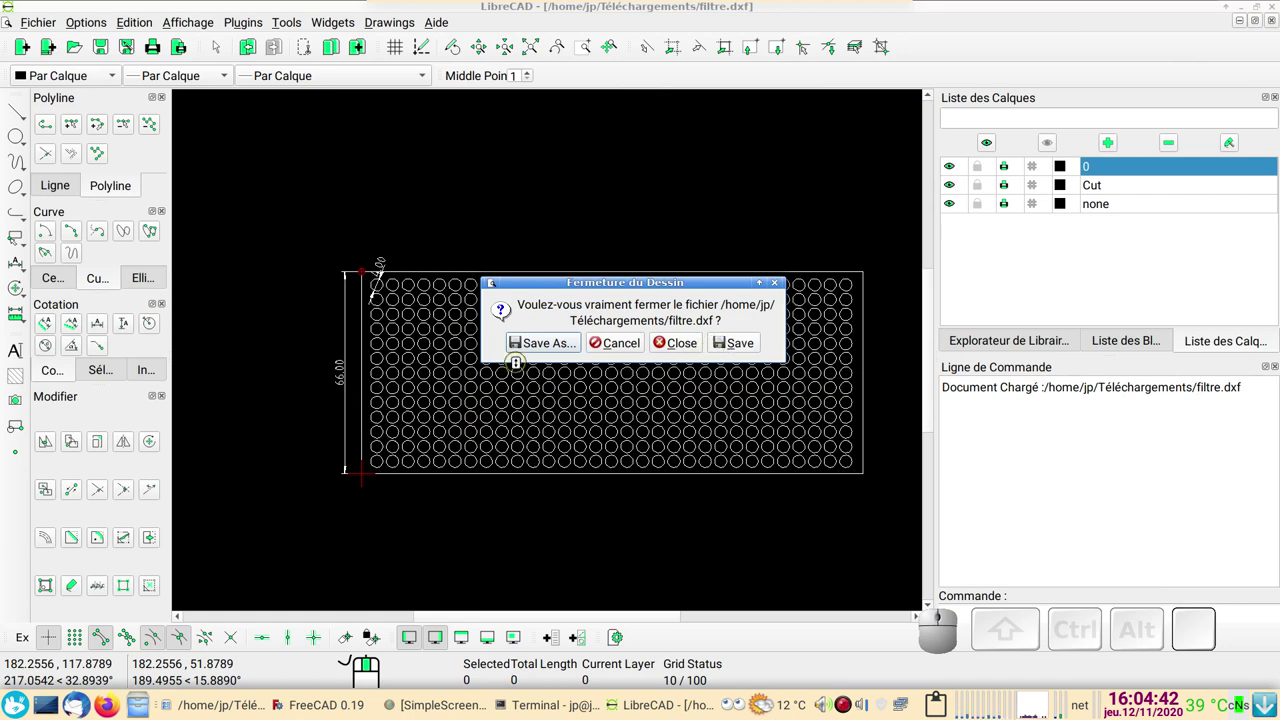
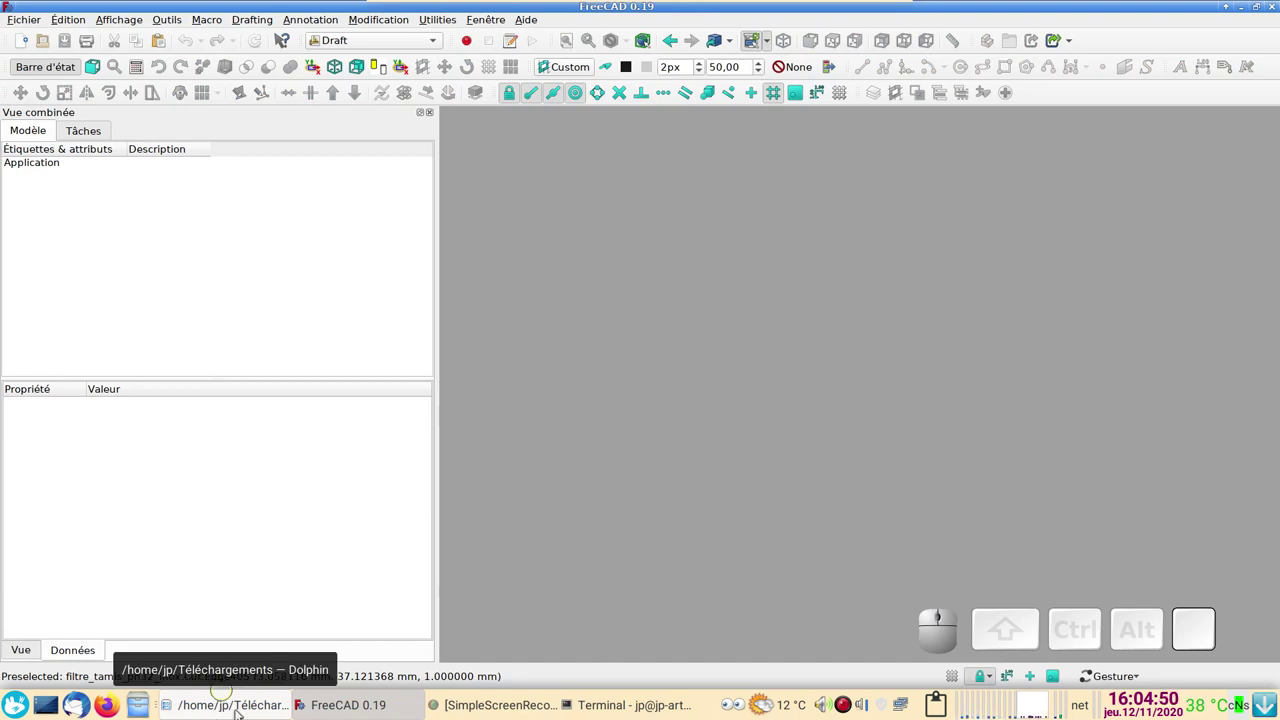
# Step: Return to FreeCAD and create a new empty document
pyautogui.click(235, 707)
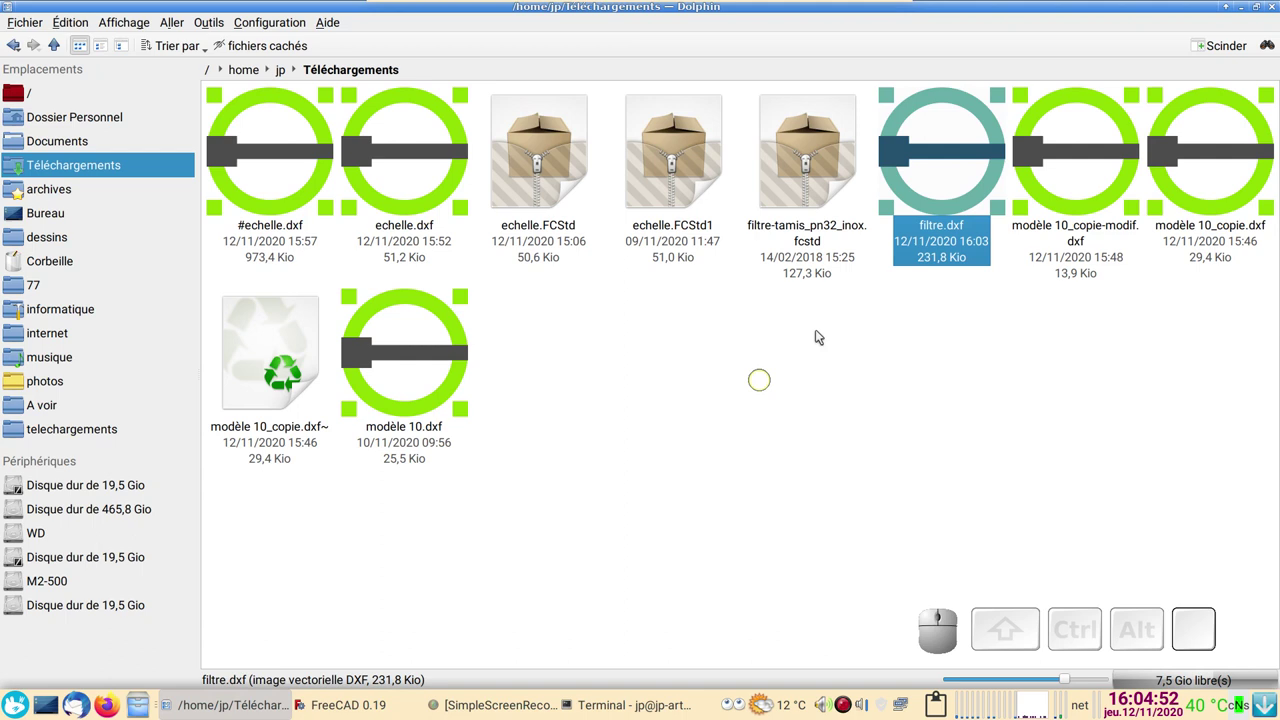
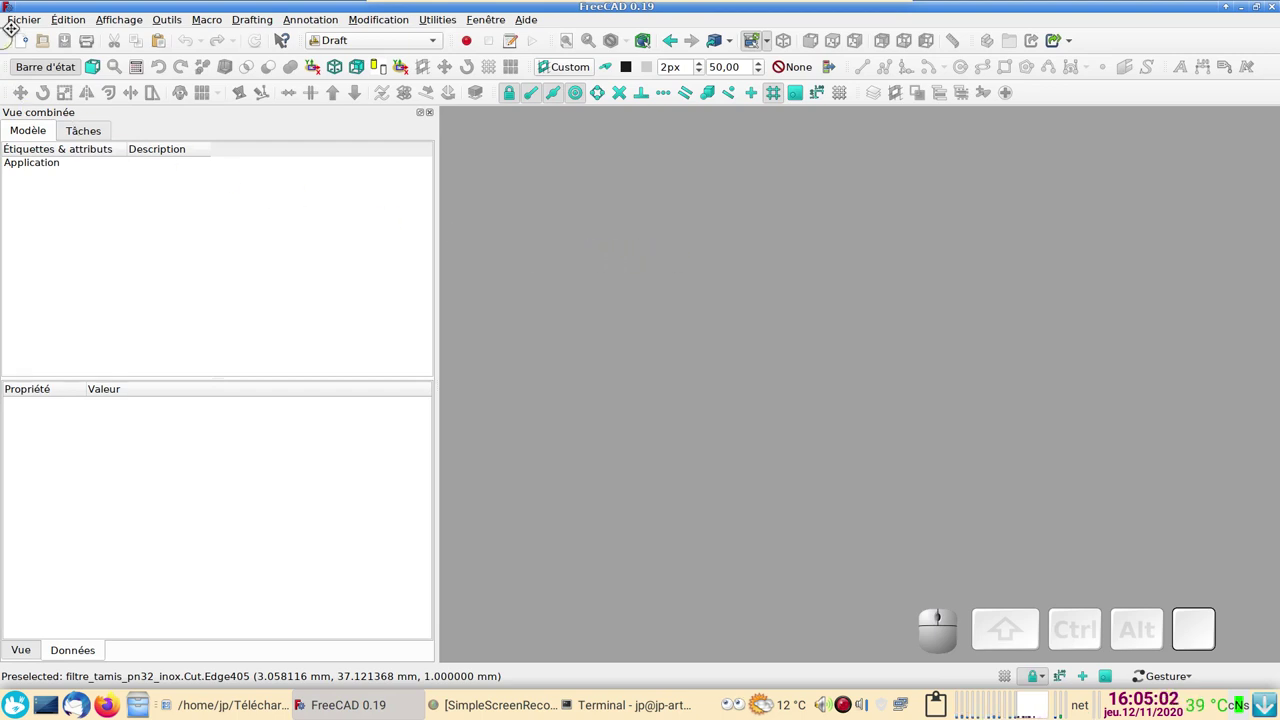
pyautogui.click(28, 20)
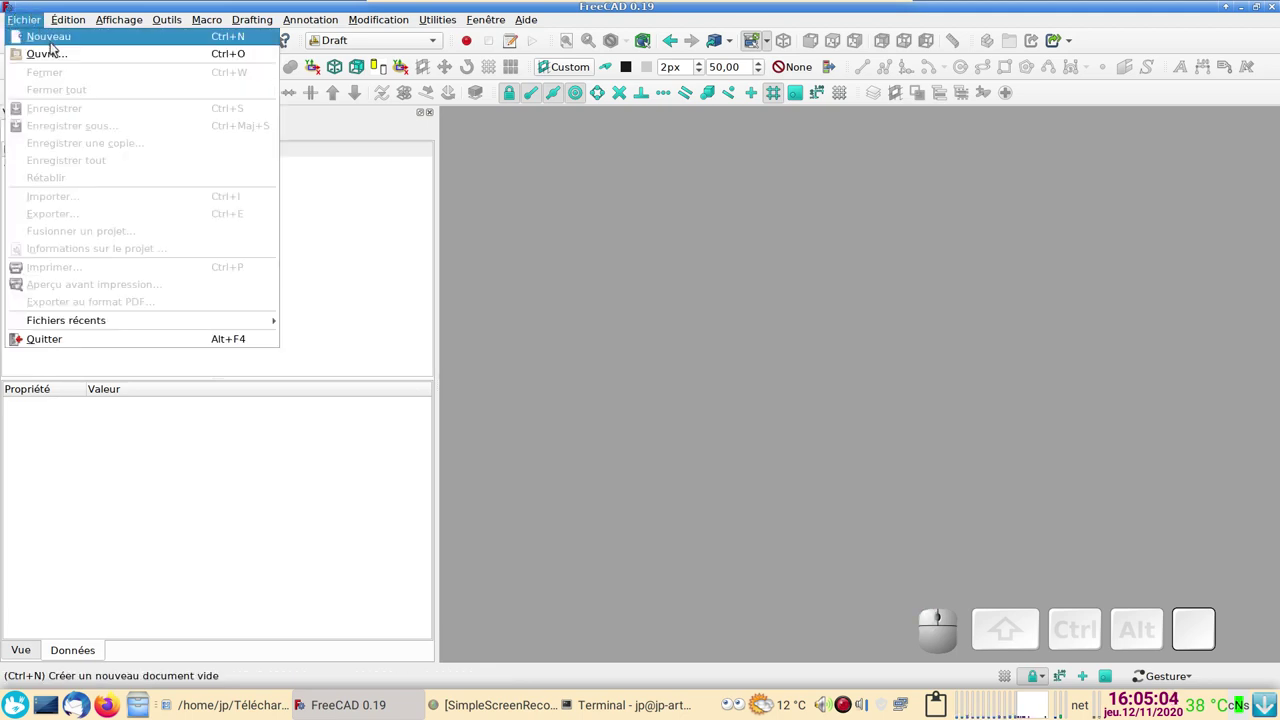
pyautogui.click(73, 36)
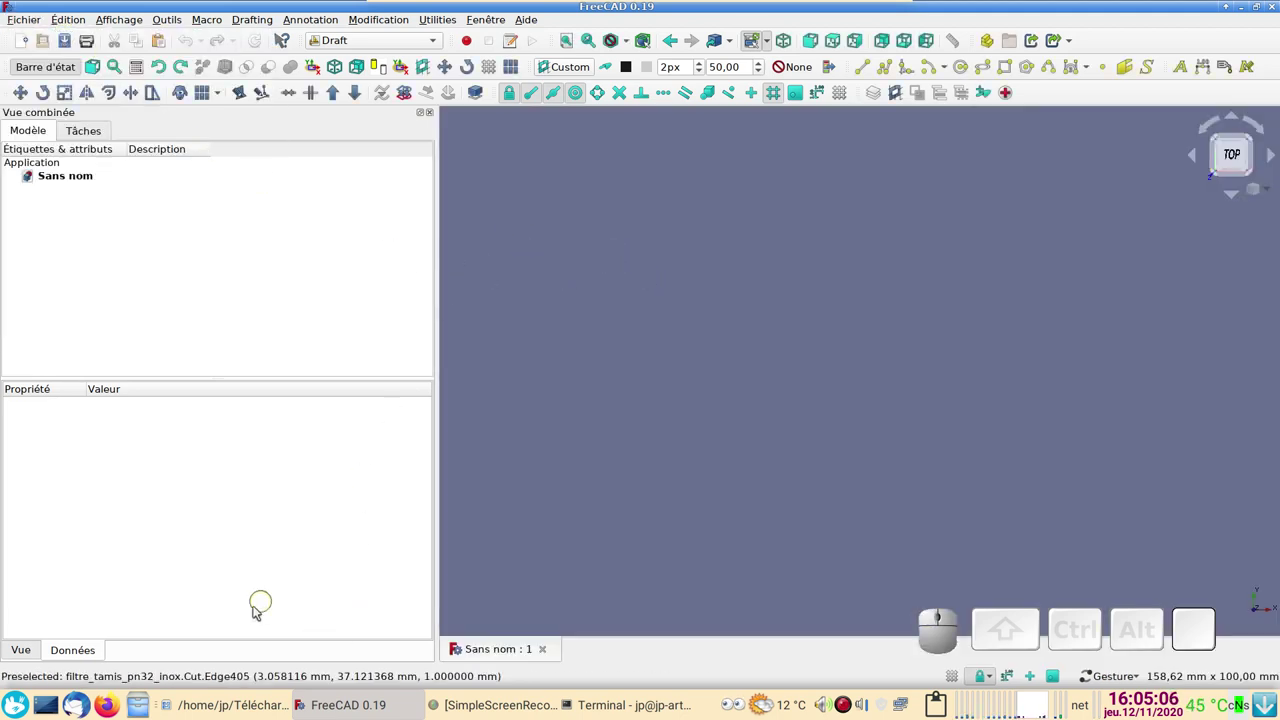
# Step: Import modèle 10.dxf into the new document (fails with a UTF-8 decode error)
pyautogui.click(34, 23)
pyautogui.click(50, 193)
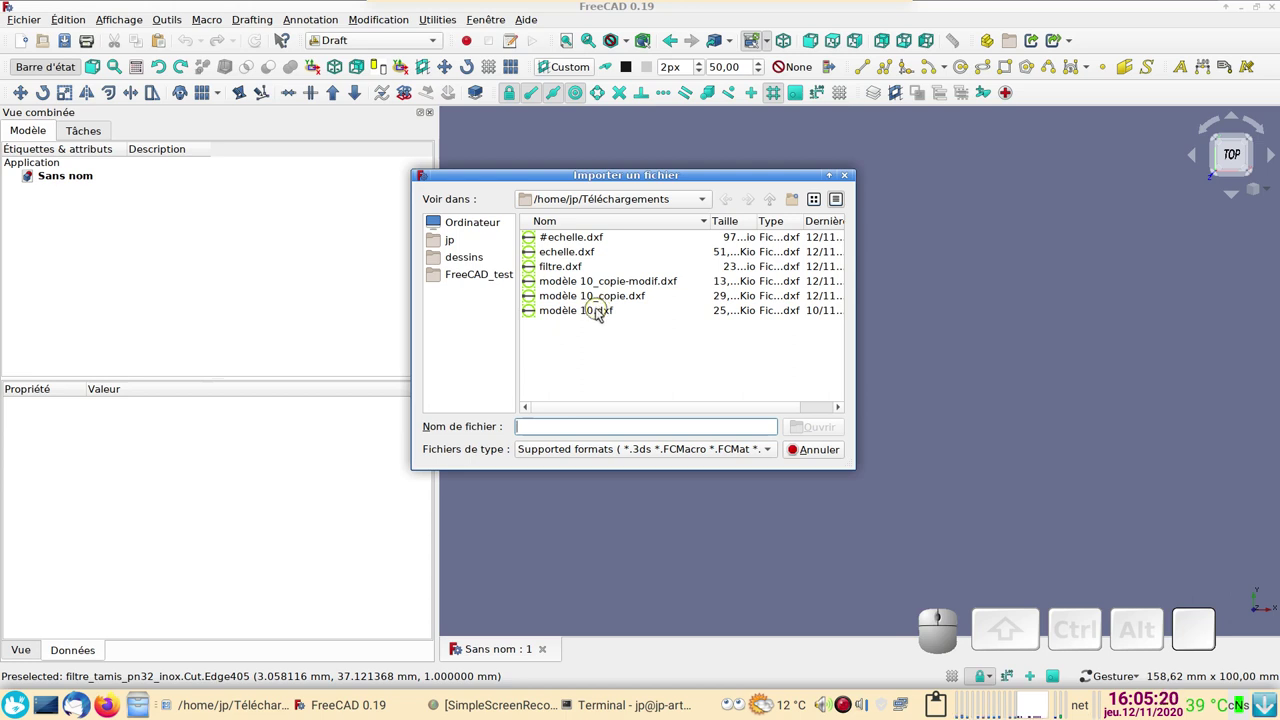
pyautogui.click(602, 309)
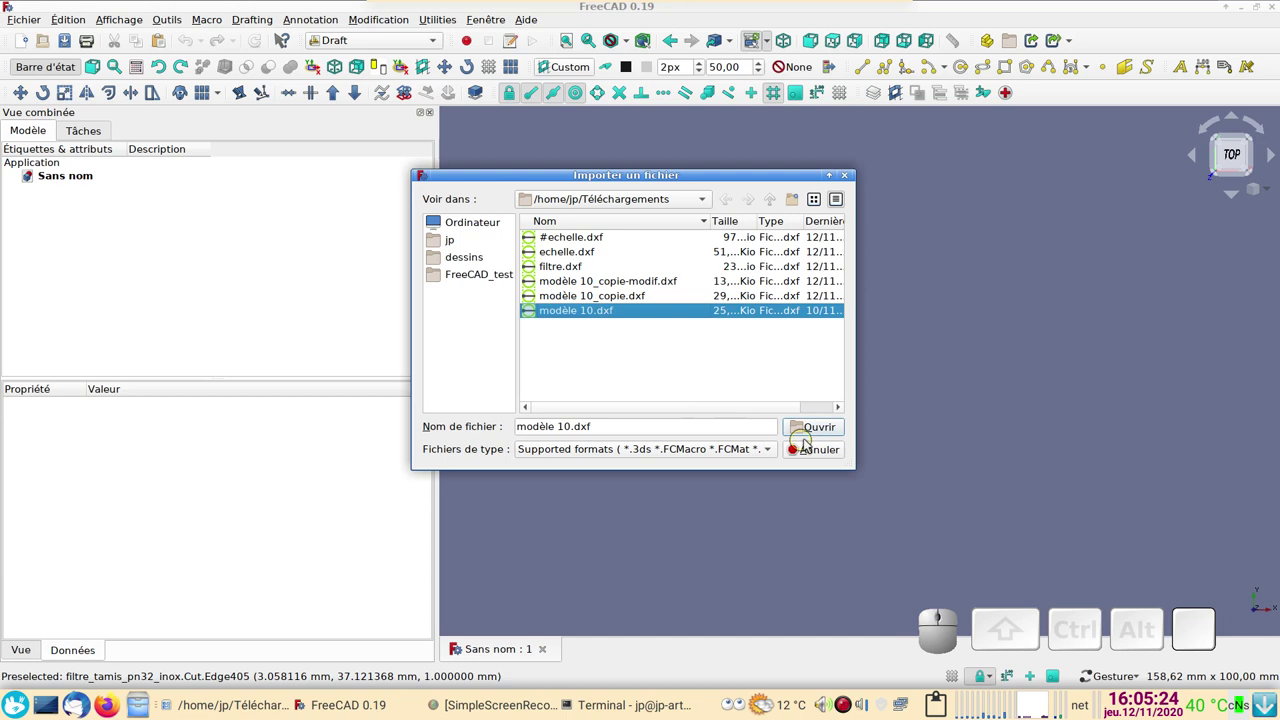
pyautogui.click(823, 429)
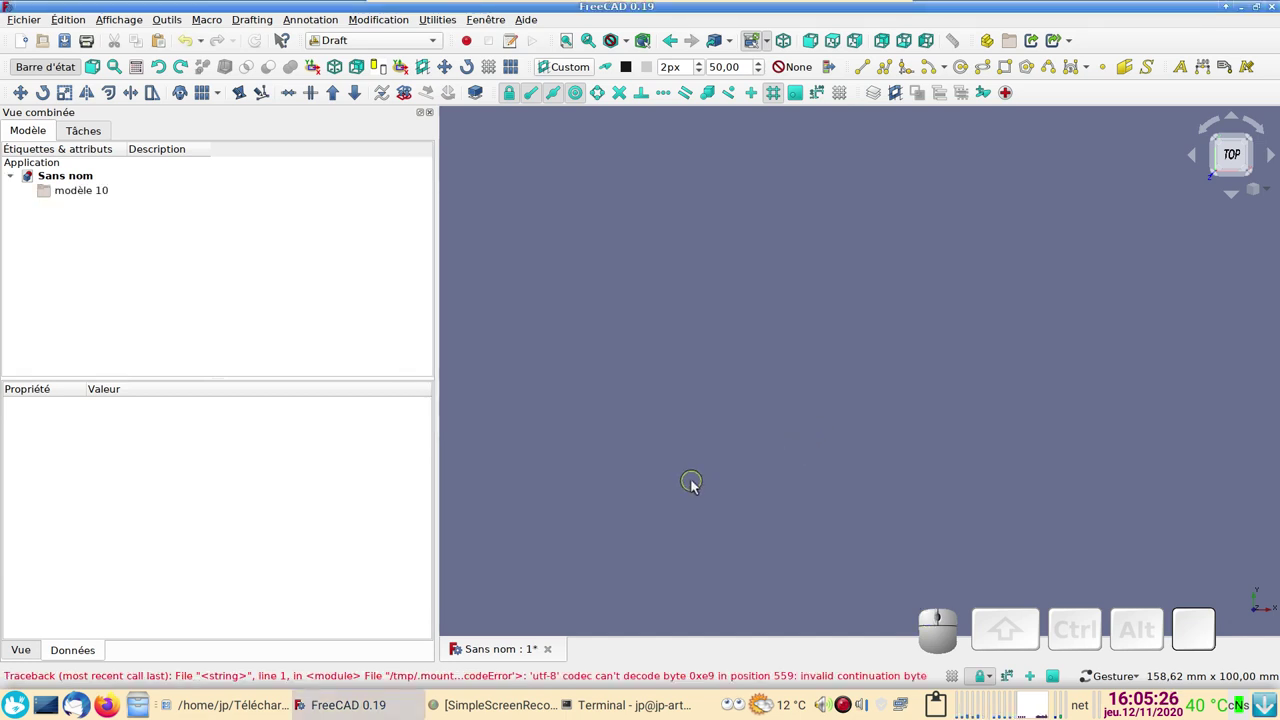
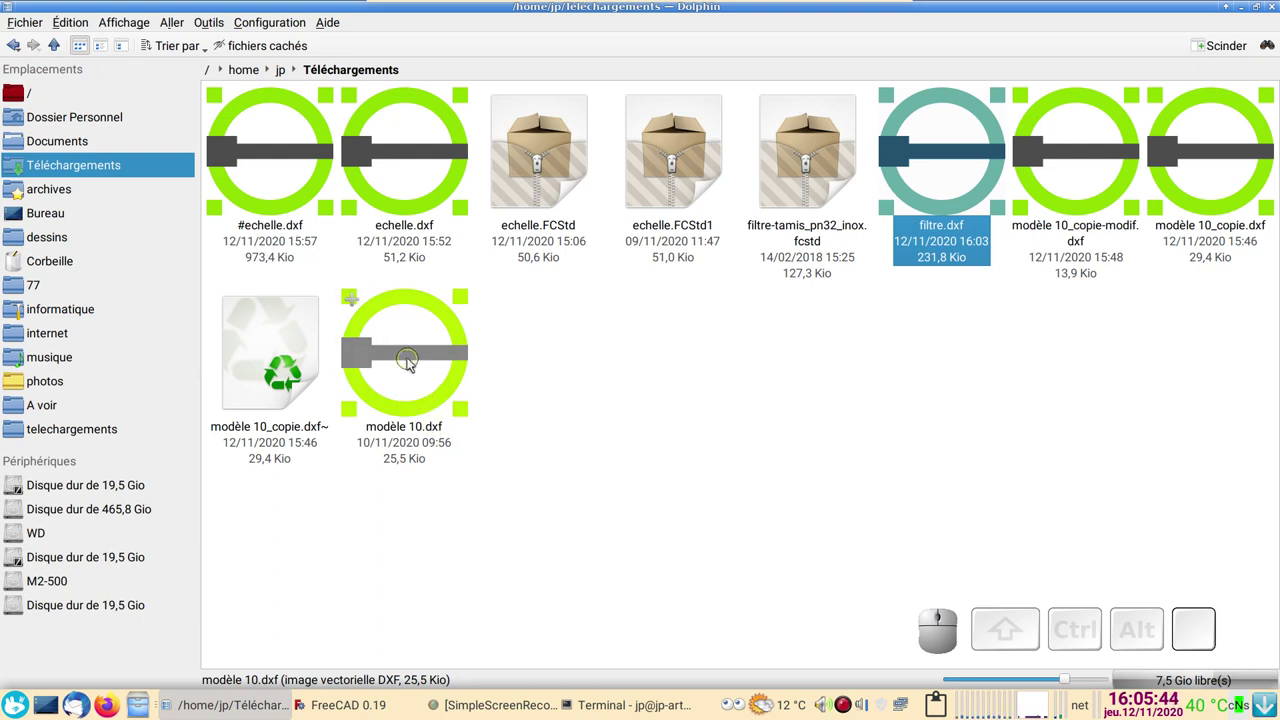
# Step: Open modèle 10.dxf in LibreCAD and inspect the drawing
pyautogui.click(413, 359)
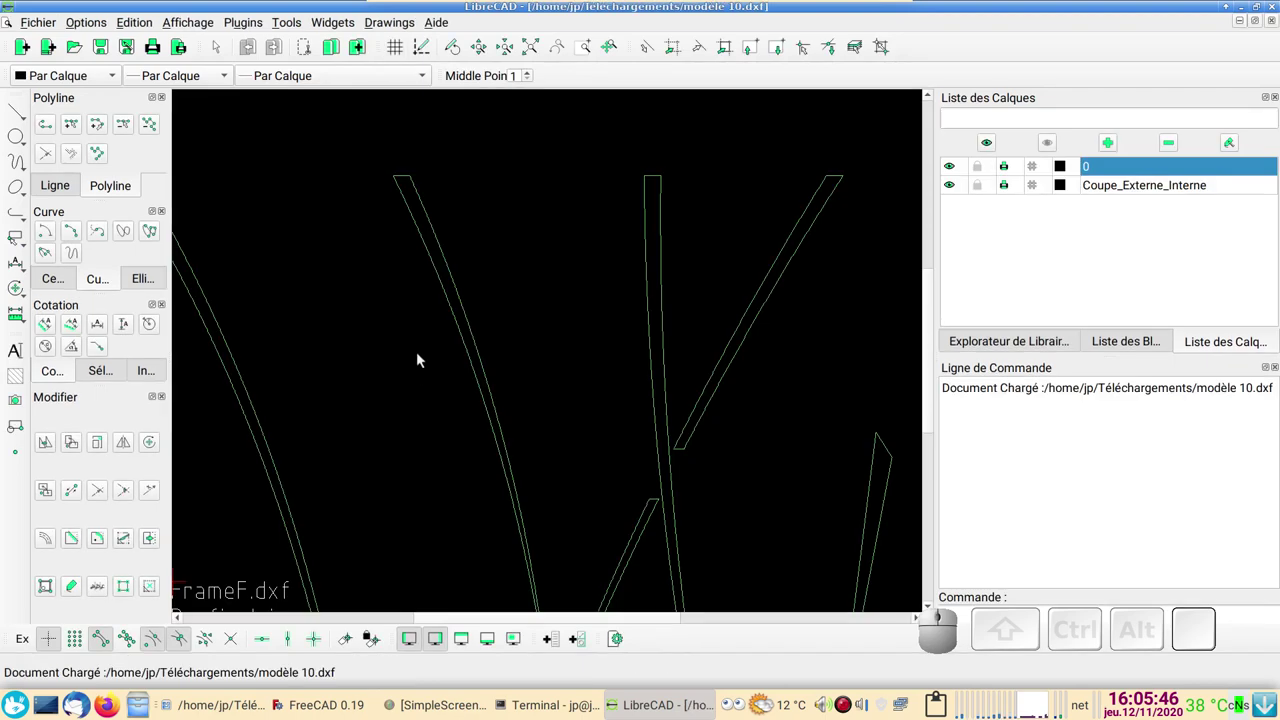
pyautogui.scroll(-3)
pyautogui.scroll(-3)
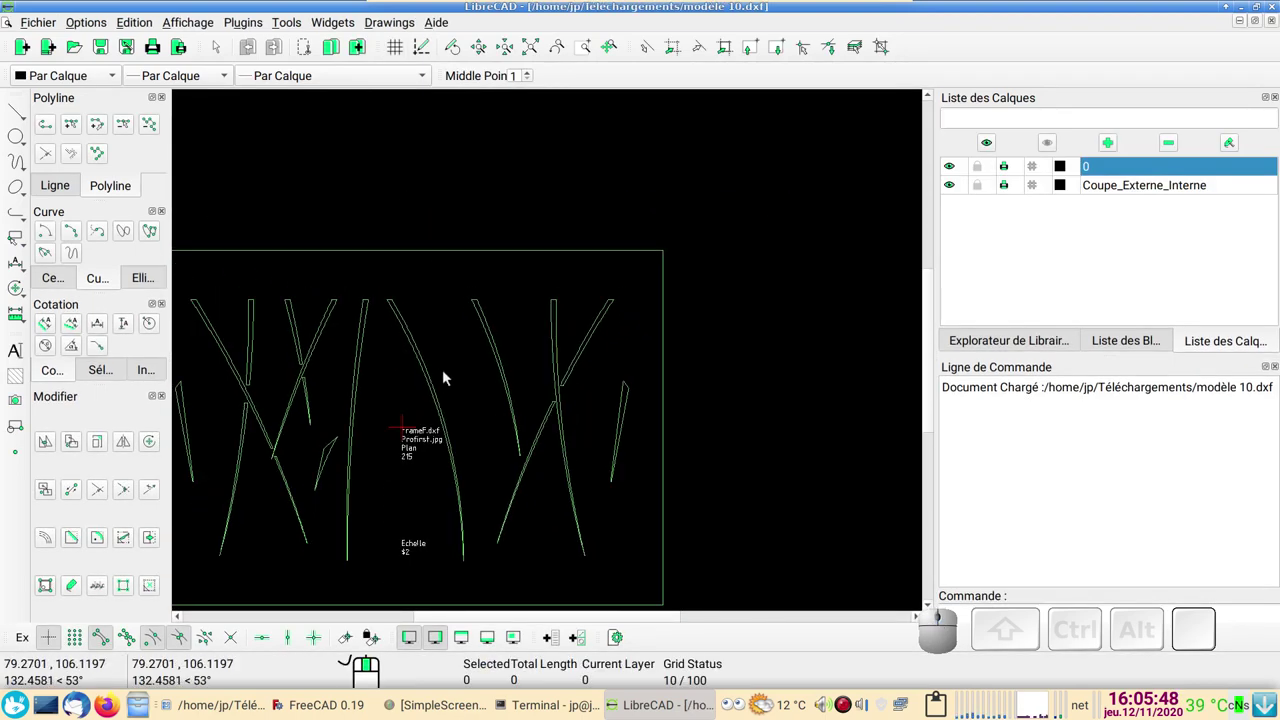
pyautogui.scroll(3)
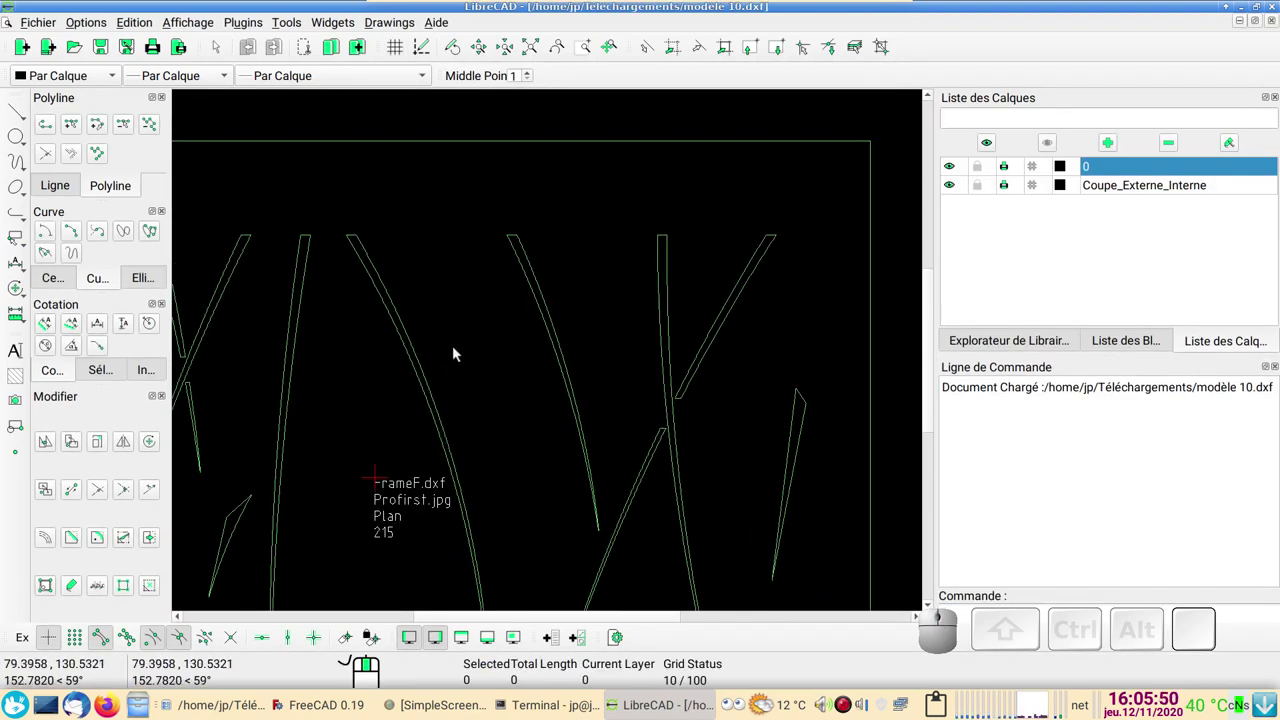
pyautogui.scroll(-3)
pyautogui.scroll(3)
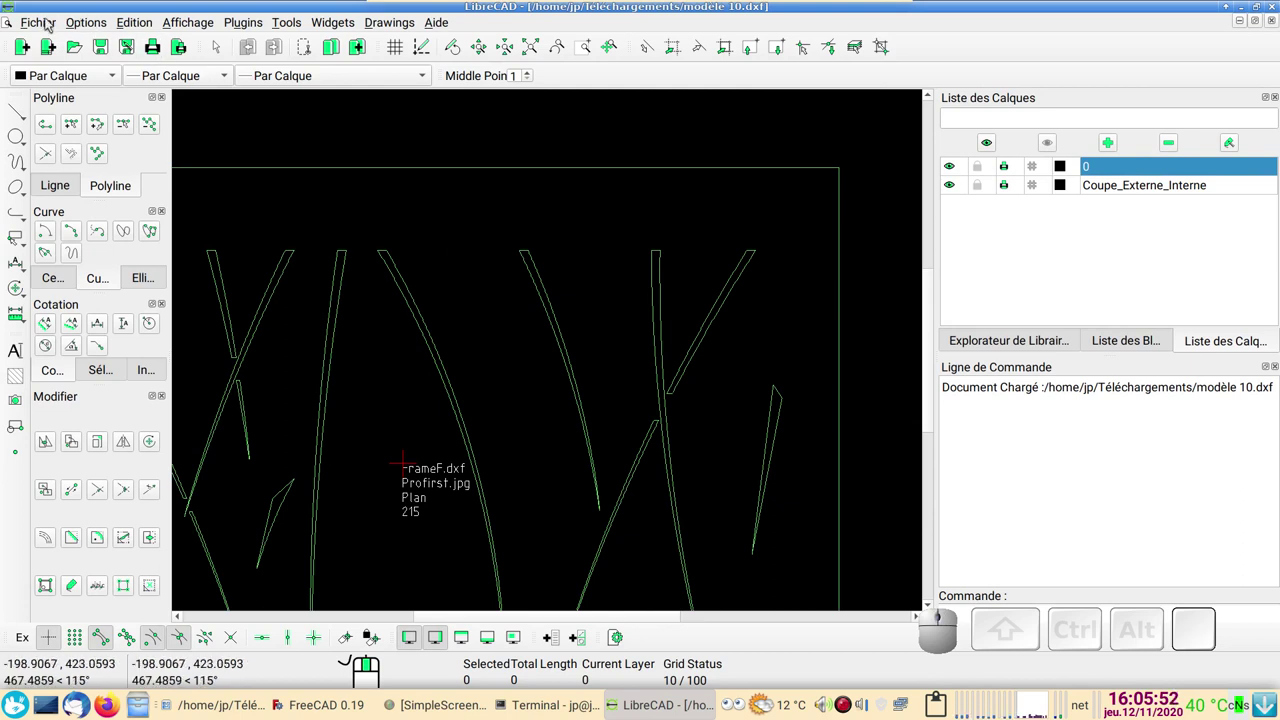
# Step: Save the drawing as modèle 10_copie.dxf, replacing the existing copy
pyautogui.click(48, 25)
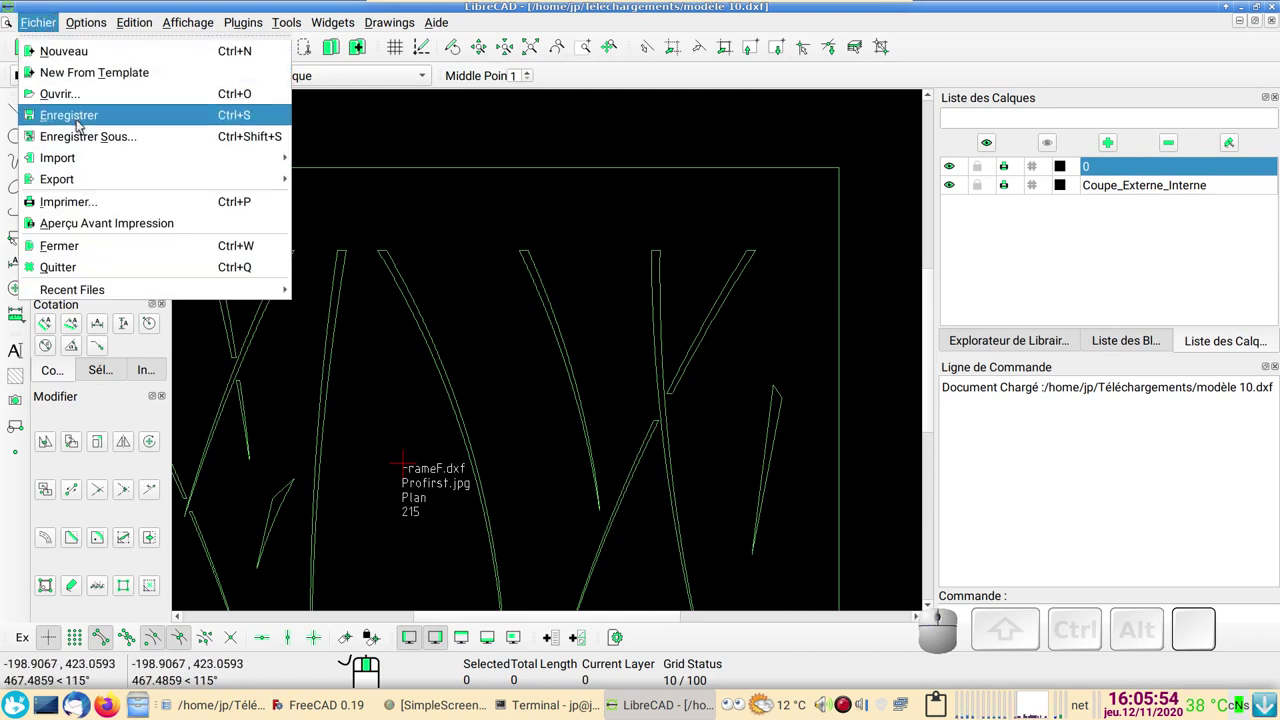
pyautogui.click(102, 133)
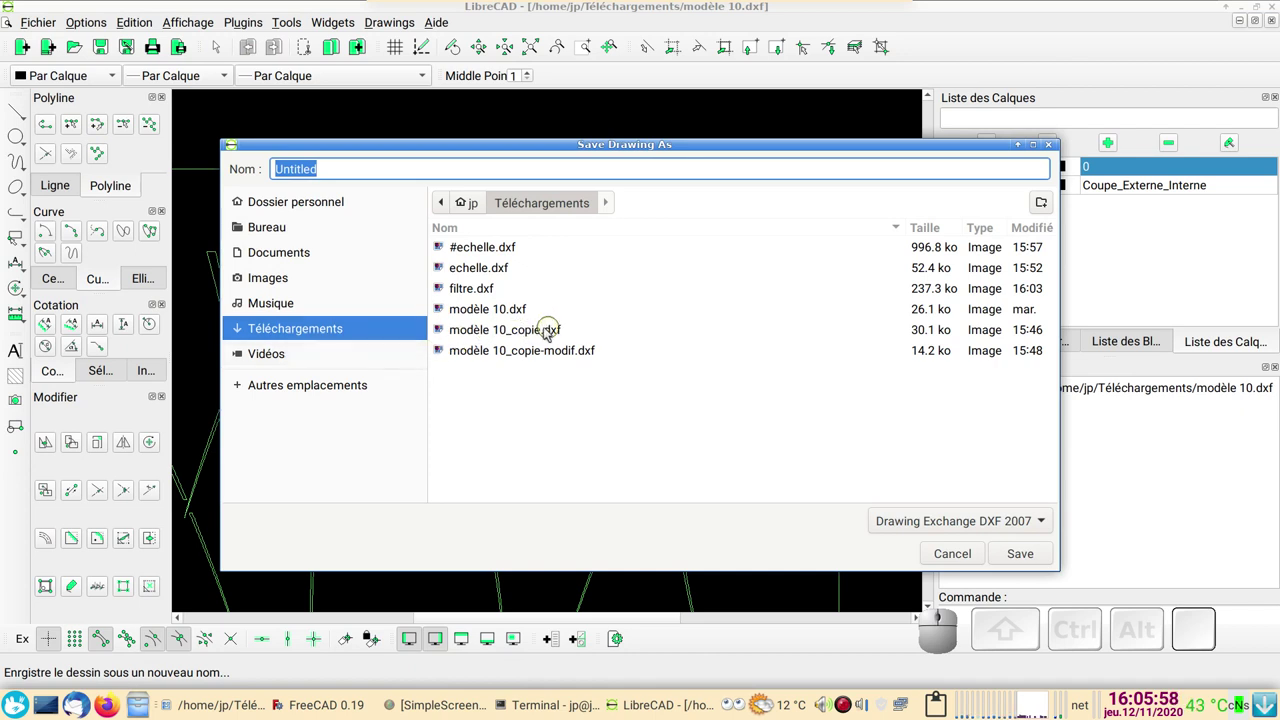
pyautogui.click(532, 330)
pyautogui.click(1033, 553)
pyautogui.click(794, 425)
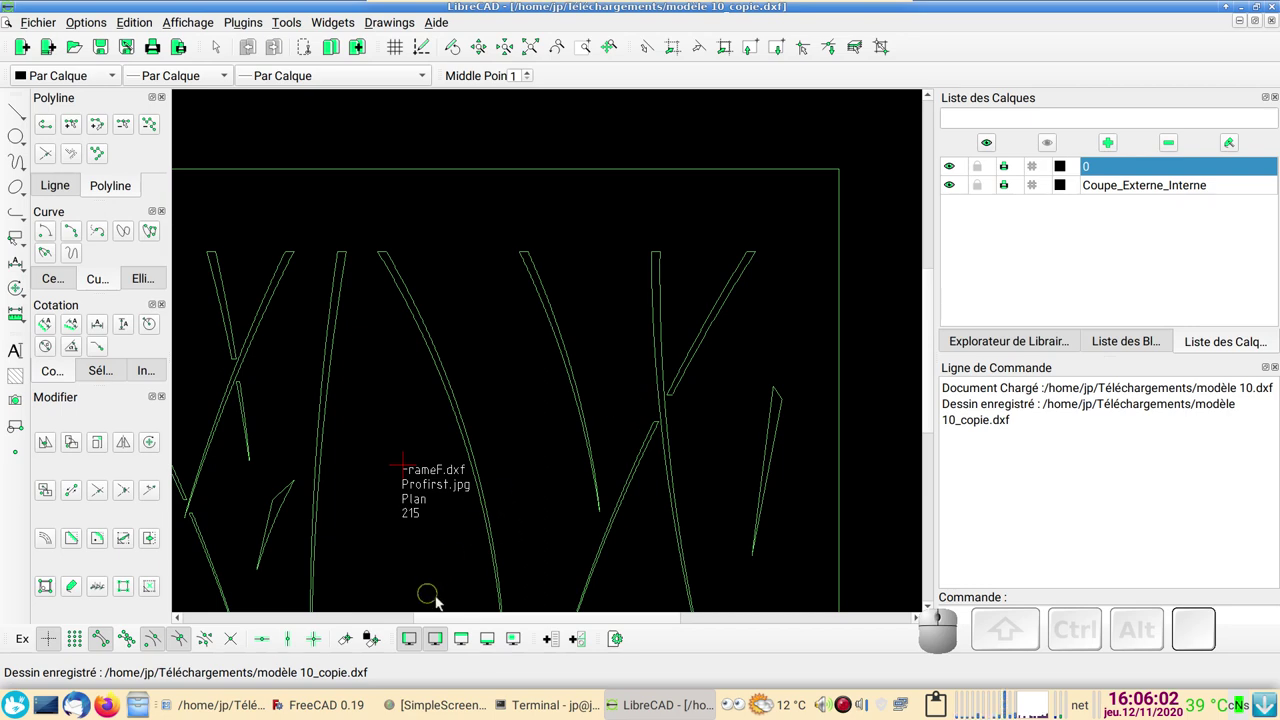
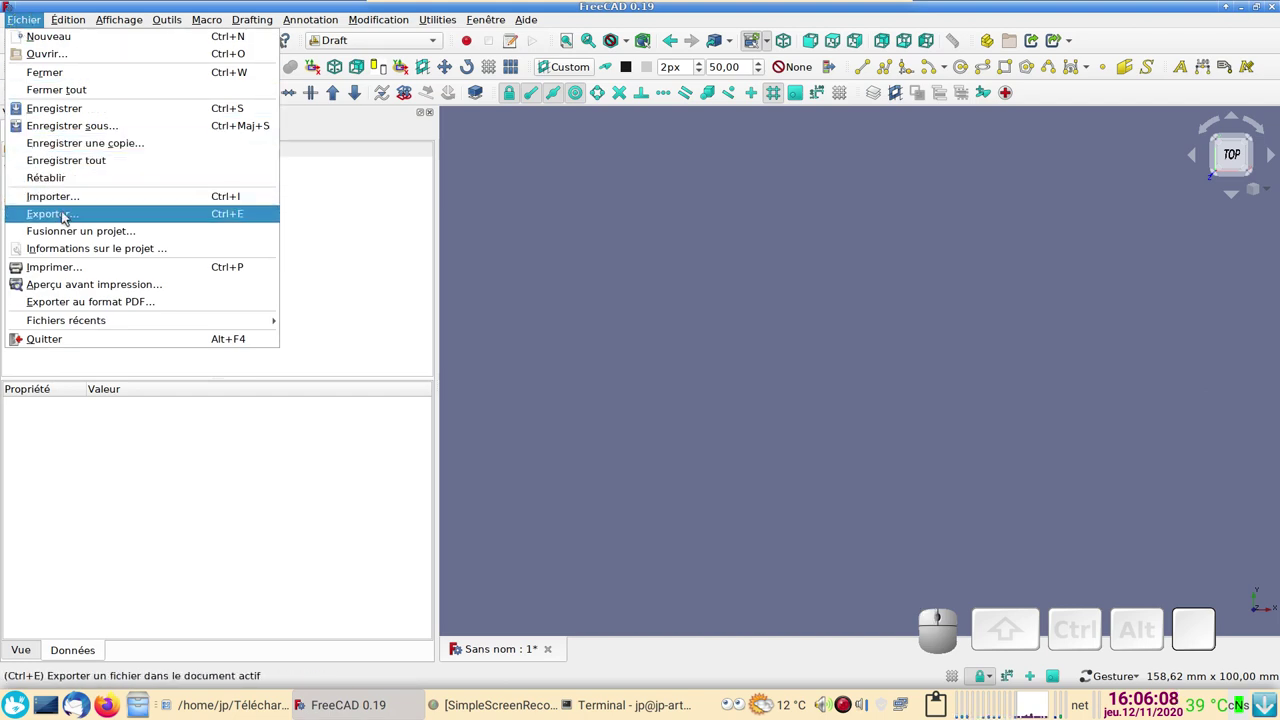
# Step: Import modèle 10_copie.dxf into the FreeCAD document and zoom on the imported outlines
pyautogui.click(73, 204)
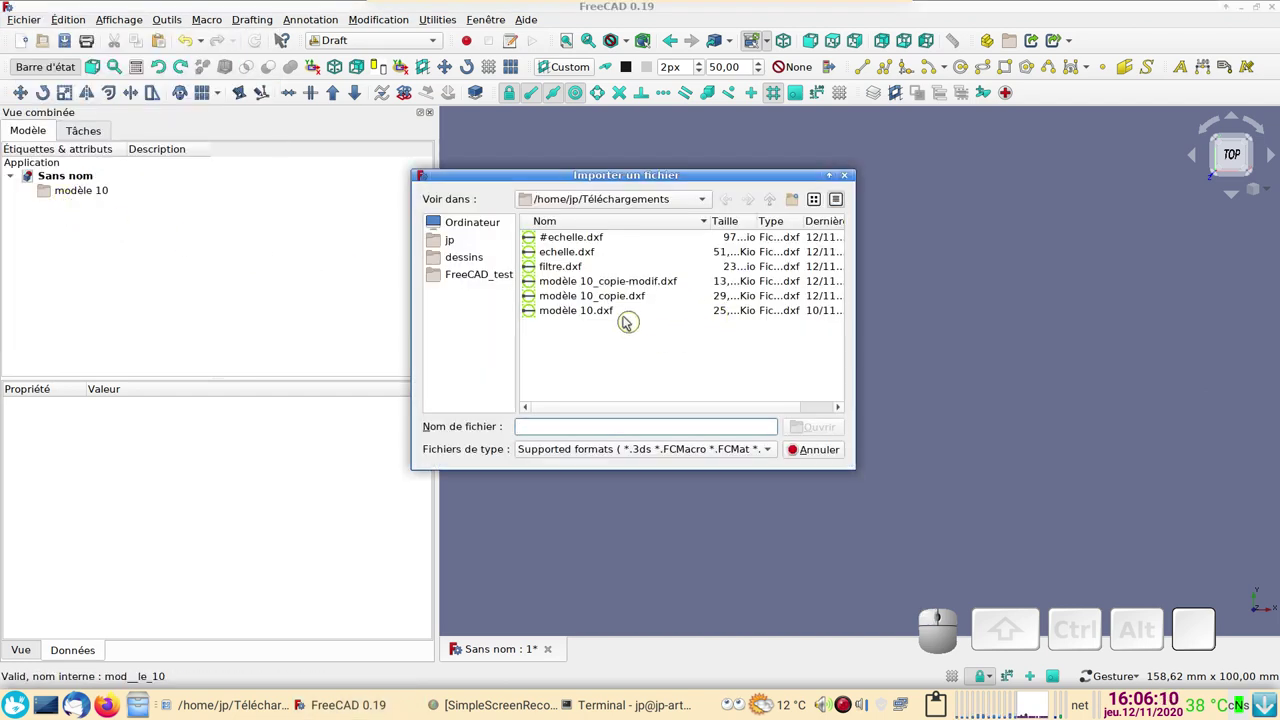
pyautogui.click(592, 298)
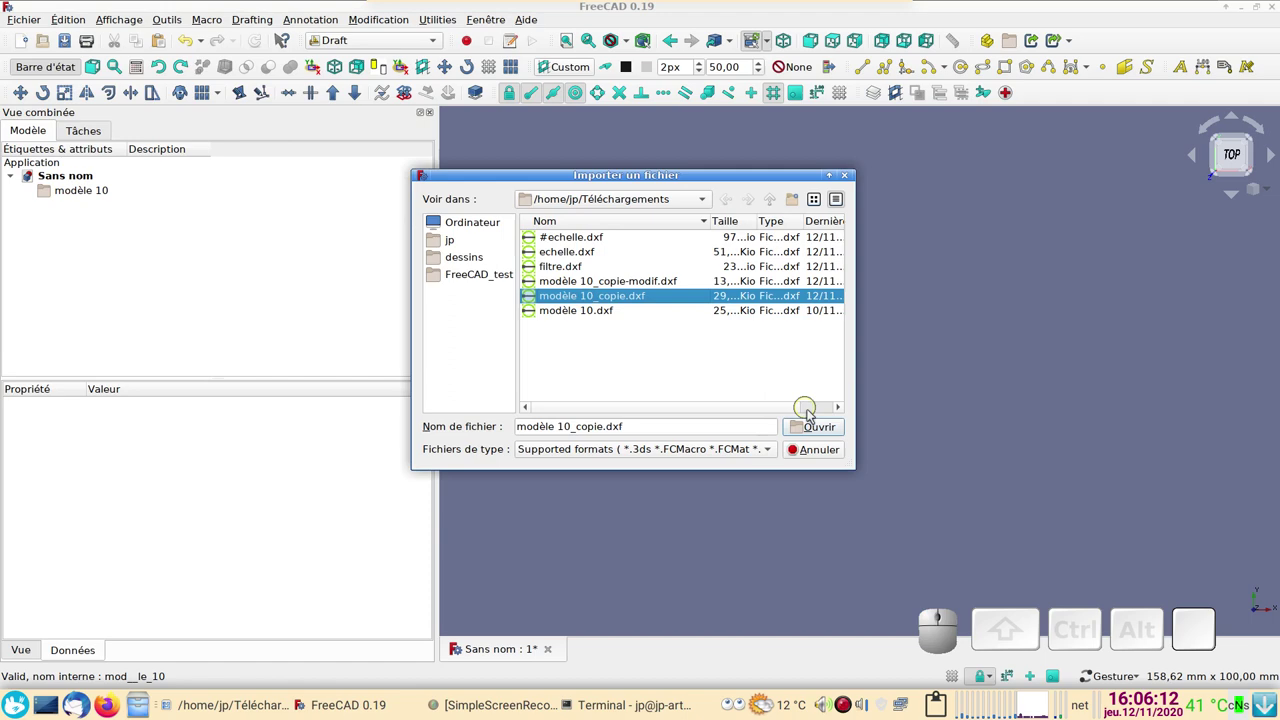
pyautogui.click(822, 425)
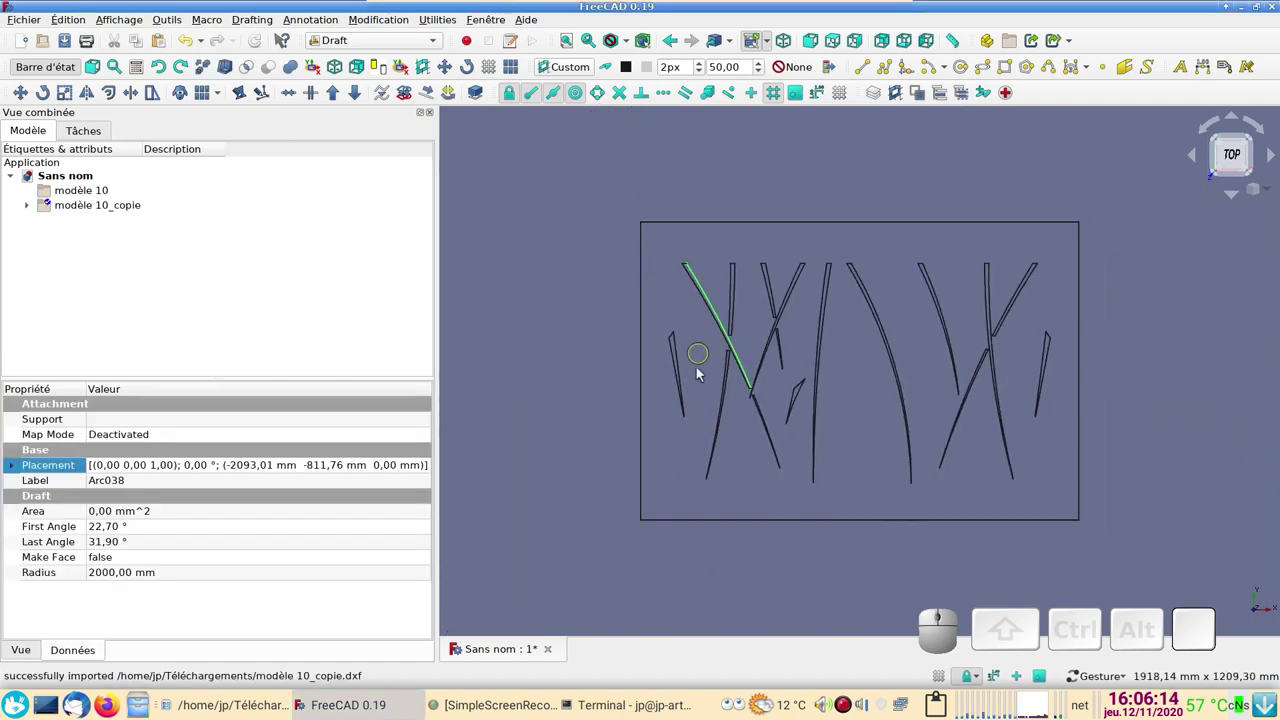
pyautogui.scroll(3)
pyautogui.scroll(-3)
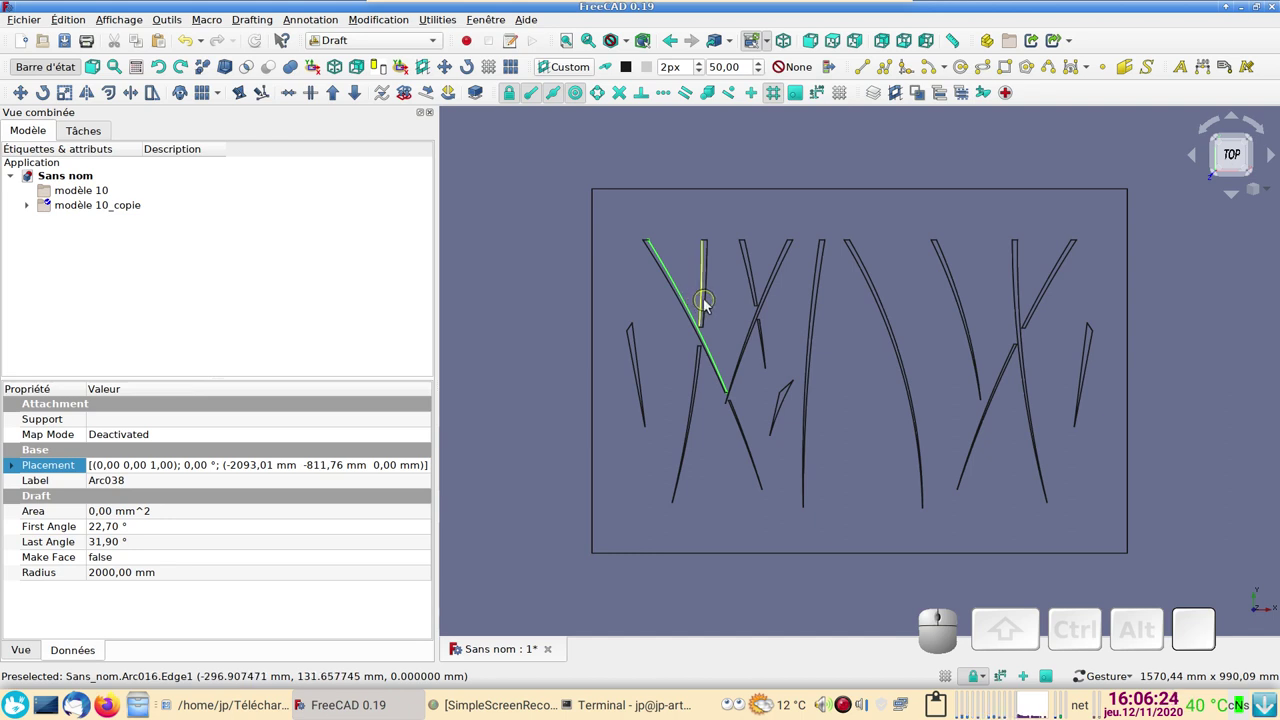
# Step: Box-select all imported outlines and convert them into one Sketch with Draft to Sketch
pyautogui.click(86, 25)
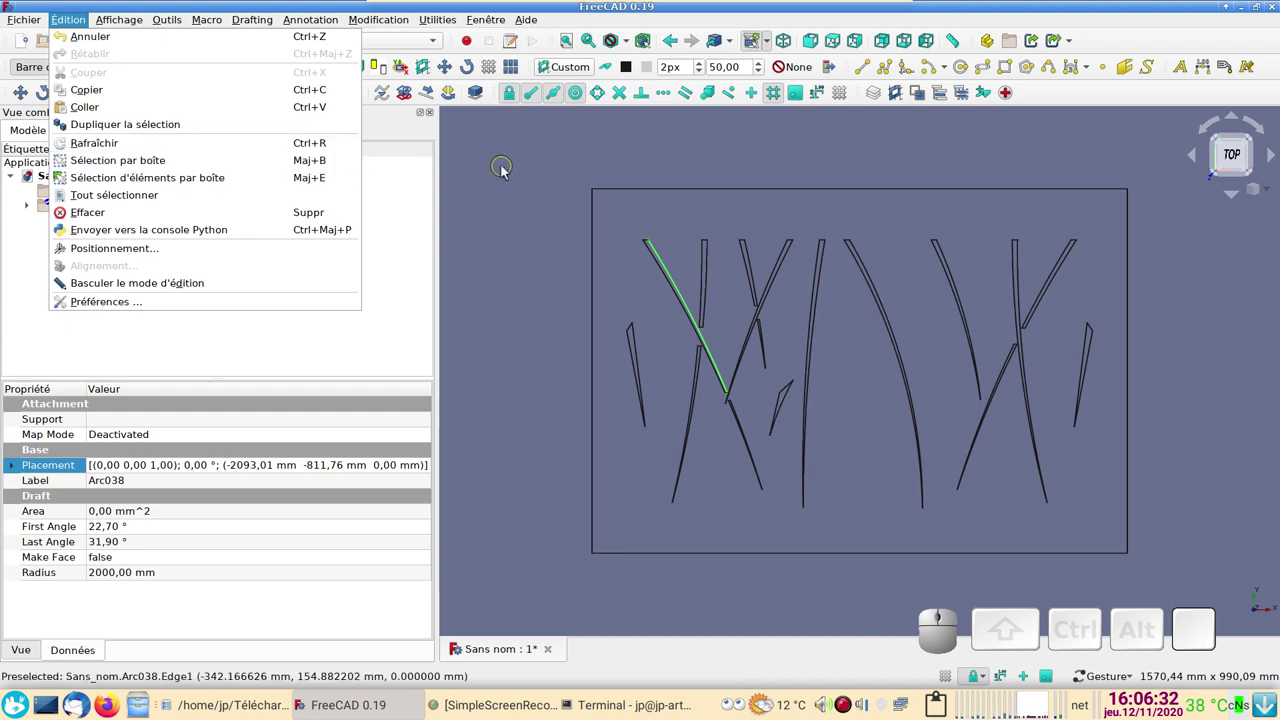
pyautogui.click(509, 170)
pyautogui.press('shift+b')
pyautogui.moveTo(526, 156); pyautogui.dragTo(1193, 576)
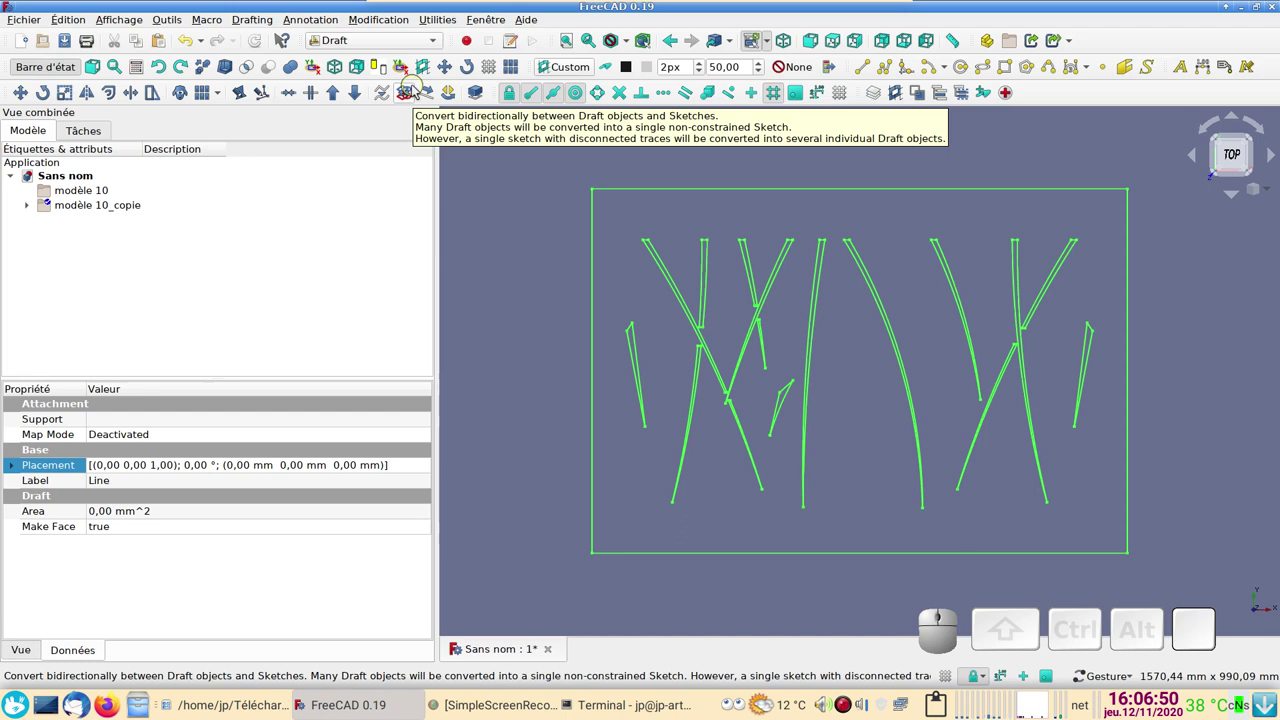
pyautogui.click(411, 87)
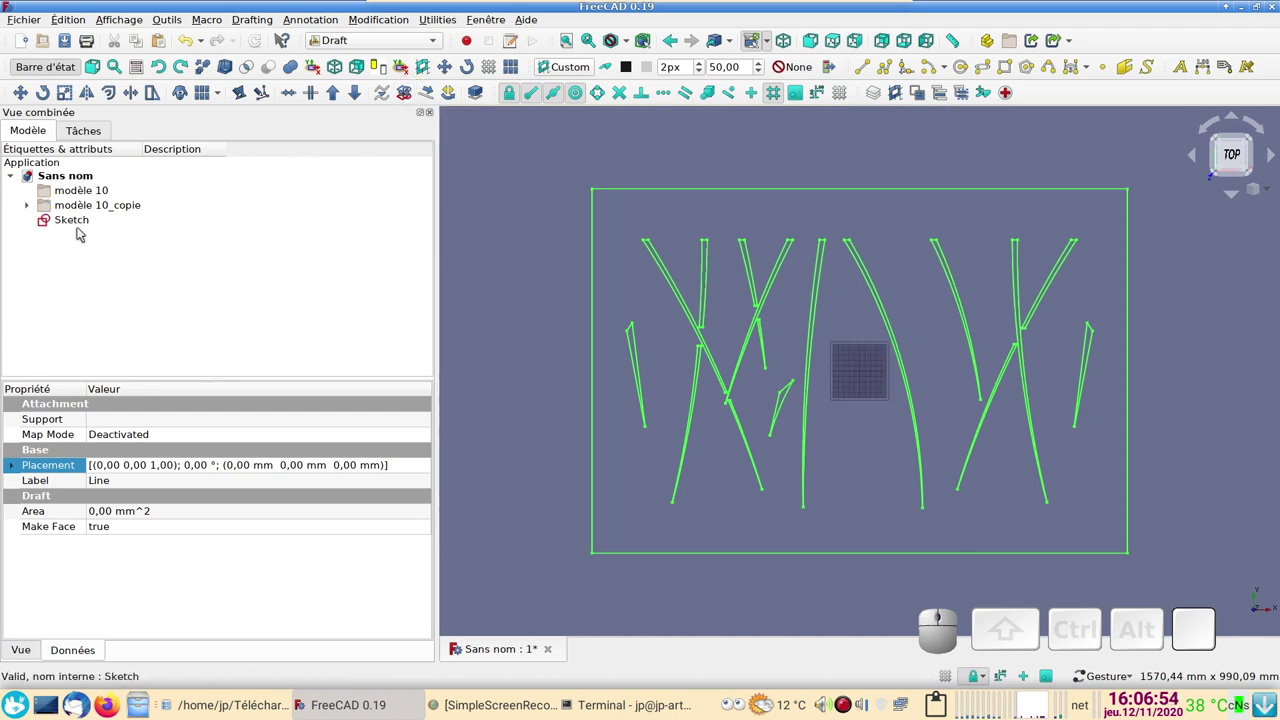
# Step: Toggle the new Sketch's visibility and select the modèle 10_copie group in the tree
pyautogui.click(77, 224)
pyautogui.press('space')
pyautogui.click(86, 208)
# Step: Hide the modèle 10_copie group, show the Sketch, open it for editing and start a regular polygon
pyautogui.press('space')
pyautogui.click(84, 221)
pyautogui.press('space')
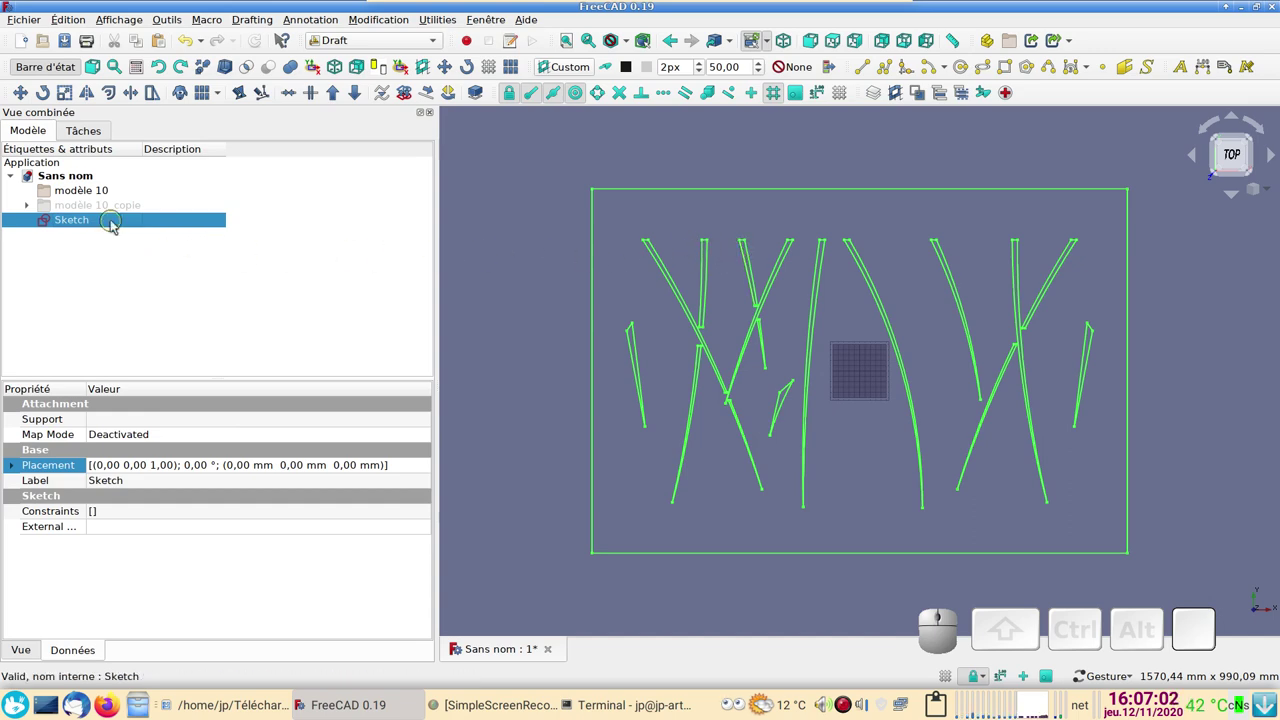
pyautogui.click(119, 224)
pyautogui.scroll(3)
pyautogui.scroll(-3)
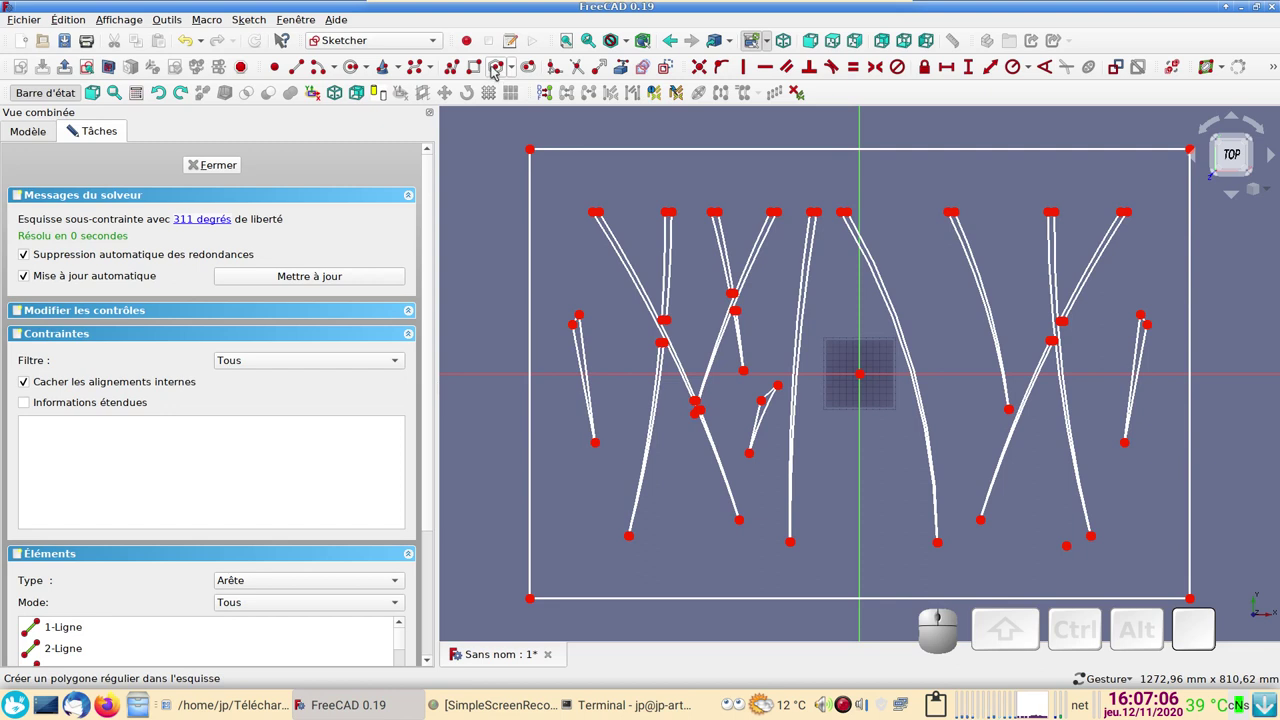
pyautogui.click(504, 69)
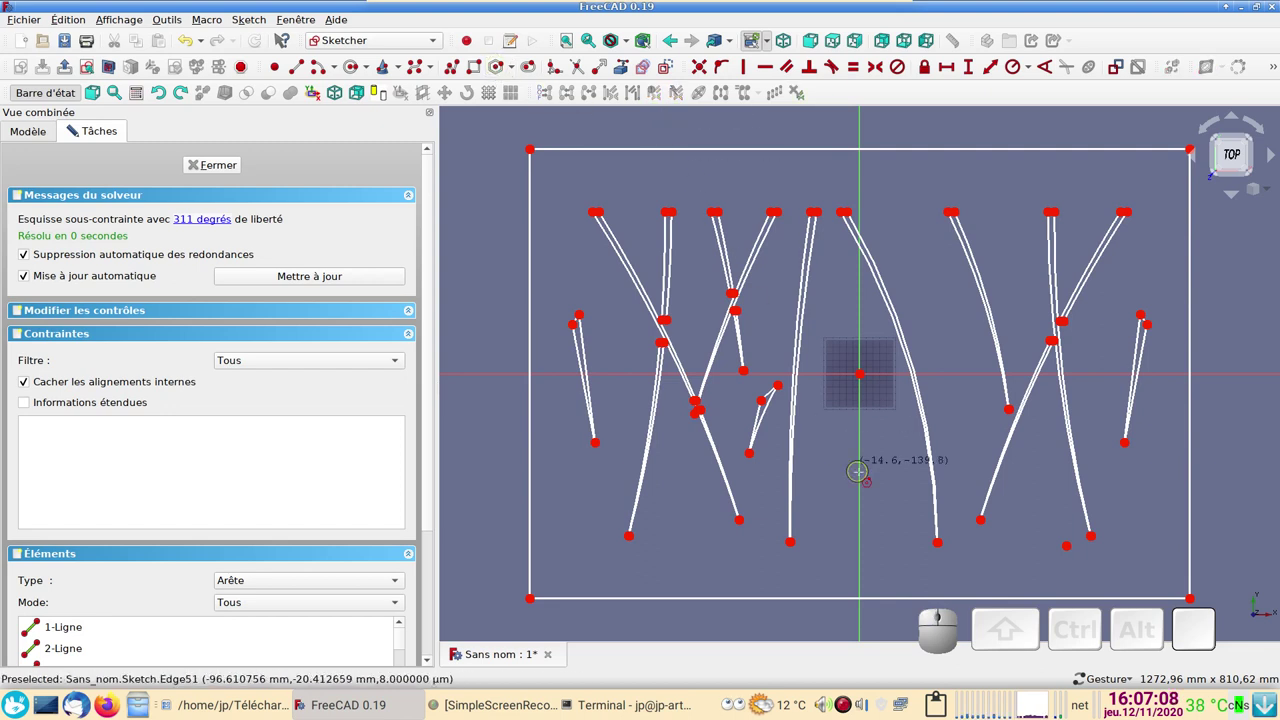
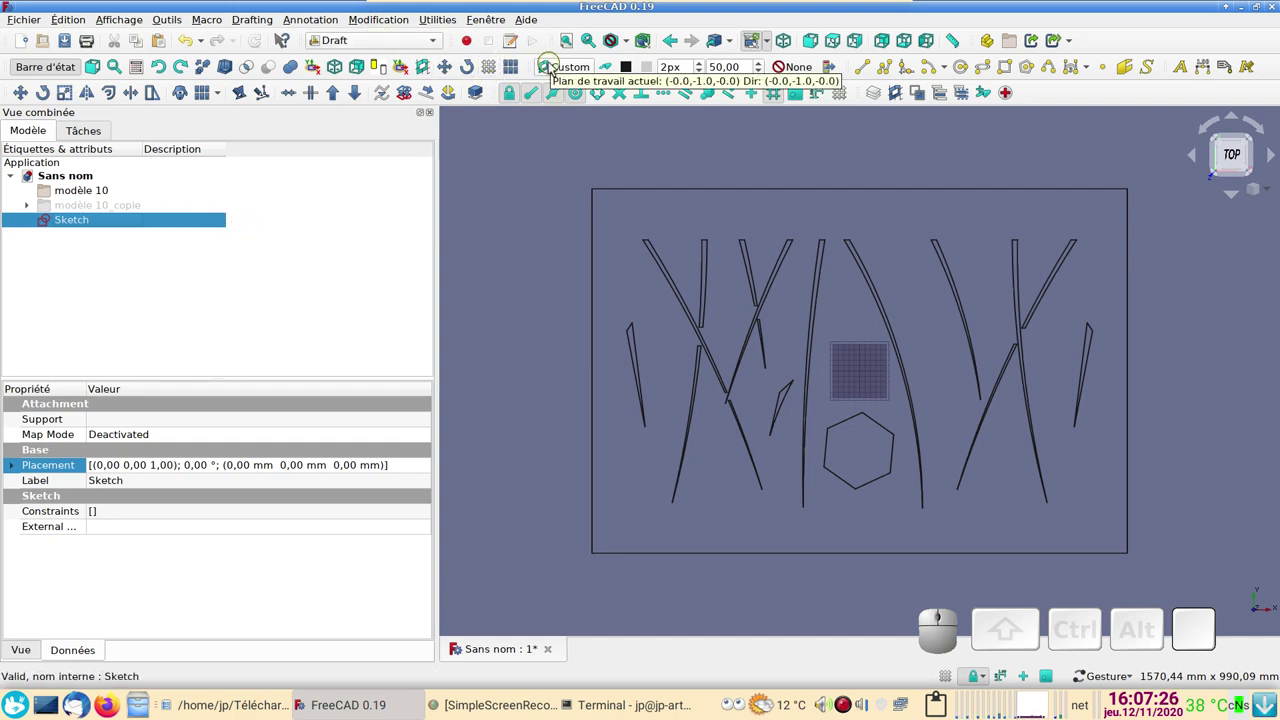
# Step: Align the Draft working plane with the current view (Aligner selon la vue)
pyautogui.click(557, 66)
pyautogui.click(284, 318)
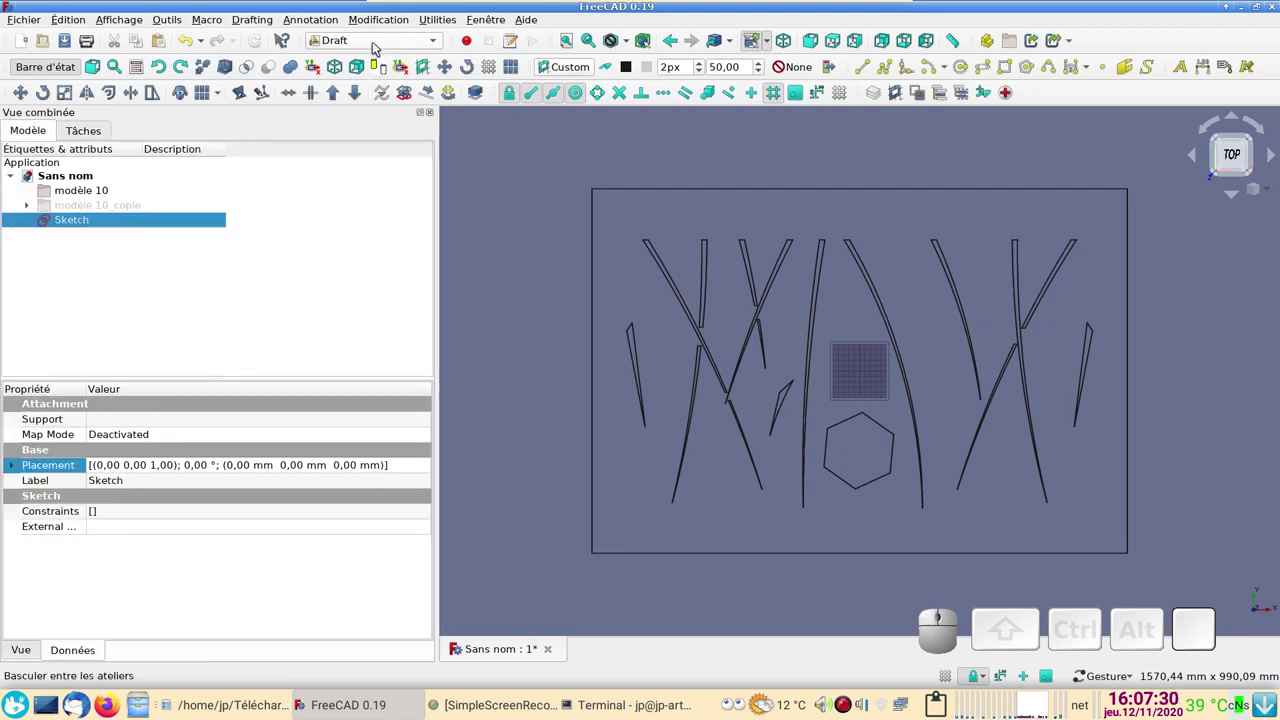
pyautogui.click(576, 67)
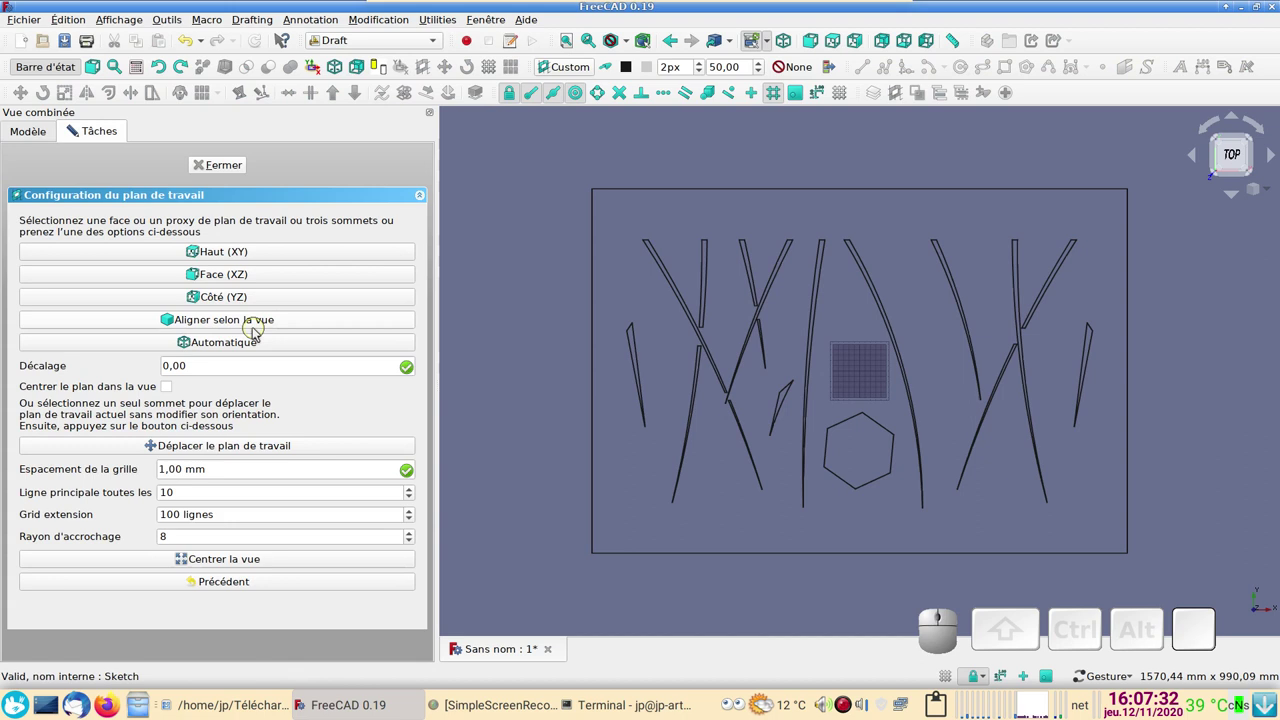
pyautogui.click(271, 323)
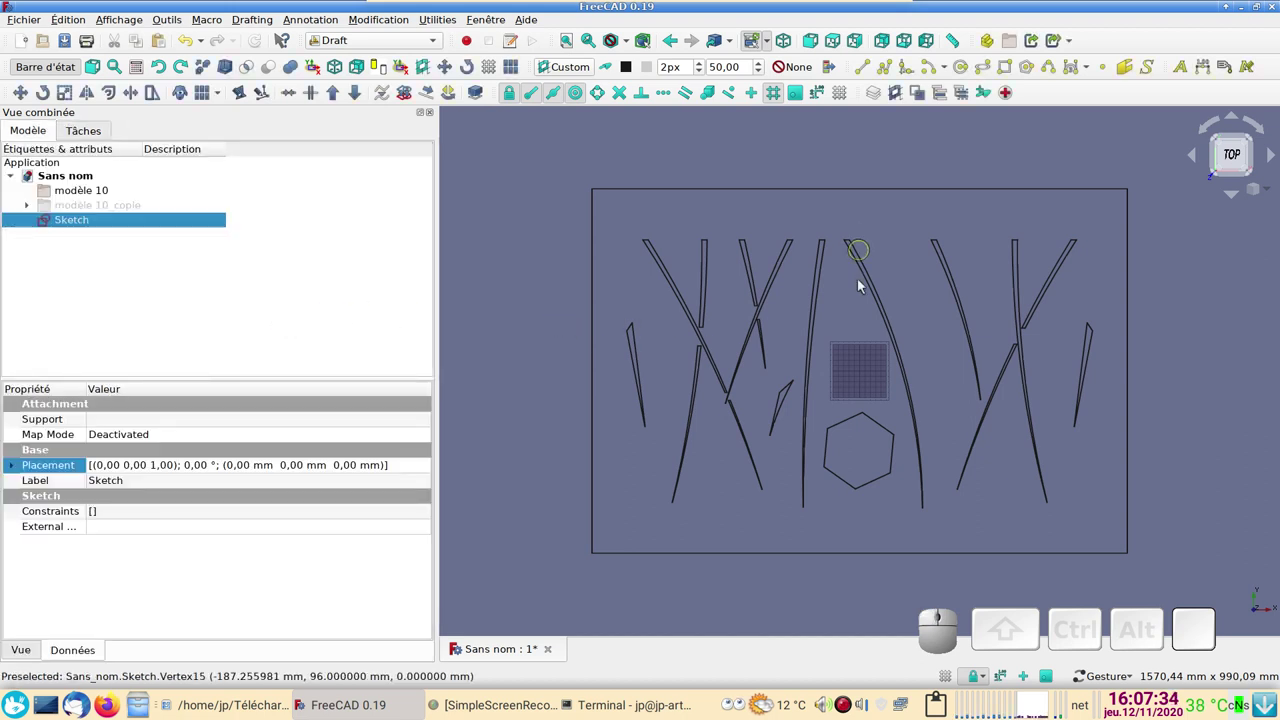
# Step: Clear the selection and box-select all the Sketch's lines with Shift+B
pyautogui.click(842, 94)
pyautogui.click(842, 94)
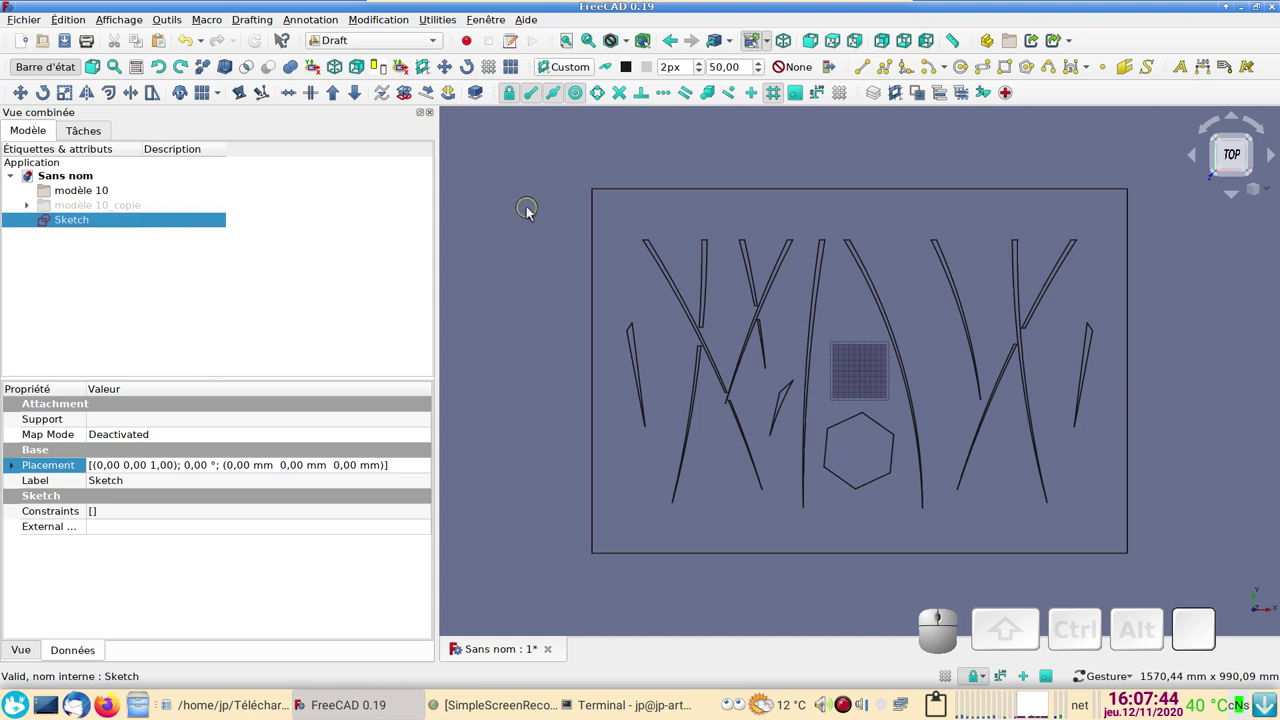
pyautogui.press('shift+b')
pyautogui.moveTo(557, 163); pyautogui.dragTo(1180, 576)
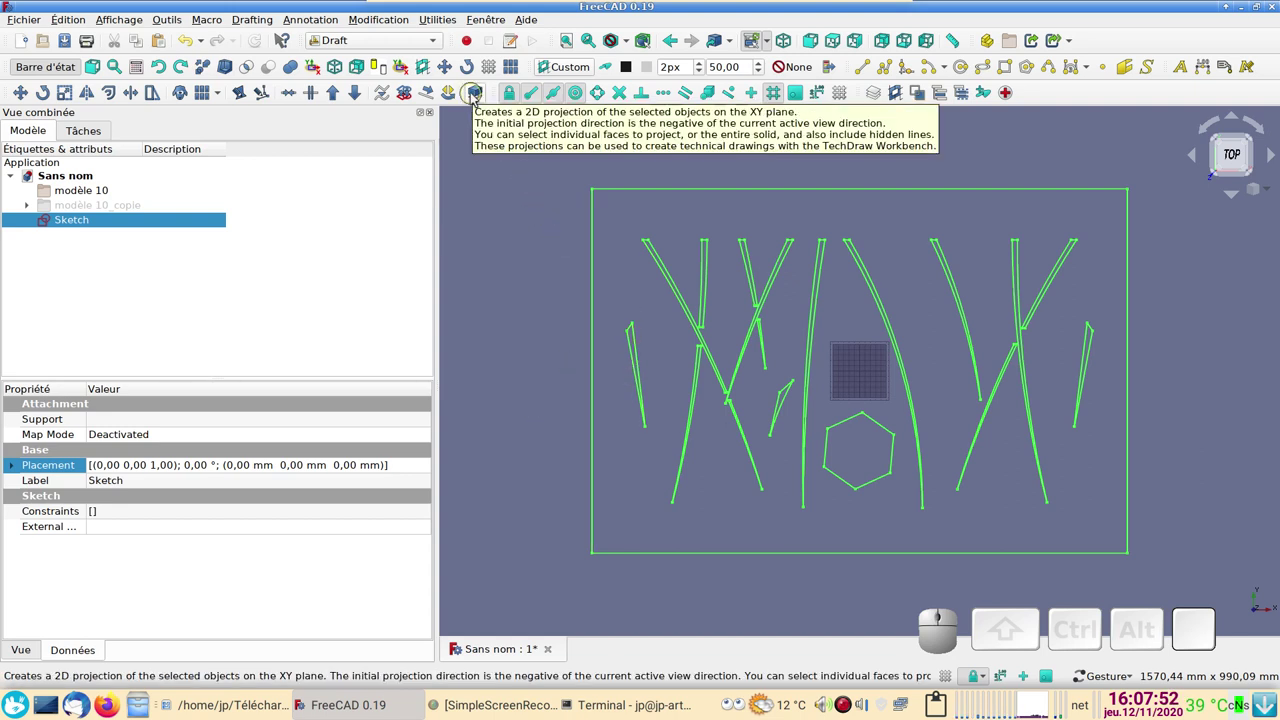
# Step: Create a Shape2DView projection of the Sketch, select it and bring up the Fichier menu for export
pyautogui.click(480, 95)
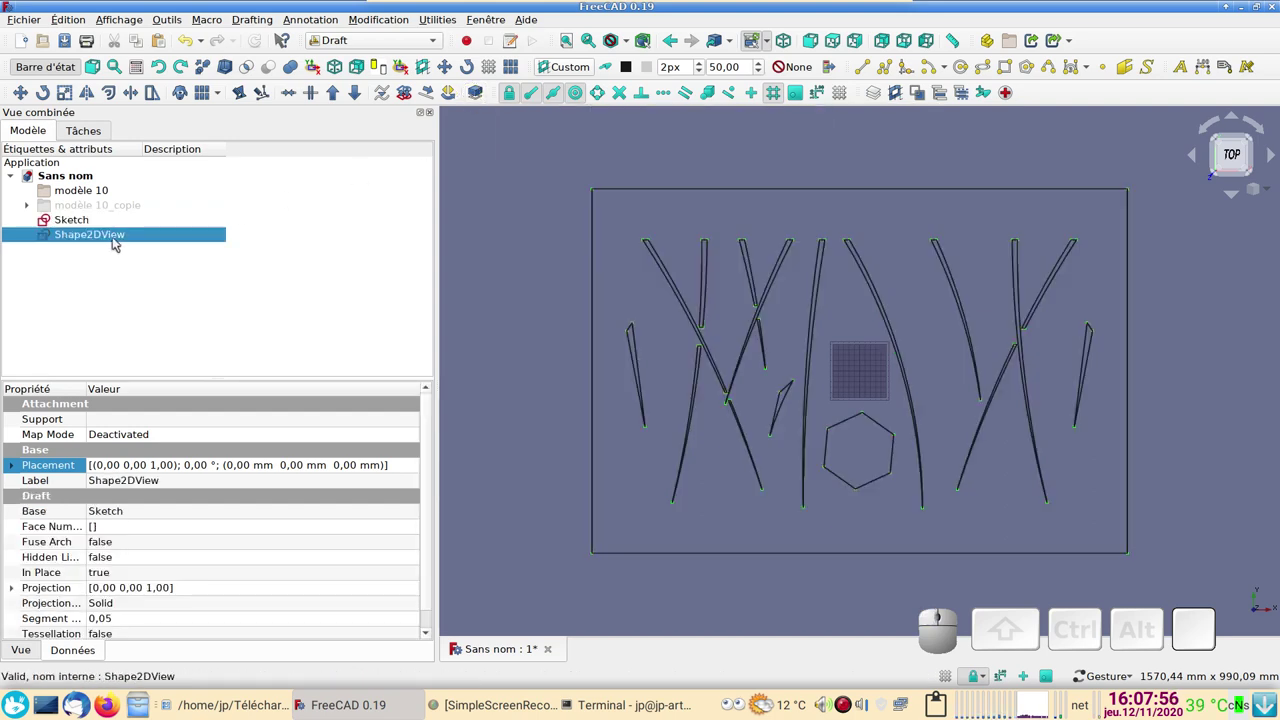
pyautogui.click(112, 219)
pyautogui.press('space')
pyautogui.click(101, 241)
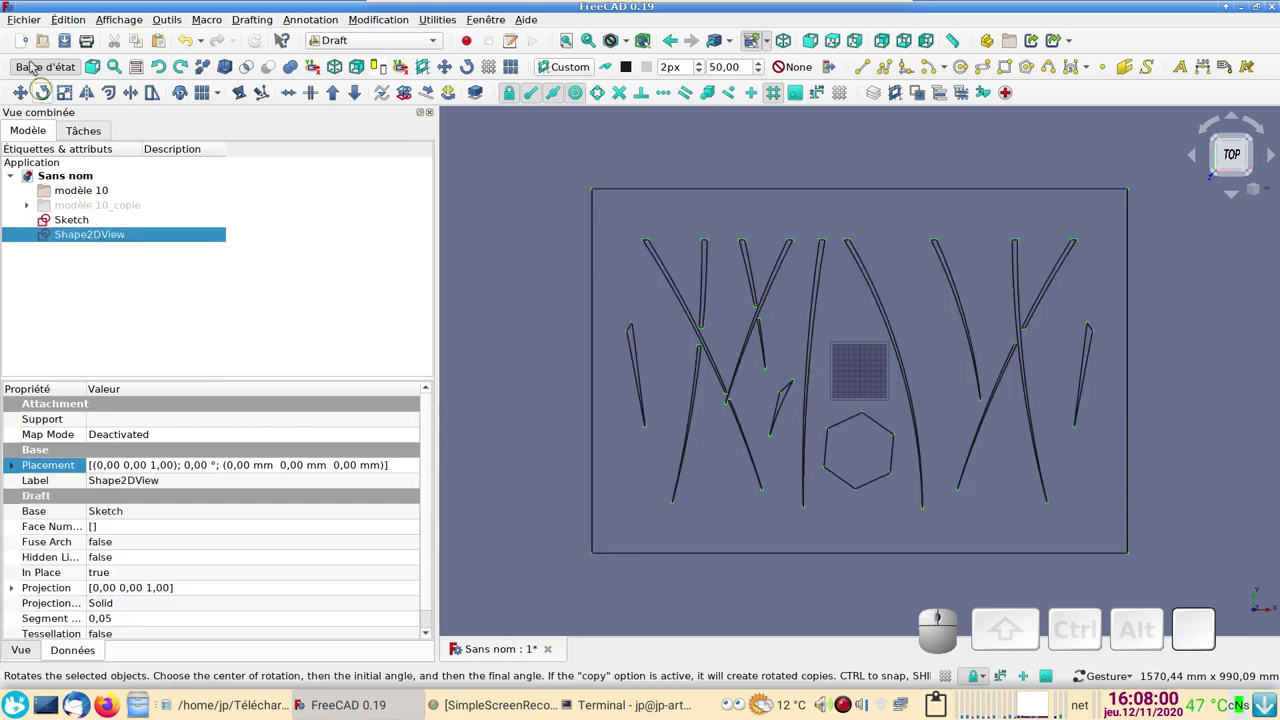
pyautogui.click(30, 23)
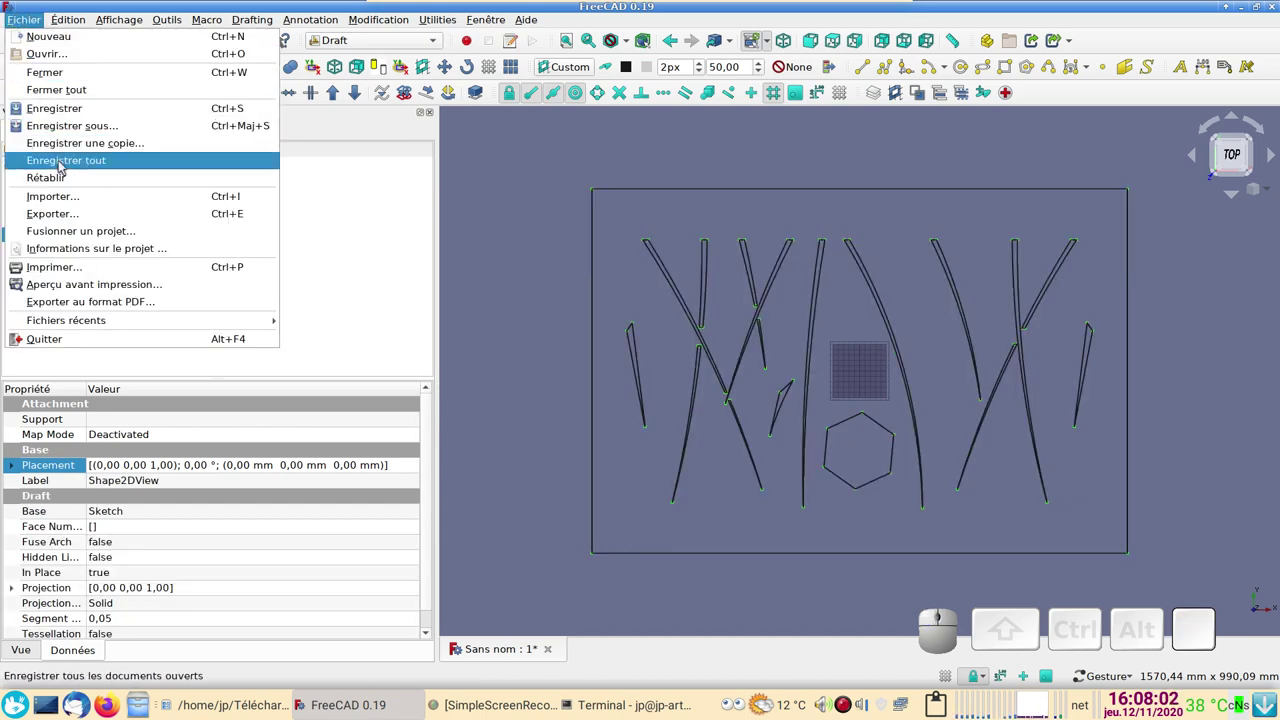
# Step: Export the Shape2DView projection as a 2D DXF over modèle 10_copie-modif.dxf in Téléchargements
pyautogui.click(70, 212)
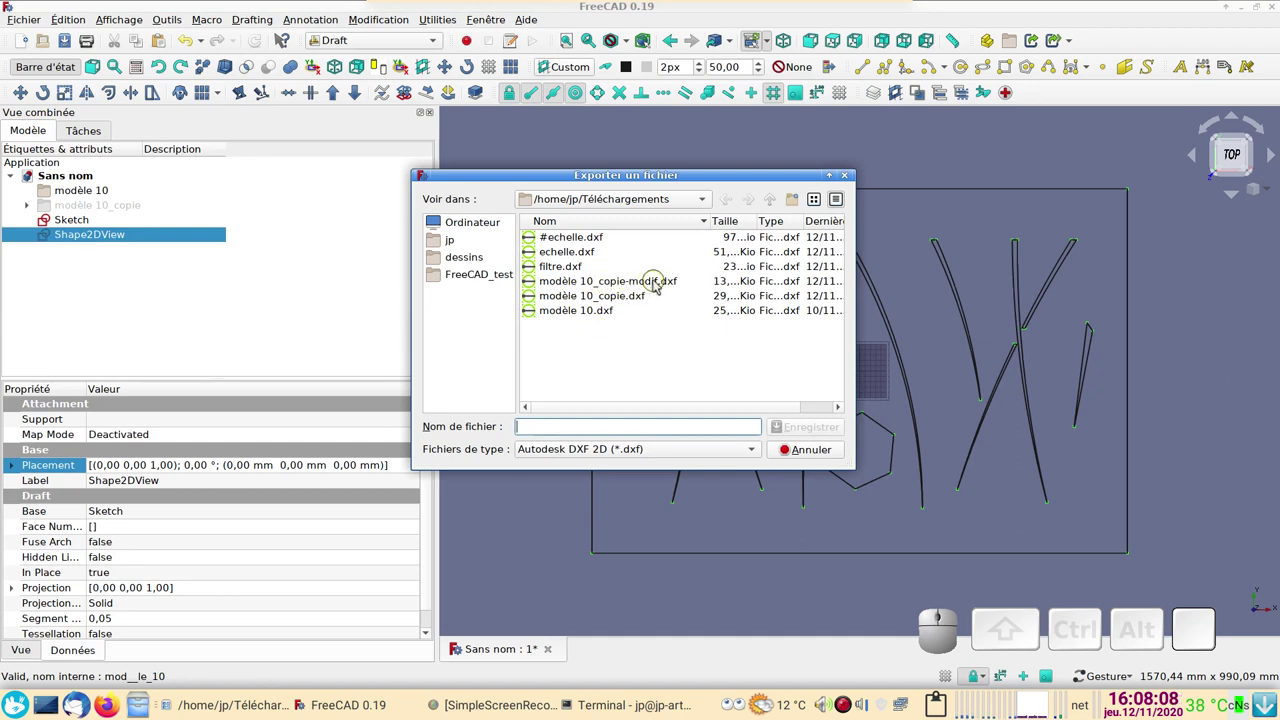
pyautogui.click(659, 281)
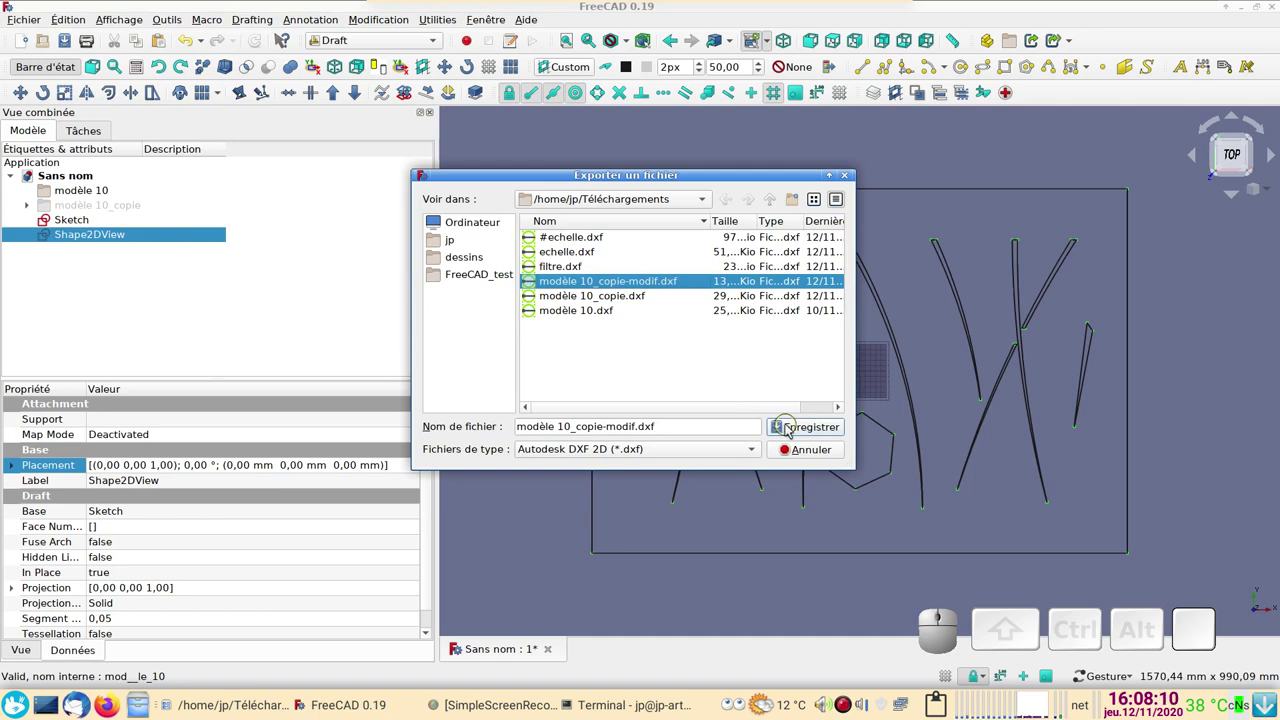
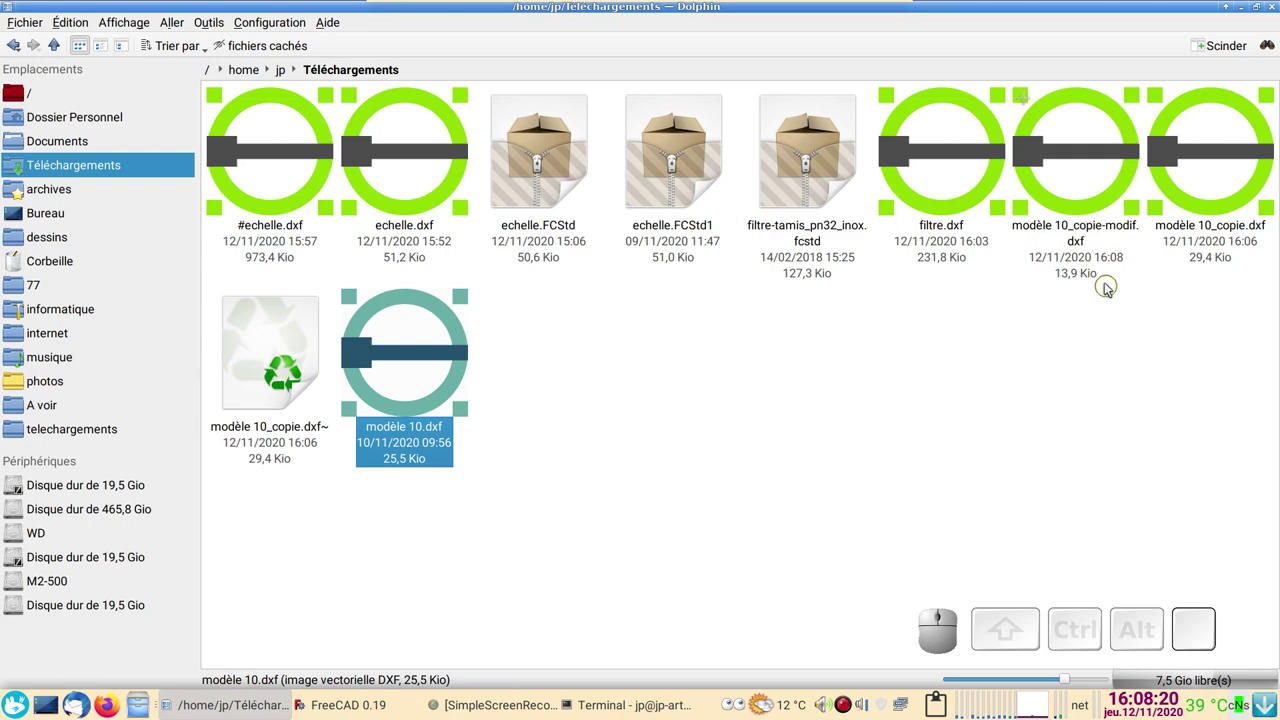
# Step: Zoom to fit modèle 10_copie-modif.dxf in LibreCAD to check the ladder outlines and hexagon
pyautogui.click(1093, 170)
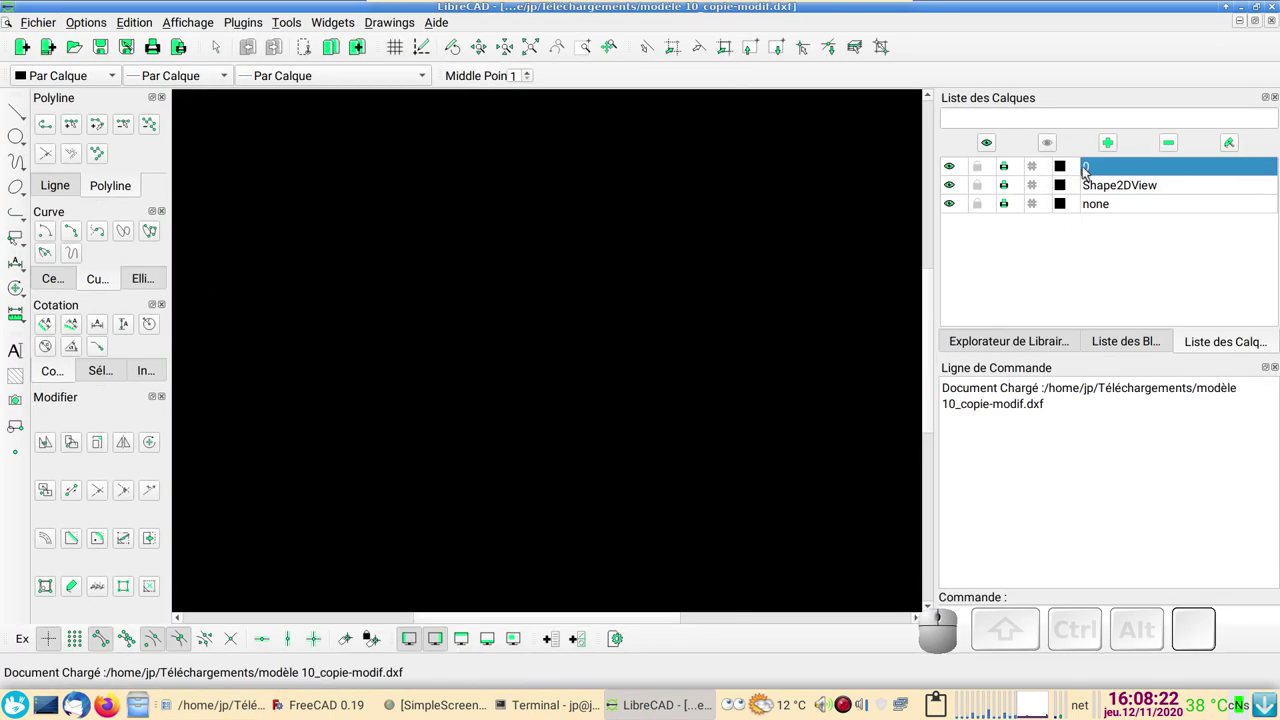
pyautogui.click(538, 46)
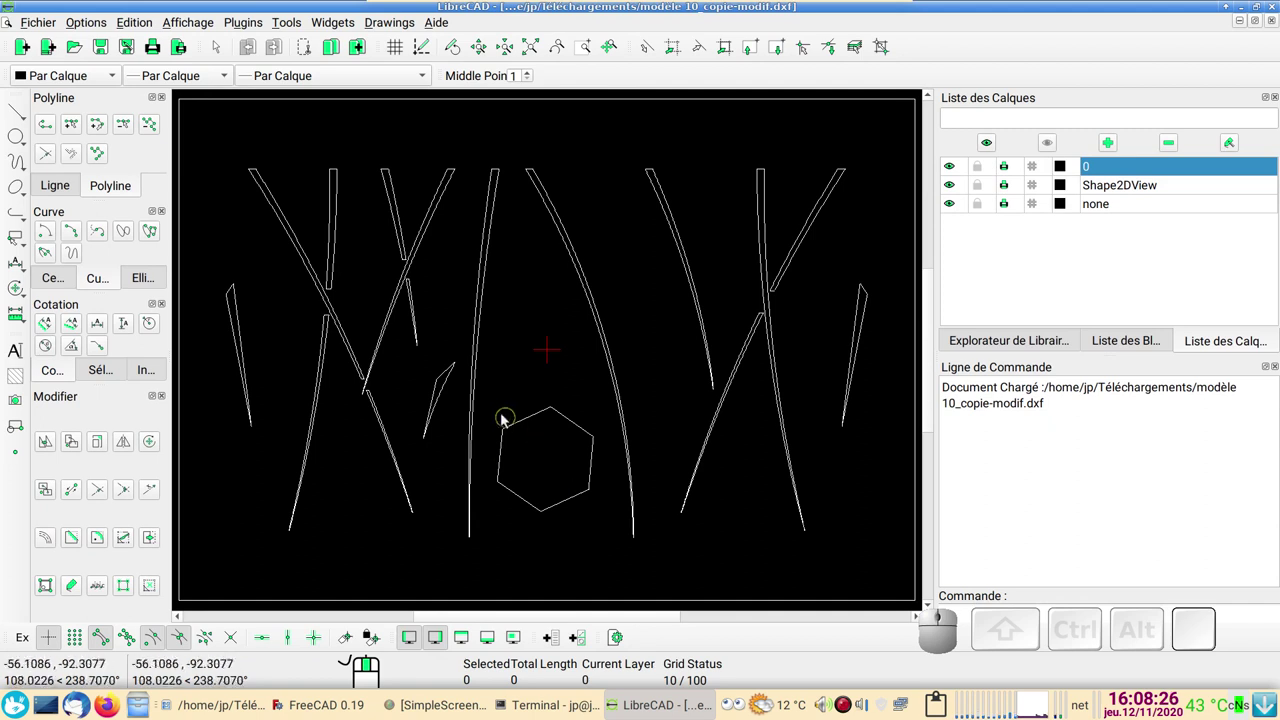
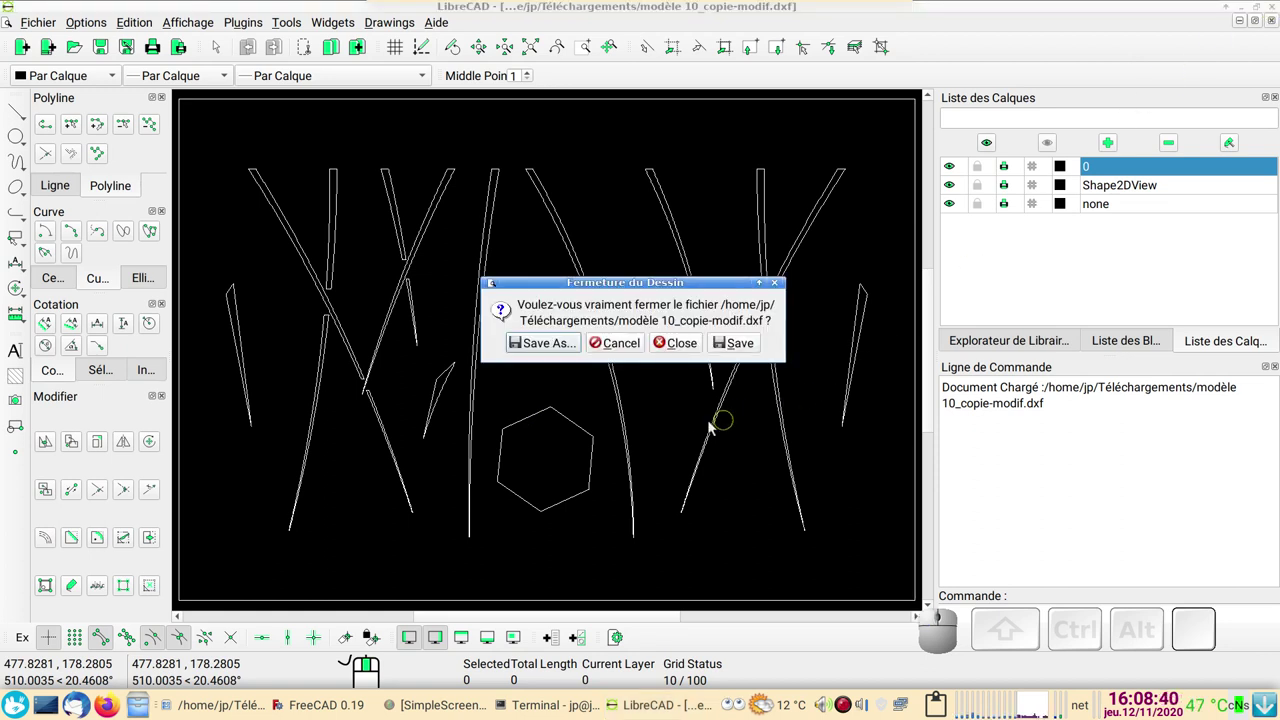
# Step: Close the drawing and the untitled FreeCAD document without saving, then launch echelle.FCStd from Téléchargements
pyautogui.click(687, 343)
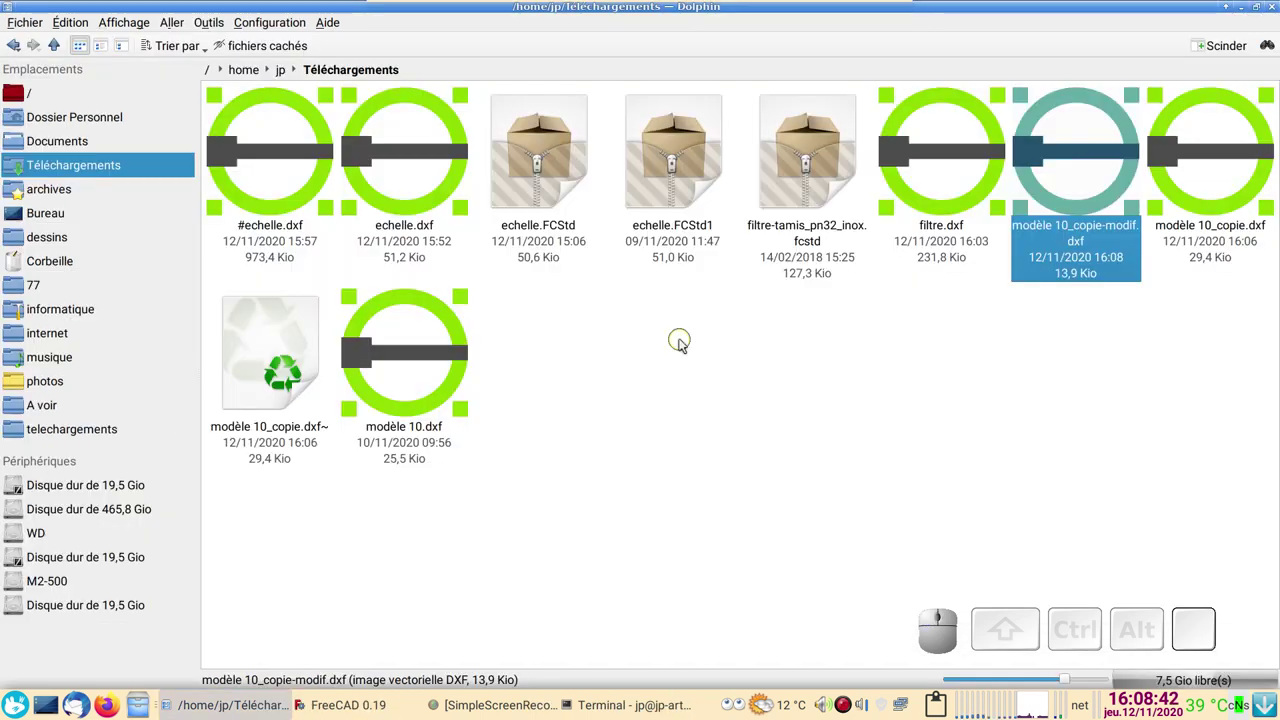
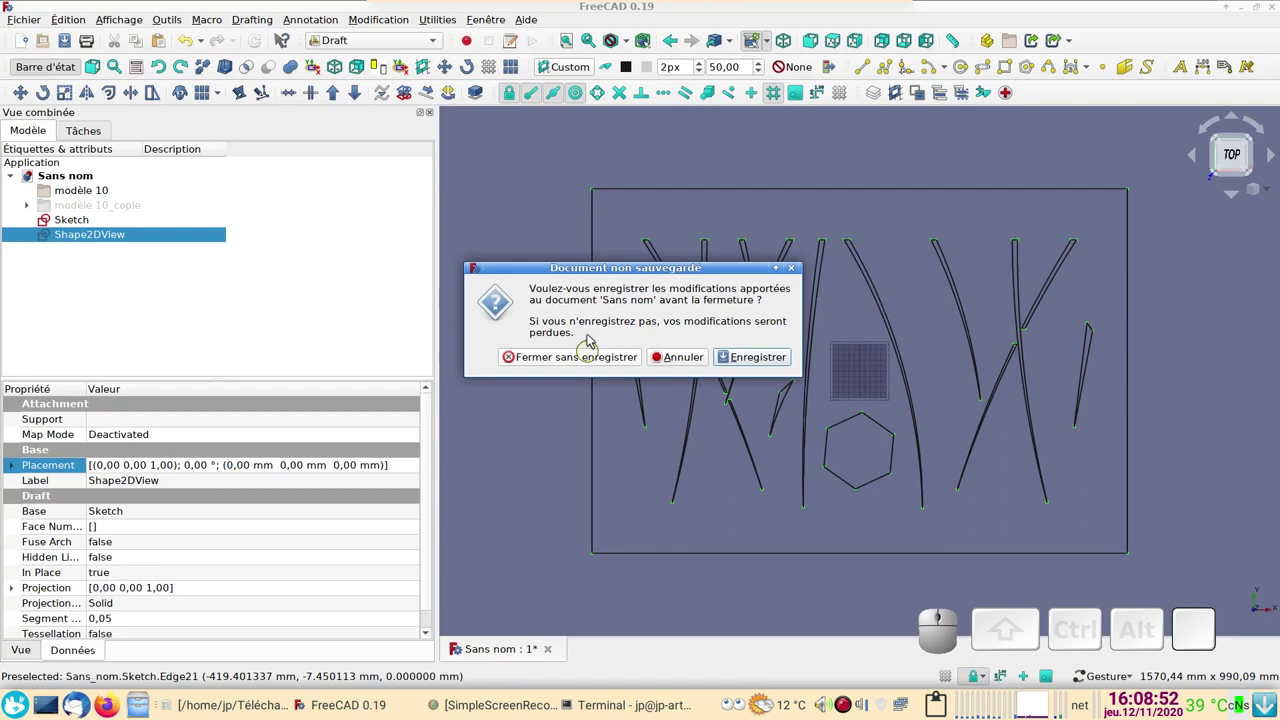
pyautogui.click(600, 358)
pyautogui.click(253, 708)
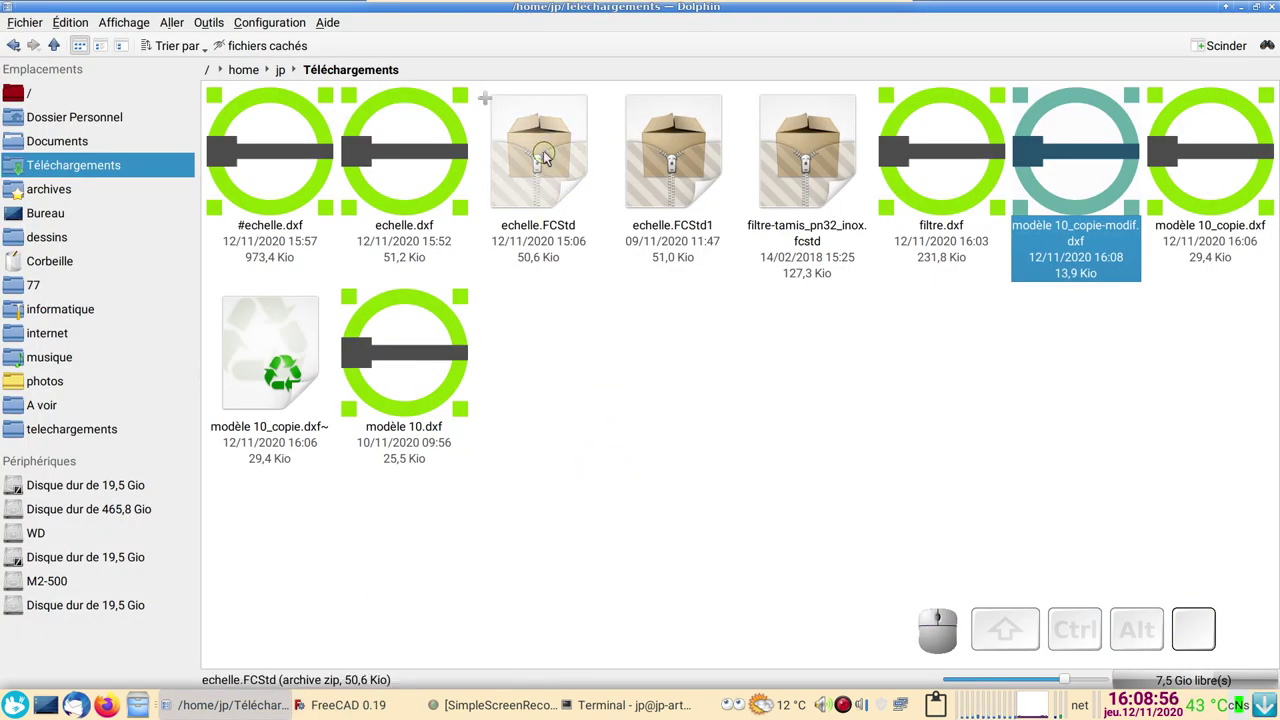
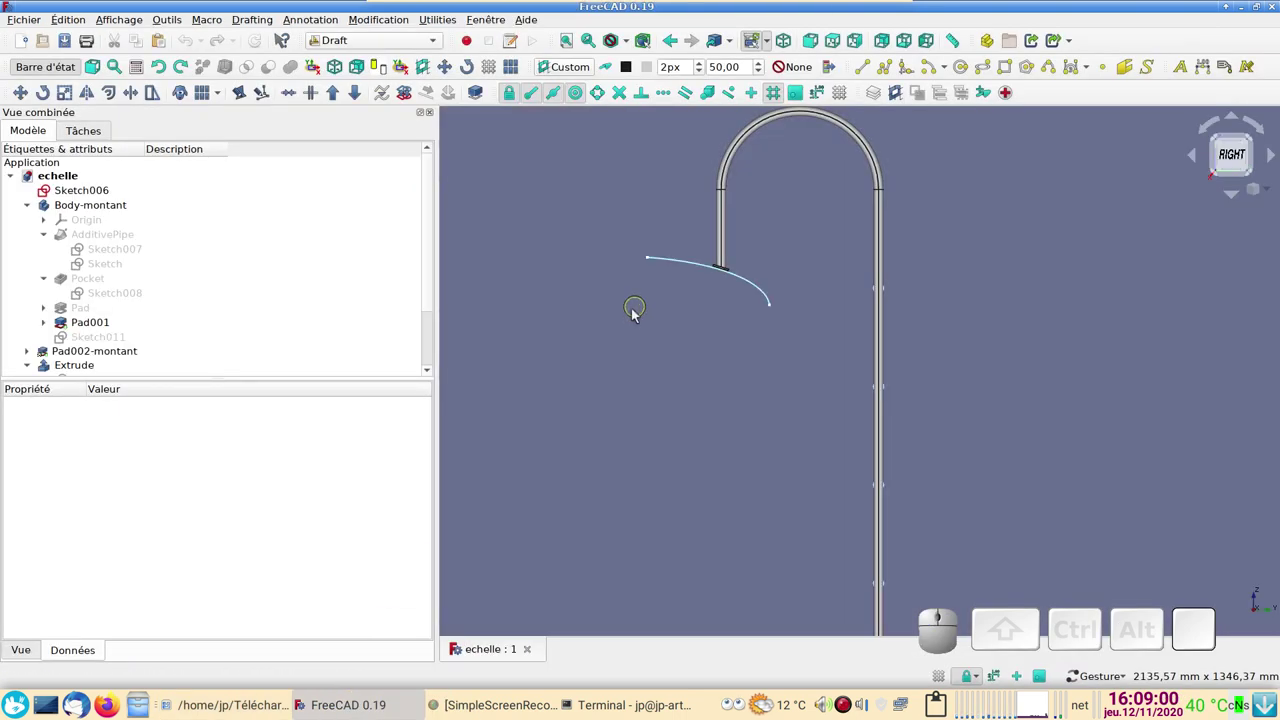
# Step: Hide the curved Sketch006 and switch the echelle ladder to front view
pyautogui.scroll(-3)
pyautogui.moveTo(706, 465); pyautogui.dragTo(645, 431)
pyautogui.rightClick(680, 452)
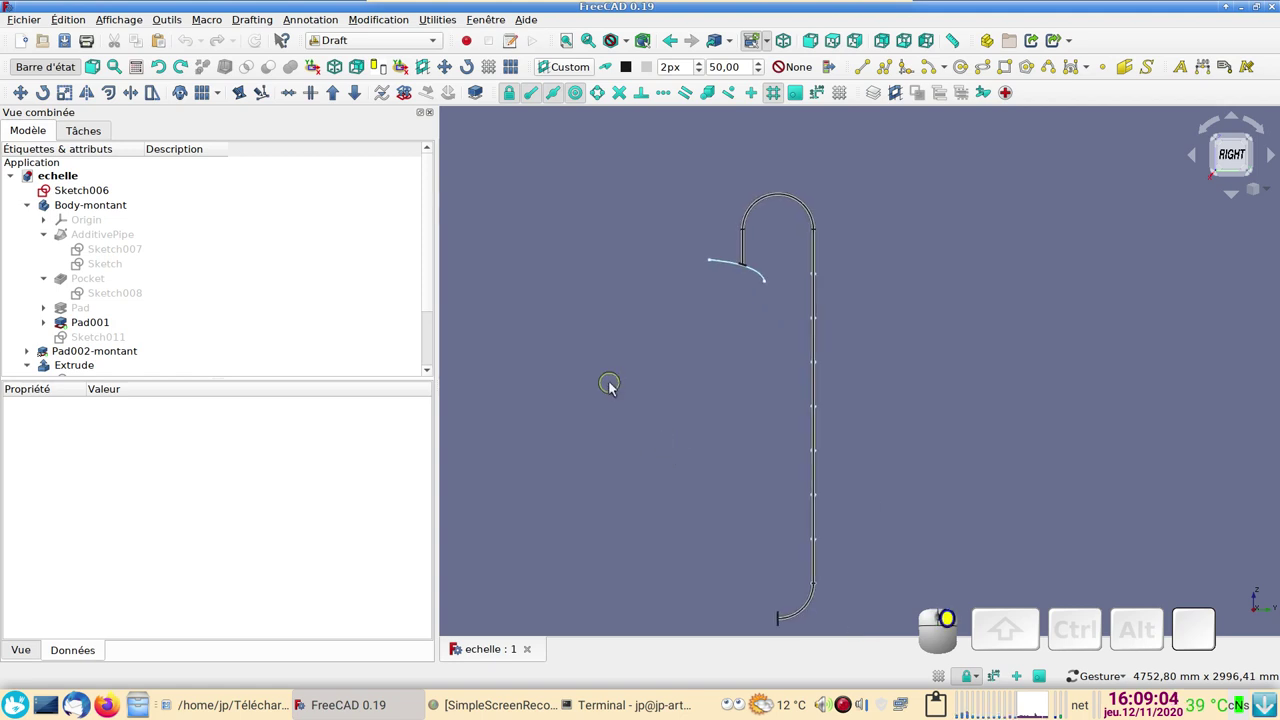
pyautogui.scroll(3)
pyautogui.click(719, 229)
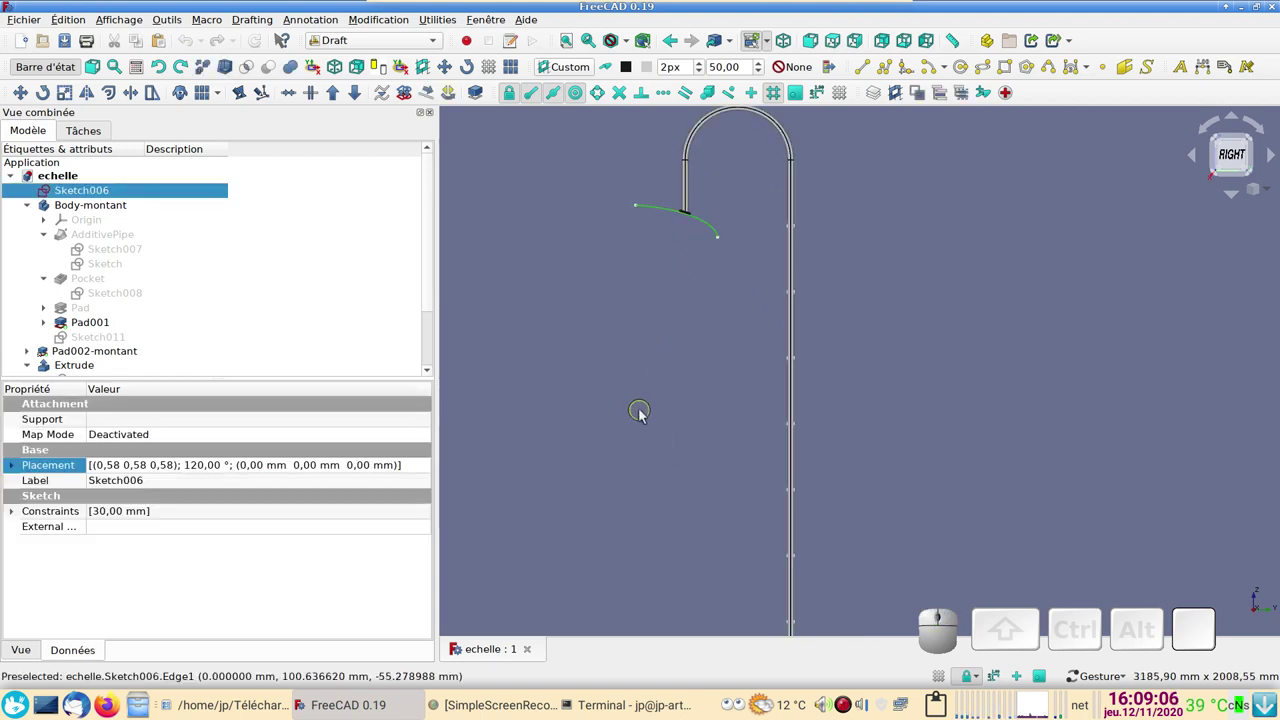
pyautogui.press('space')
pyautogui.scroll(-3)
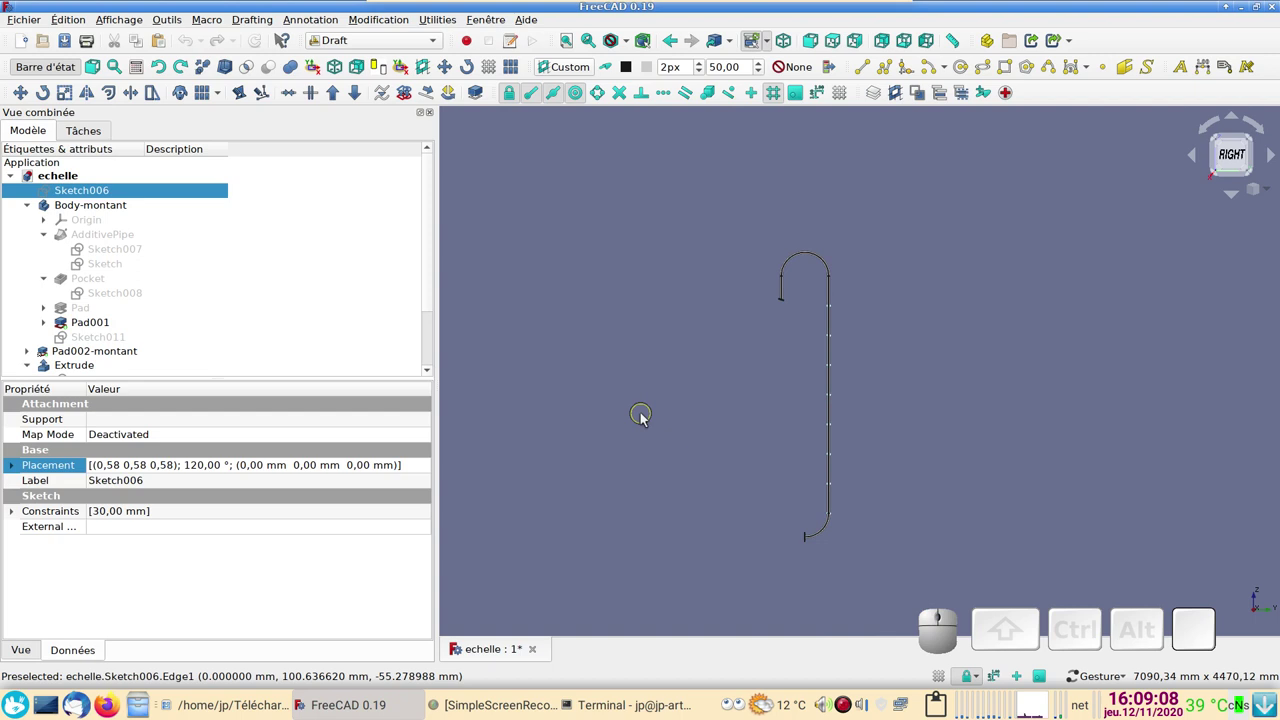
pyautogui.press('1')
# Step: Zoom and pan around the ladder to inspect its rungs and centre it in the view
pyautogui.scroll(3)
pyautogui.rightClick(678, 445)
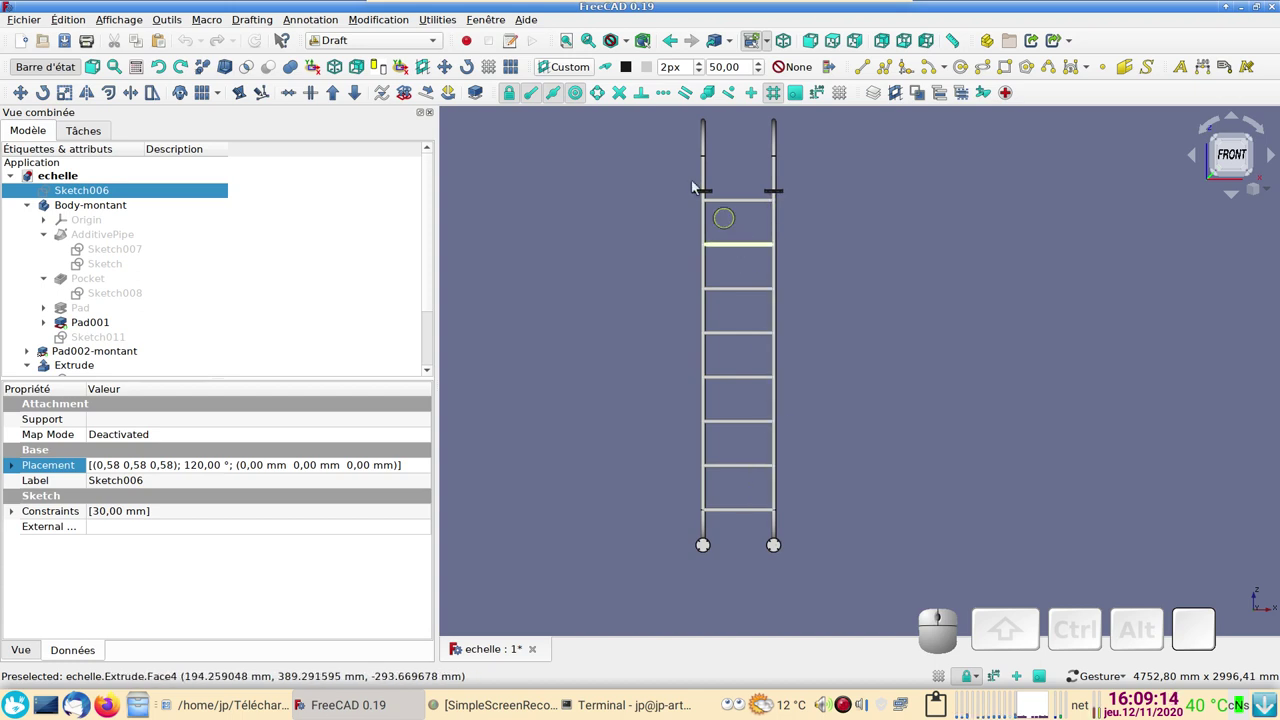
pyautogui.scroll(3)
pyautogui.scroll(3)
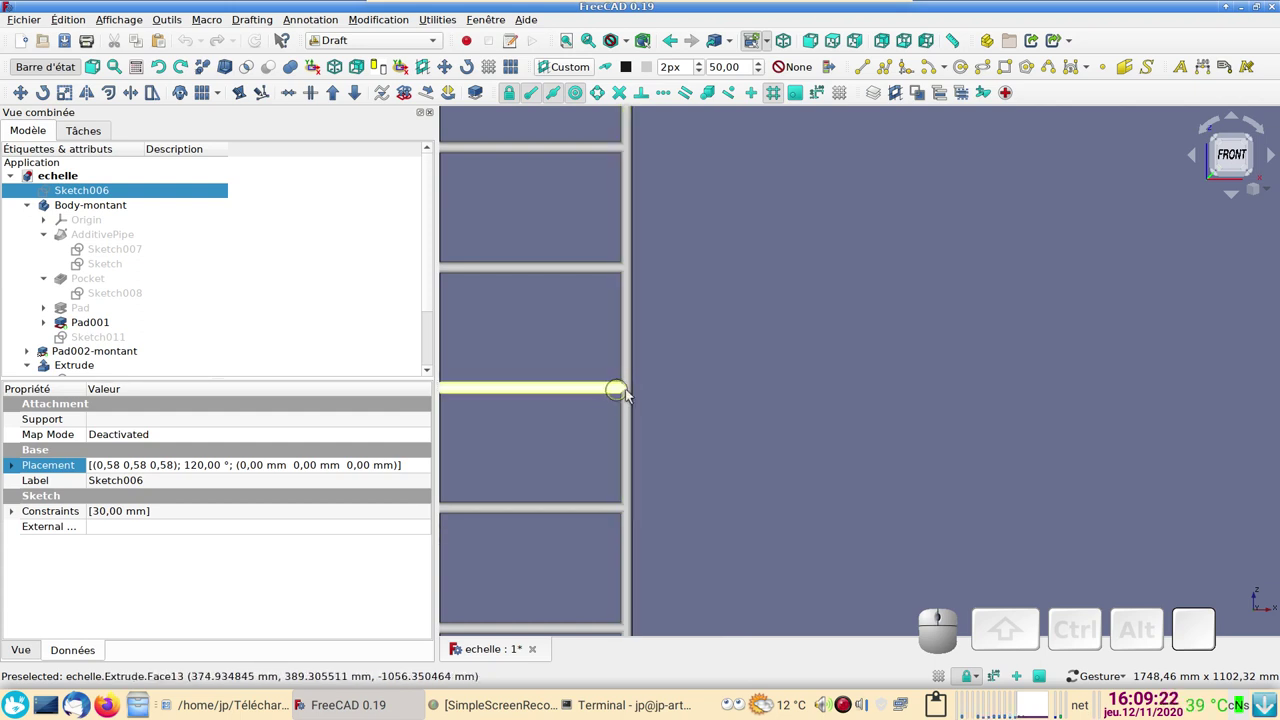
pyautogui.scroll(3)
pyautogui.scroll(-3)
pyautogui.middleClick(621, 418)
pyautogui.rightClick(626, 415)
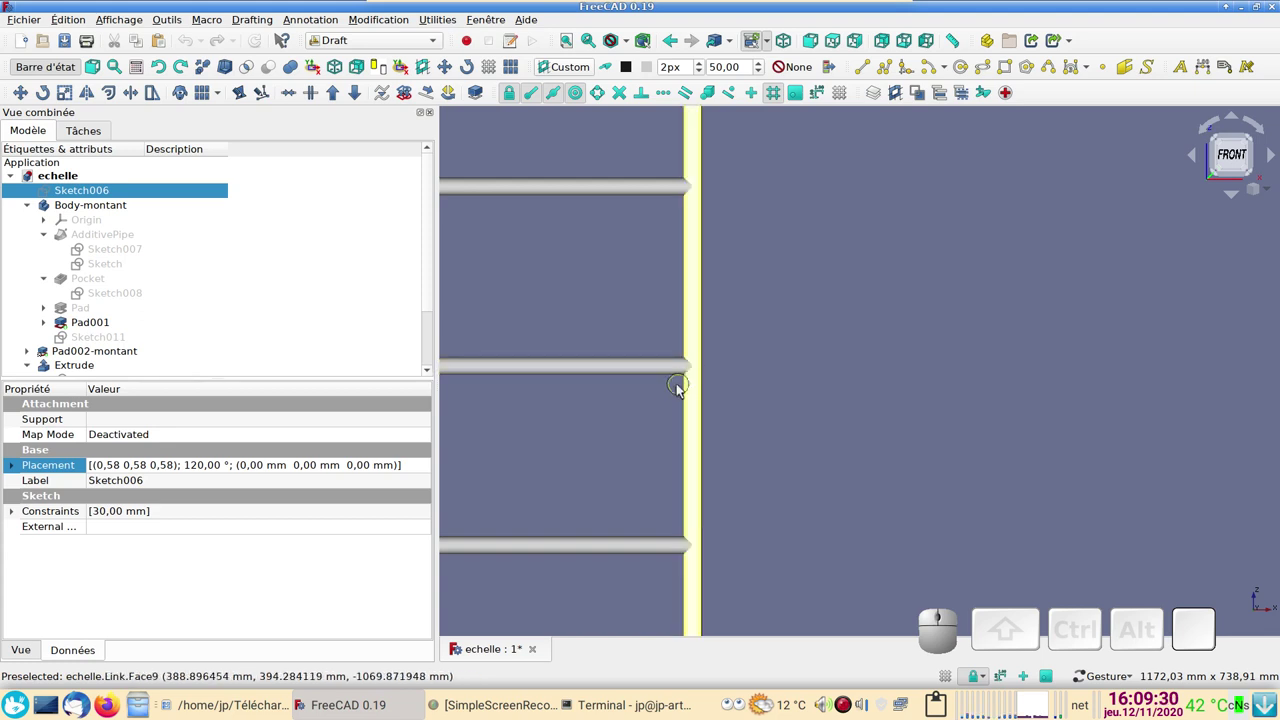
pyautogui.scroll(-3)
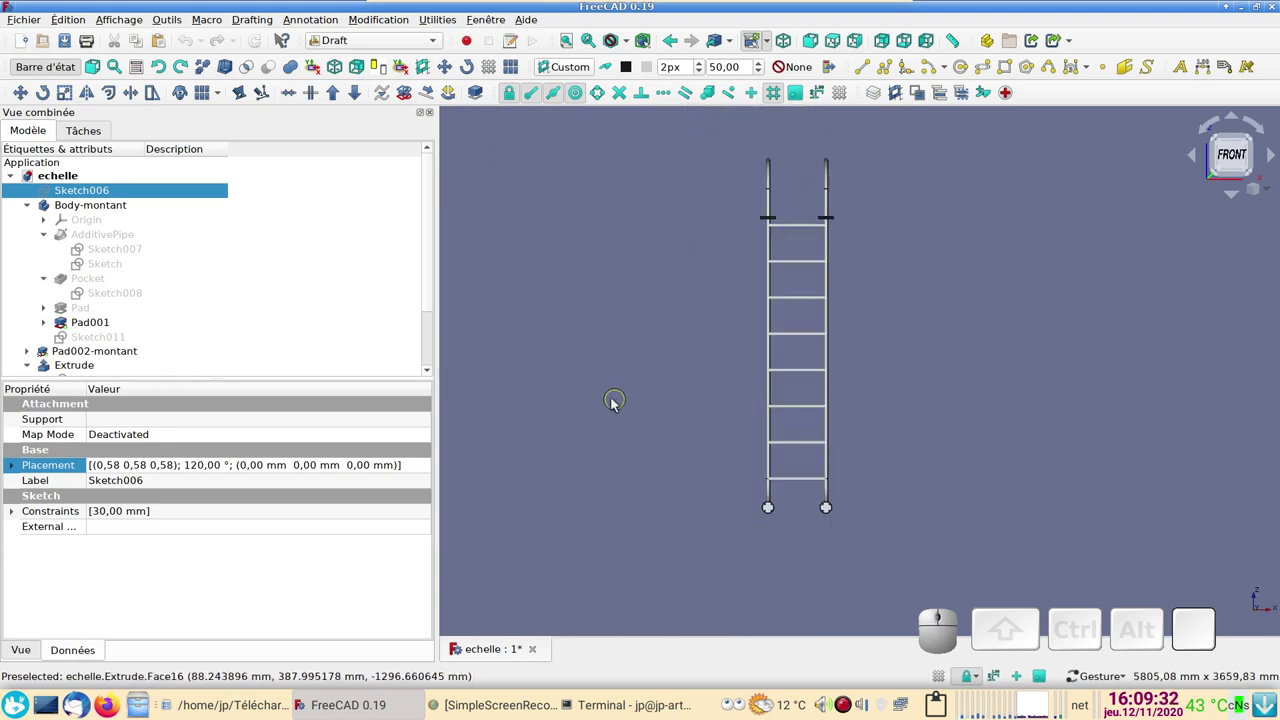
pyautogui.scroll(3)
pyautogui.moveTo(669, 349); pyautogui.dragTo(621, 367)
pyautogui.scroll(-3)
pyautogui.scroll(3)
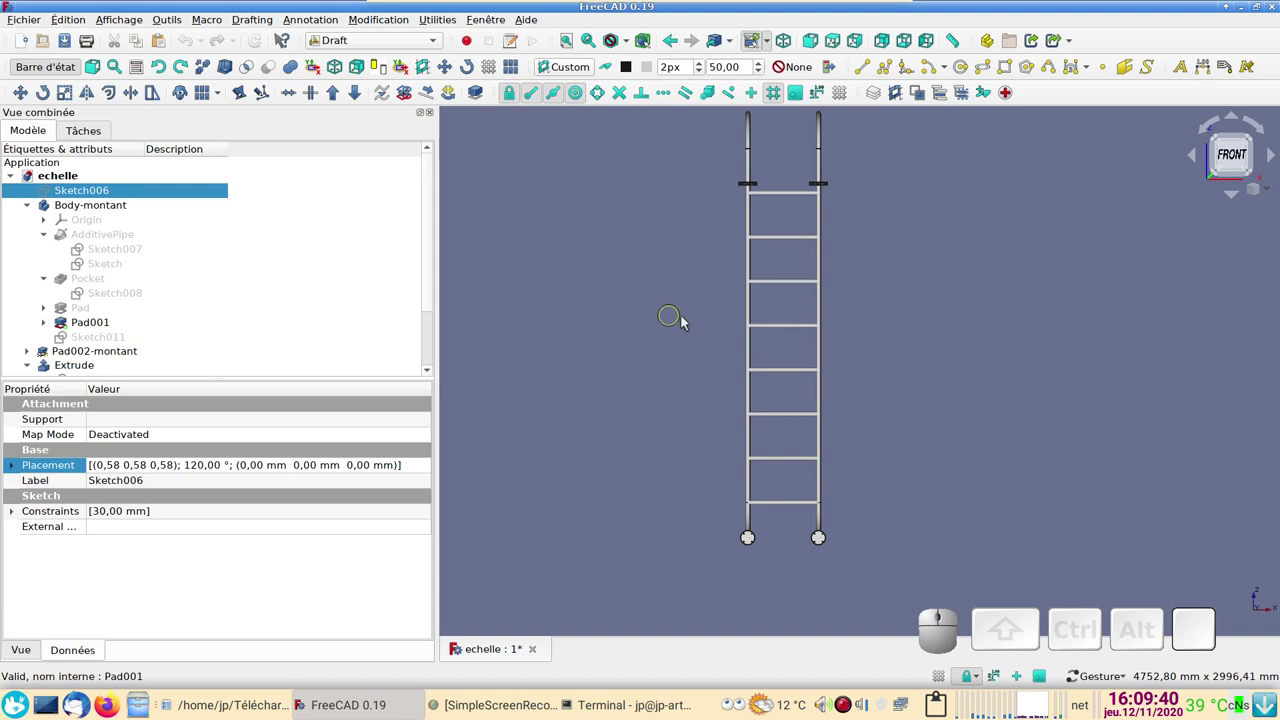
# Step: Select Pad001, Pad002-montant and Extrude together in the model tree
pyautogui.click(754, 304)
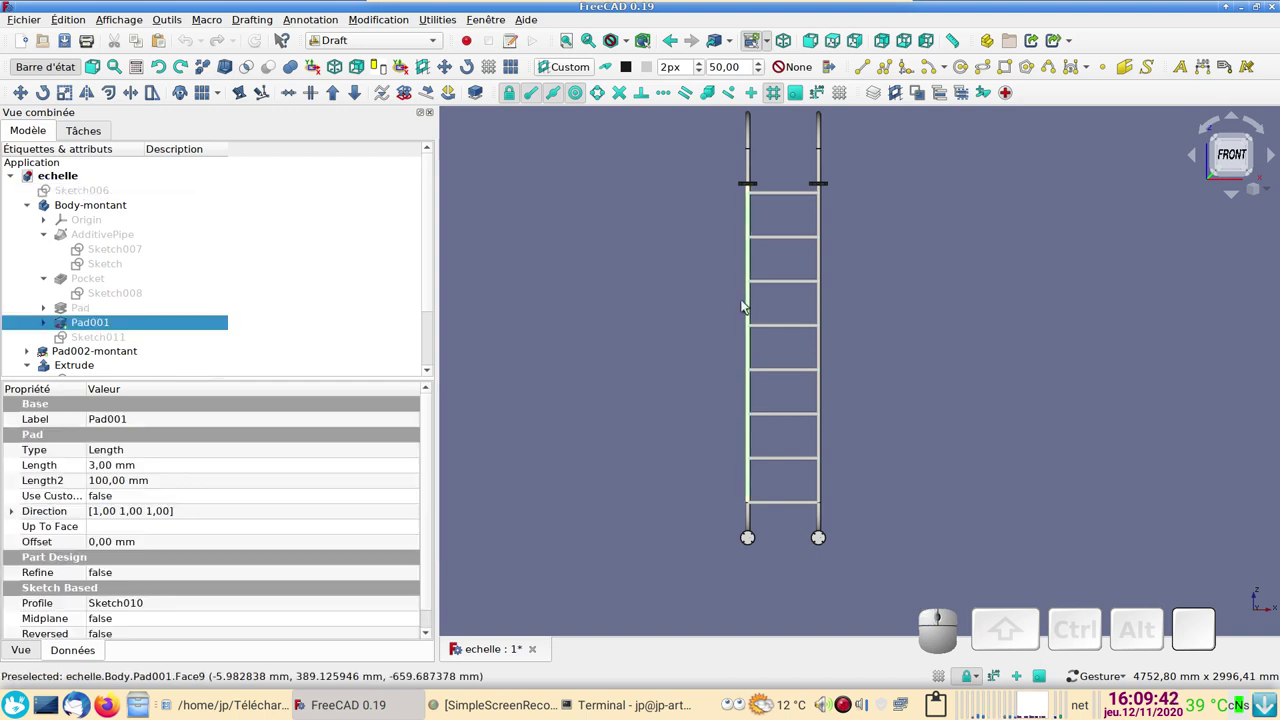
pyautogui.click(163, 321)
pyautogui.press('space')
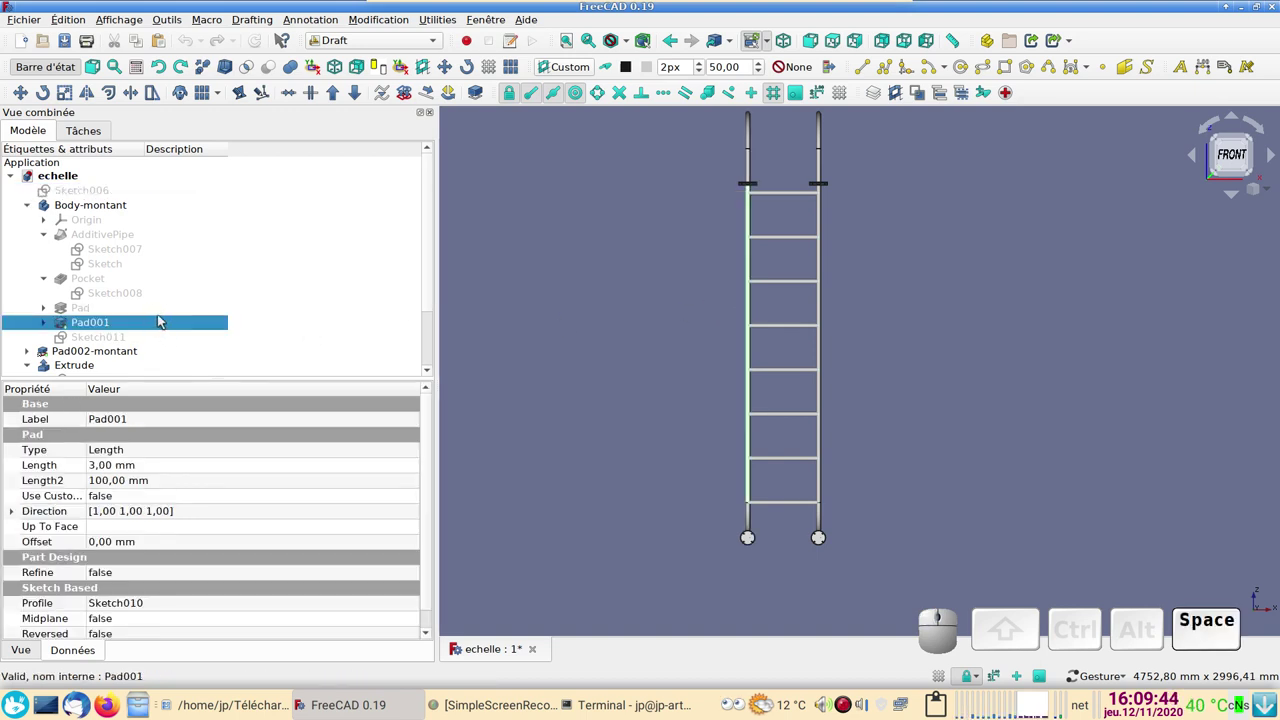
pyautogui.scroll(-3)
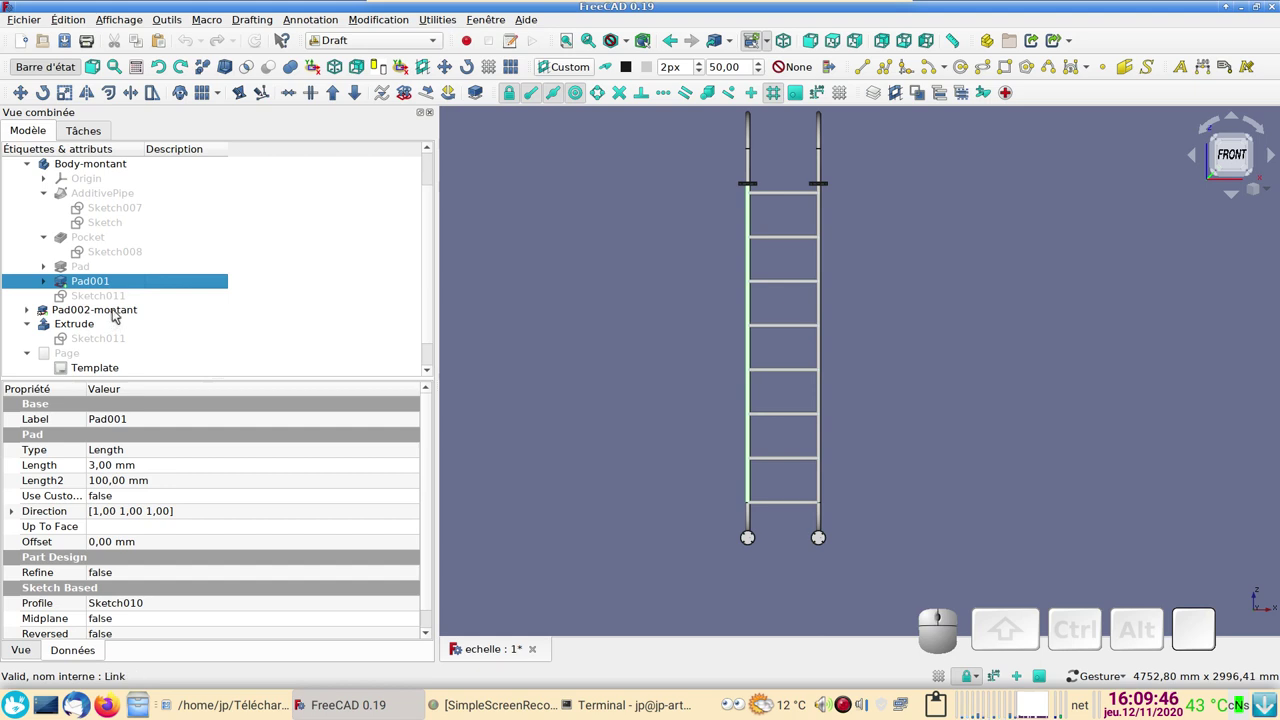
pyautogui.click(121, 313)
pyautogui.click(87, 323)
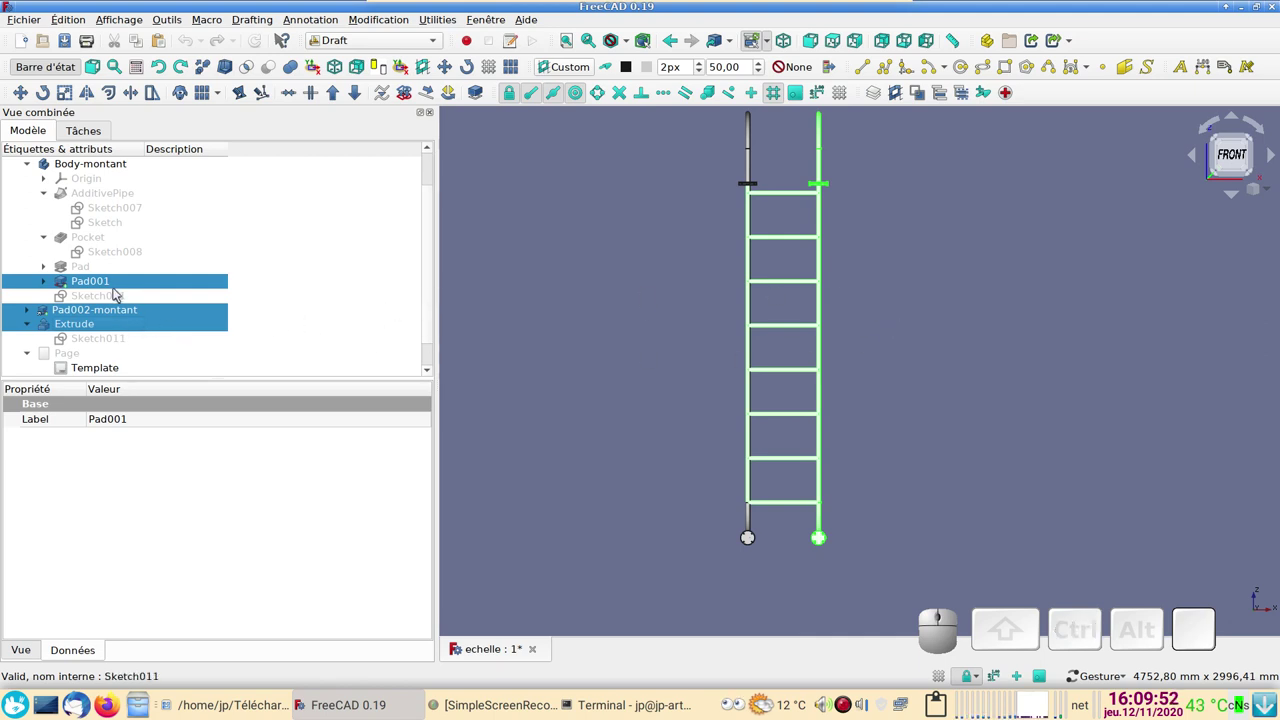
pyautogui.click(125, 286)
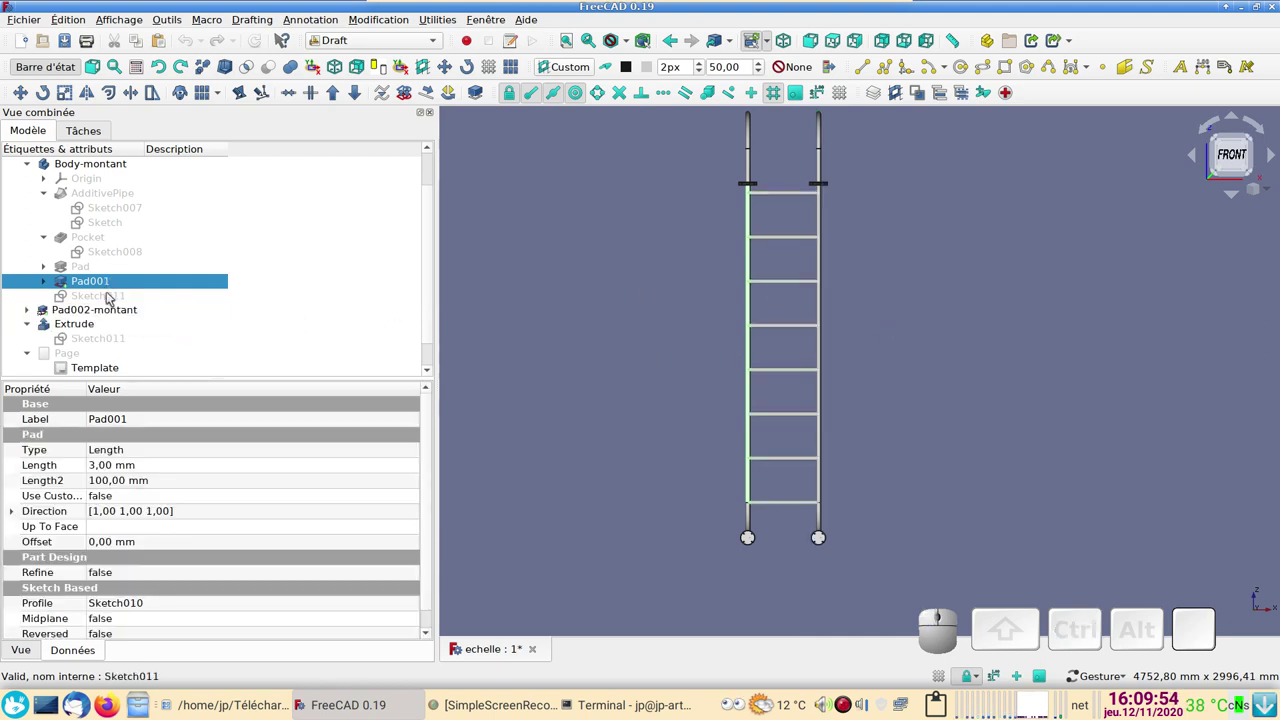
pyautogui.click(102, 310)
pyautogui.click(87, 328)
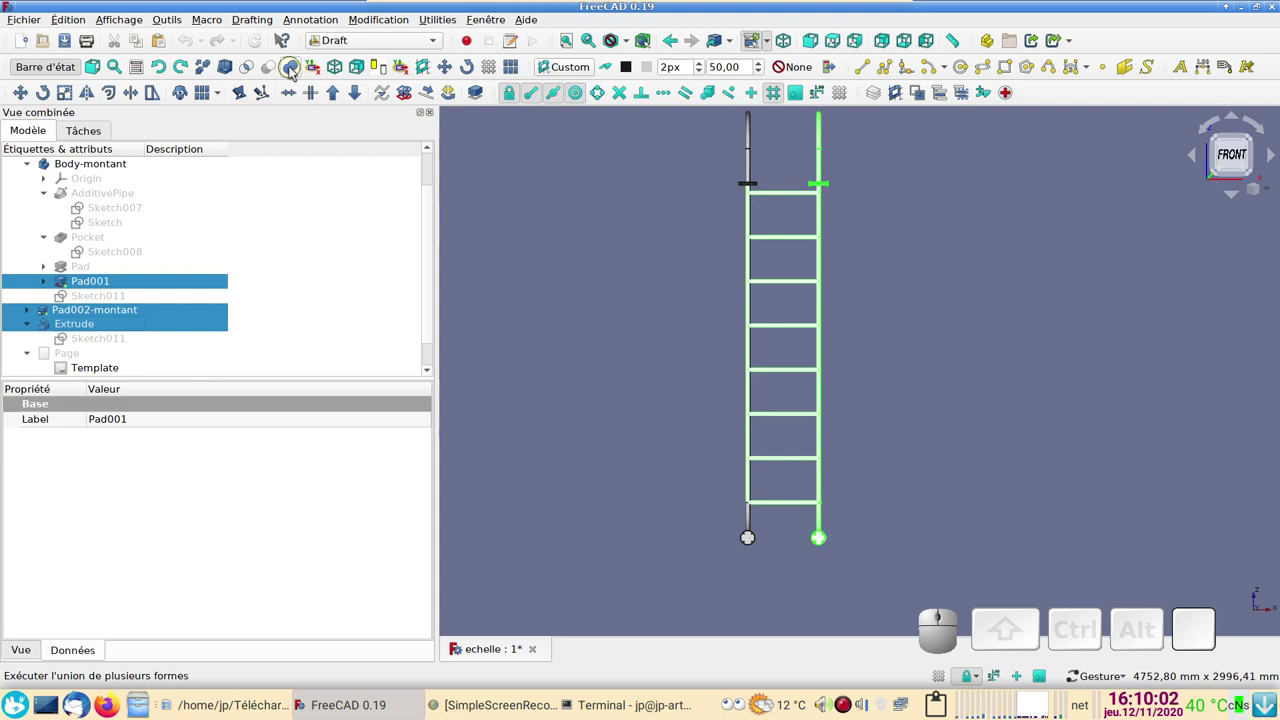
# Step: Create a Fusion of the three ladder parts with Part Boolean Union and toggle its visibility
pyautogui.click(298, 71)
pyautogui.scroll(-3)
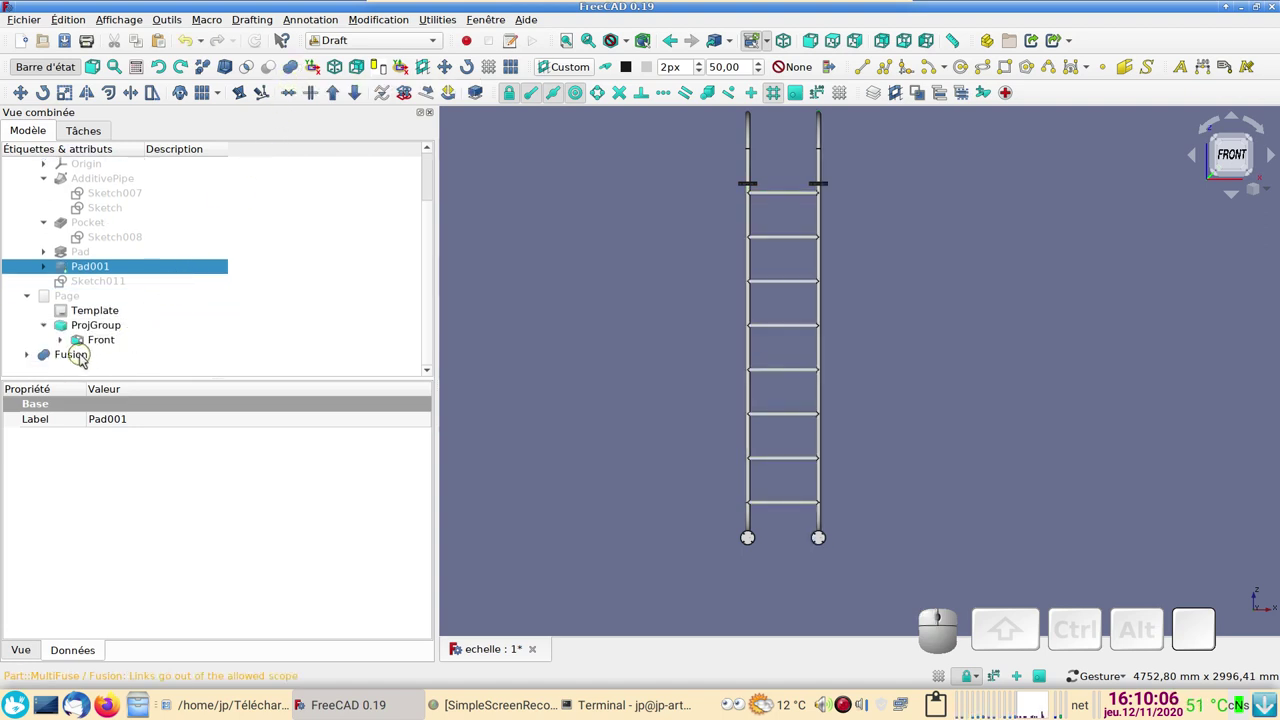
pyautogui.click(89, 358)
pyautogui.press('space')
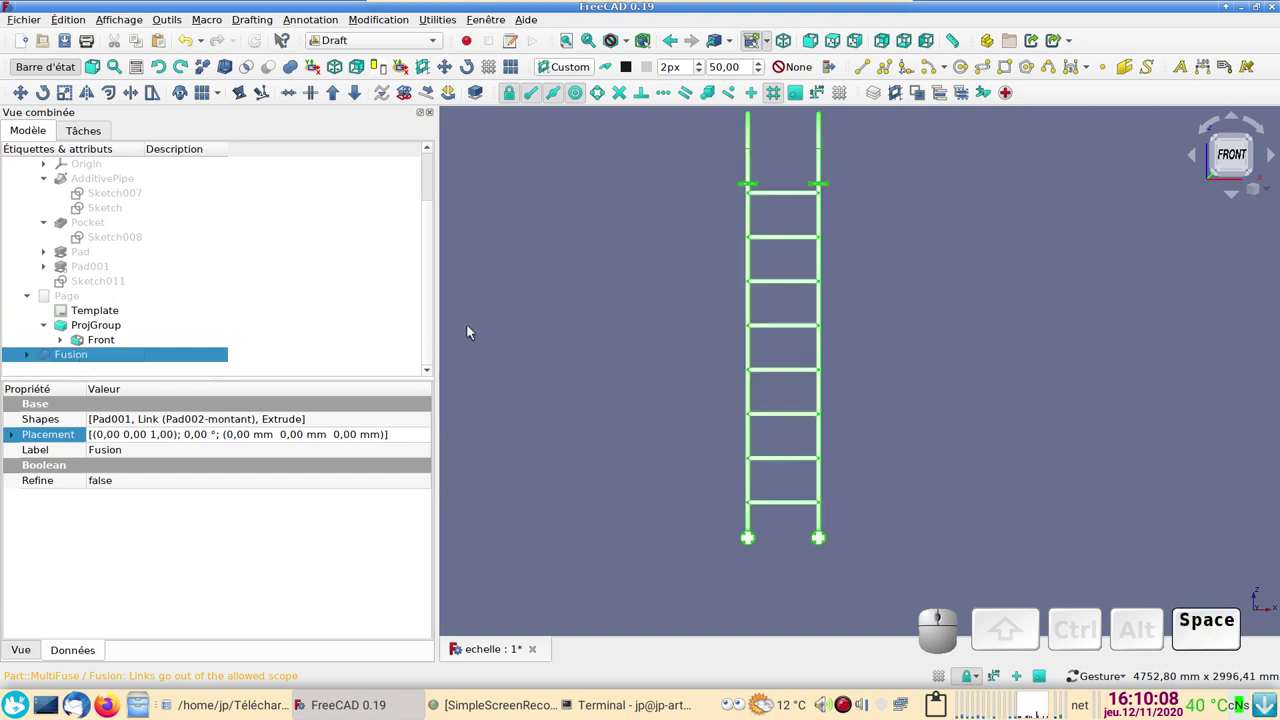
pyautogui.rightClick(614, 315)
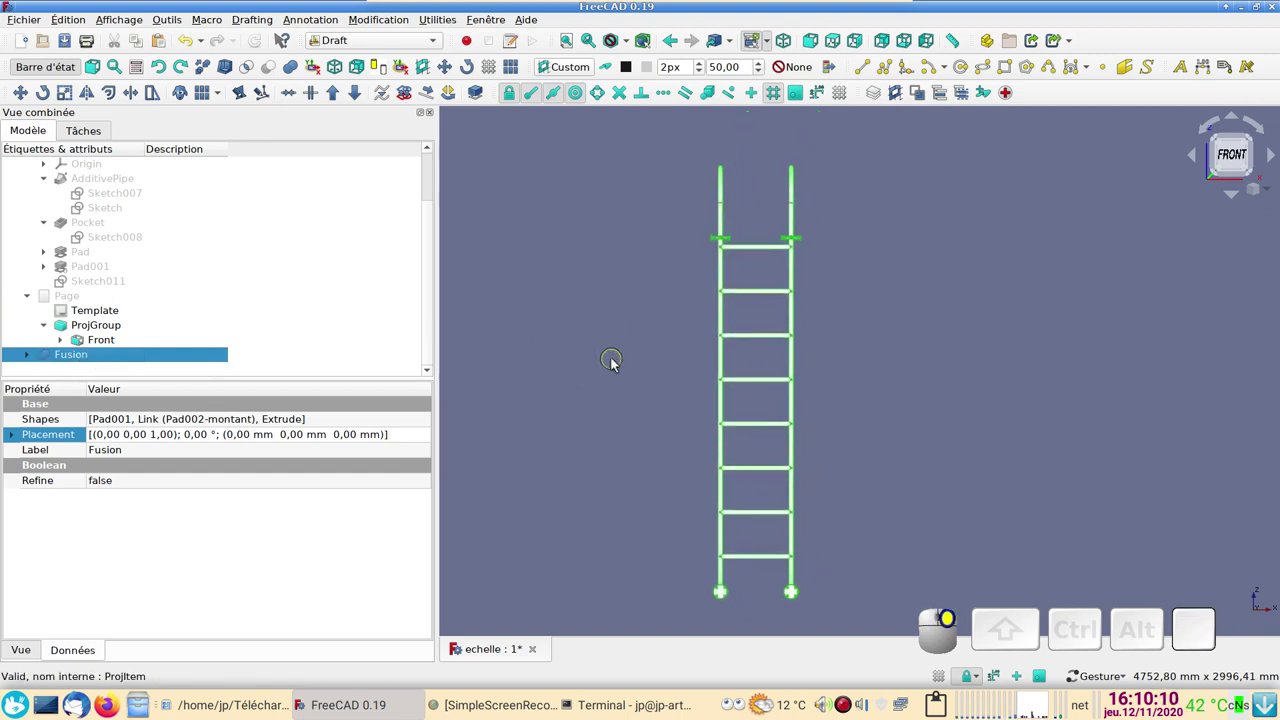
pyautogui.scroll(3)
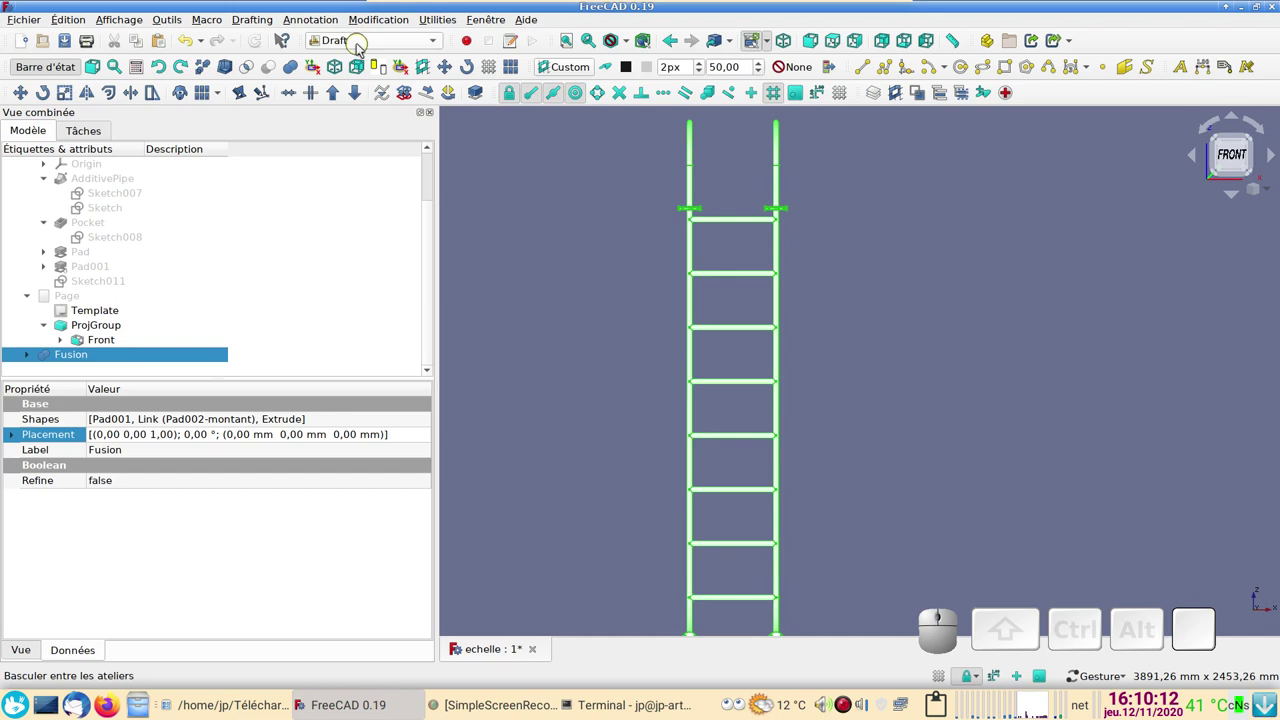
# Step: Set the Draft working plane to the current view and make a Shape2DView projection of the Fusion
pyautogui.click(572, 74)
pyautogui.click(274, 322)
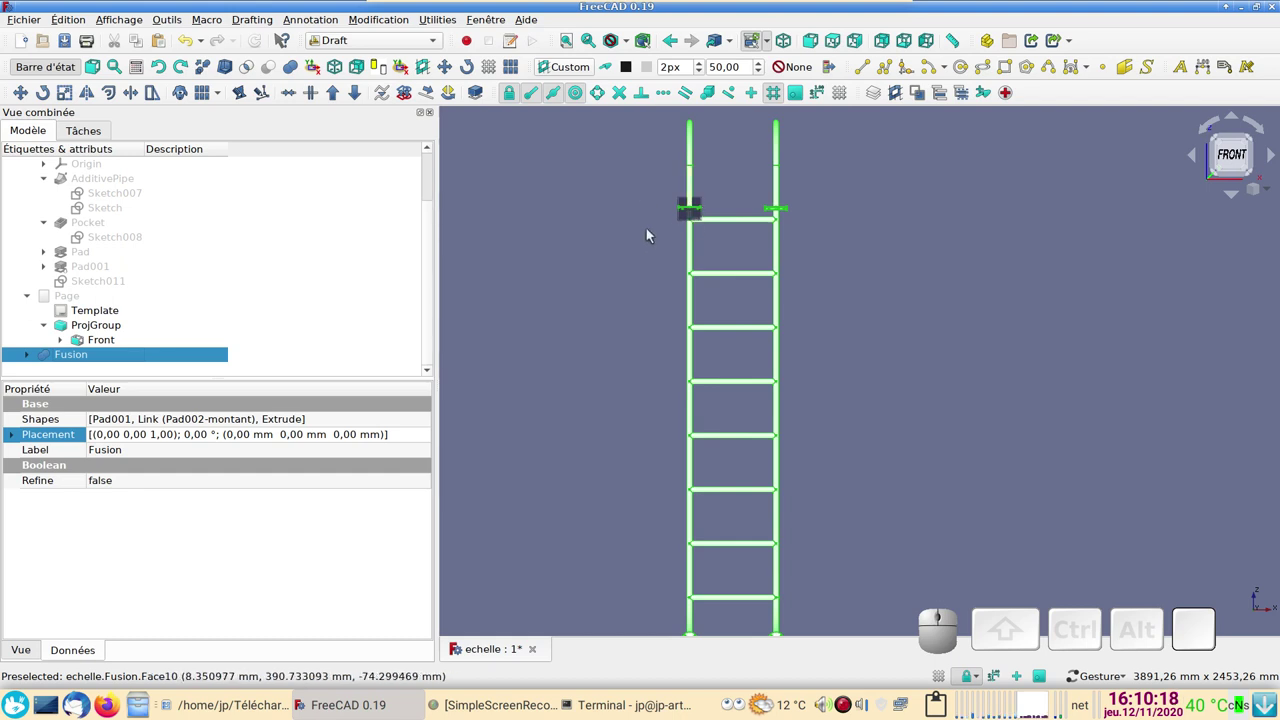
pyautogui.scroll(-3)
pyautogui.rightClick(586, 321)
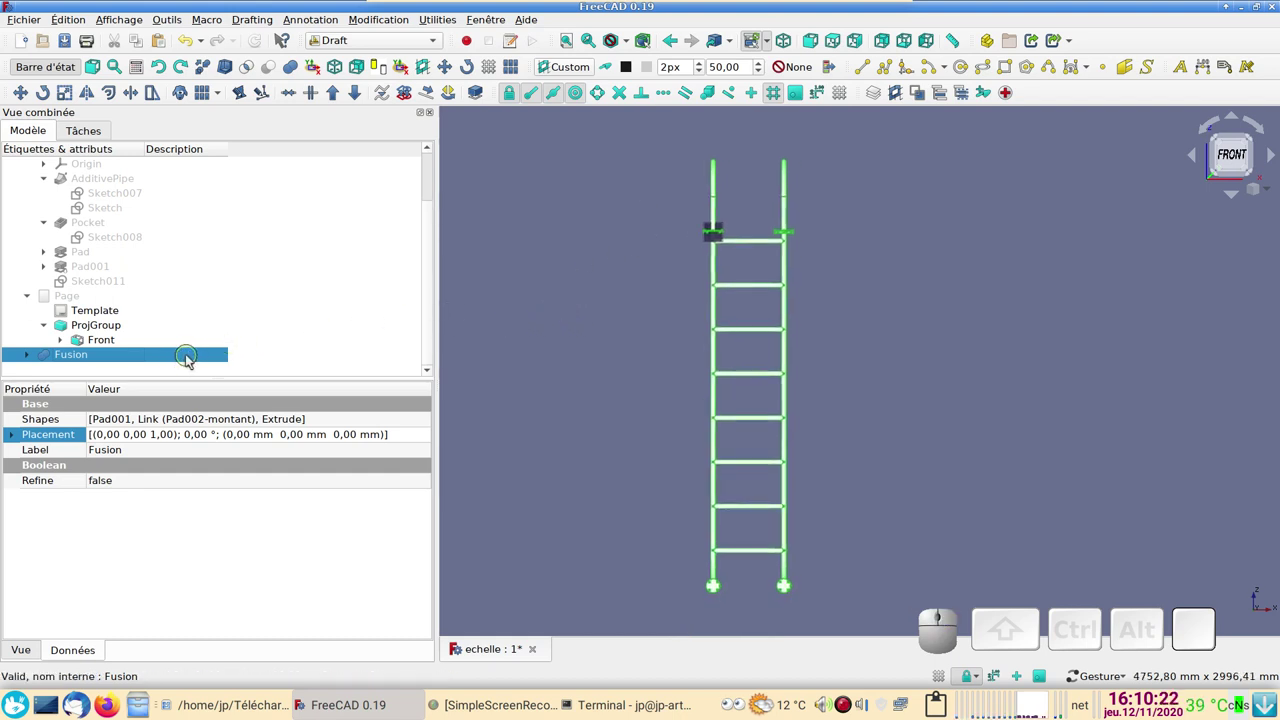
pyautogui.click(189, 361)
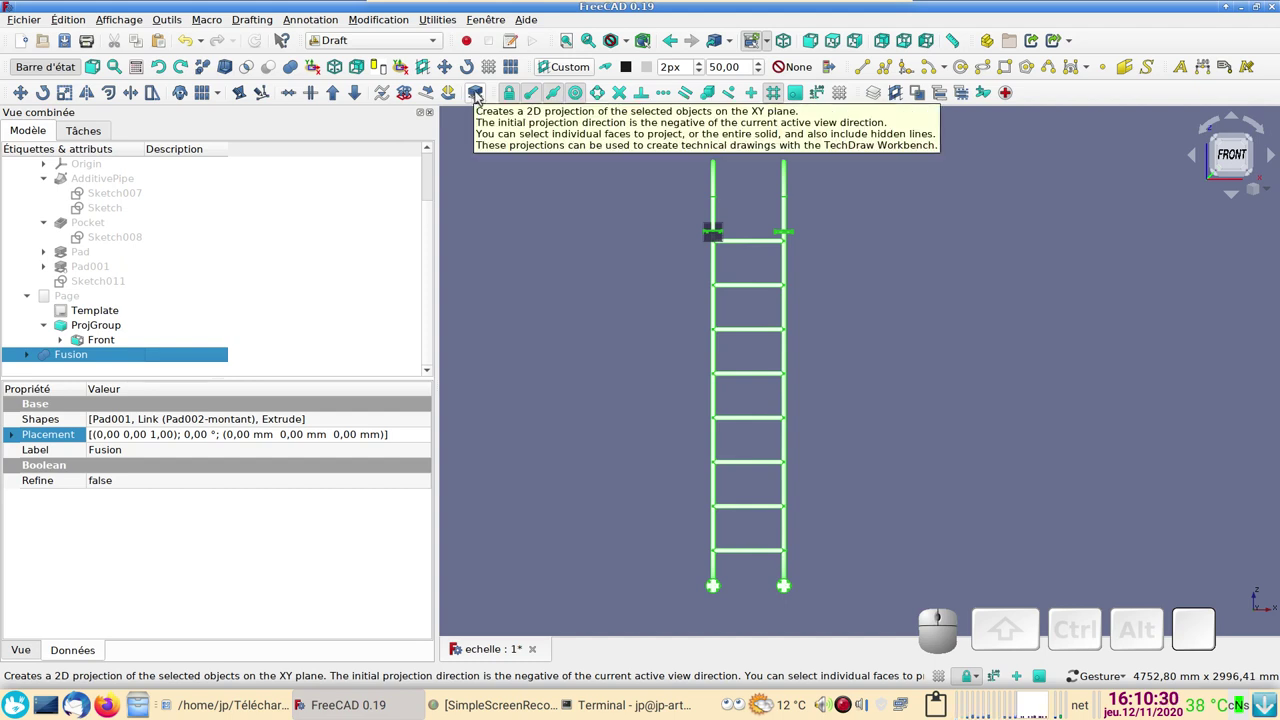
pyautogui.click(483, 96)
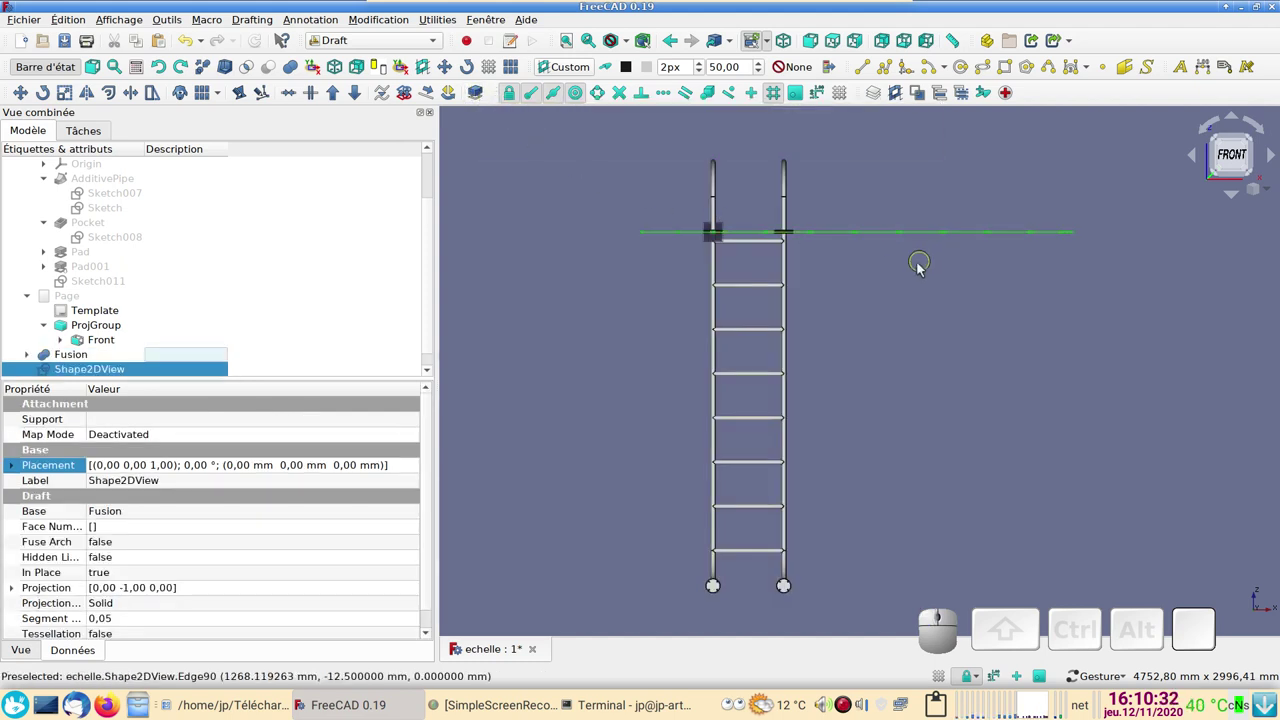
# Step: Switch to the side view, hide the Shape2DView projection and realign the working plane to that view
pyautogui.moveTo(931, 279); pyautogui.dragTo(952, 354)
pyautogui.press('1')
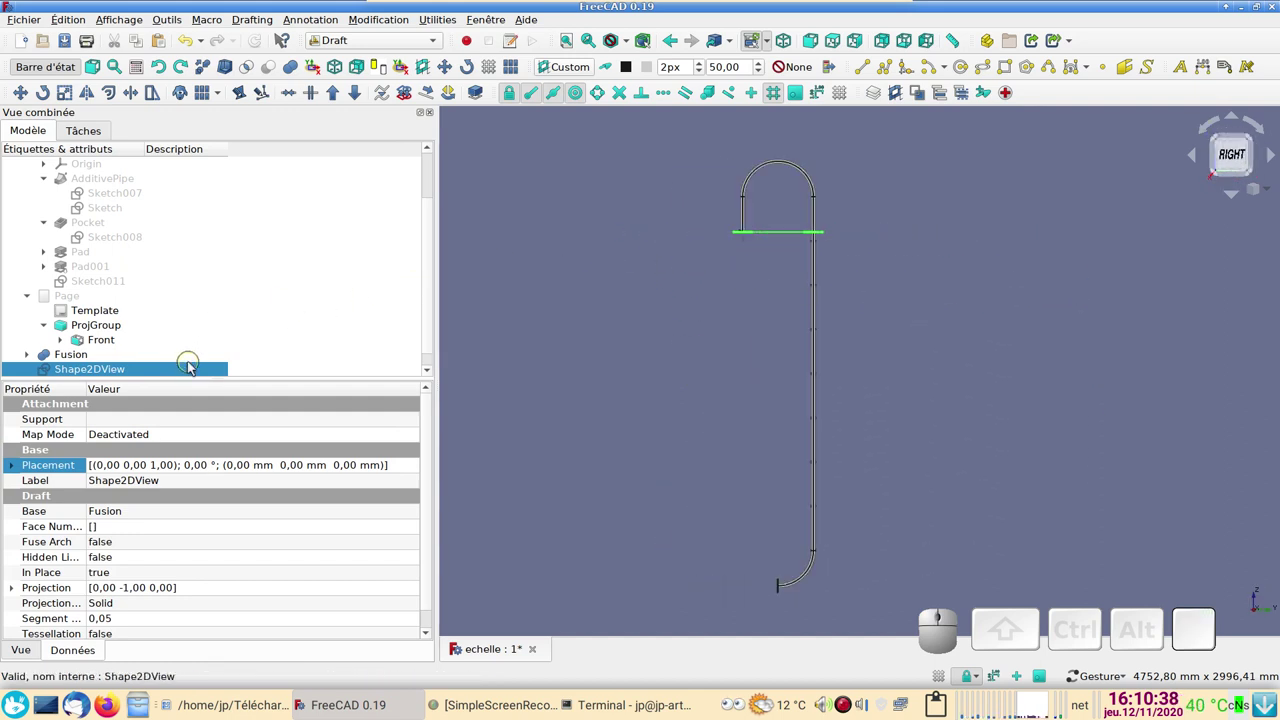
pyautogui.press('space')
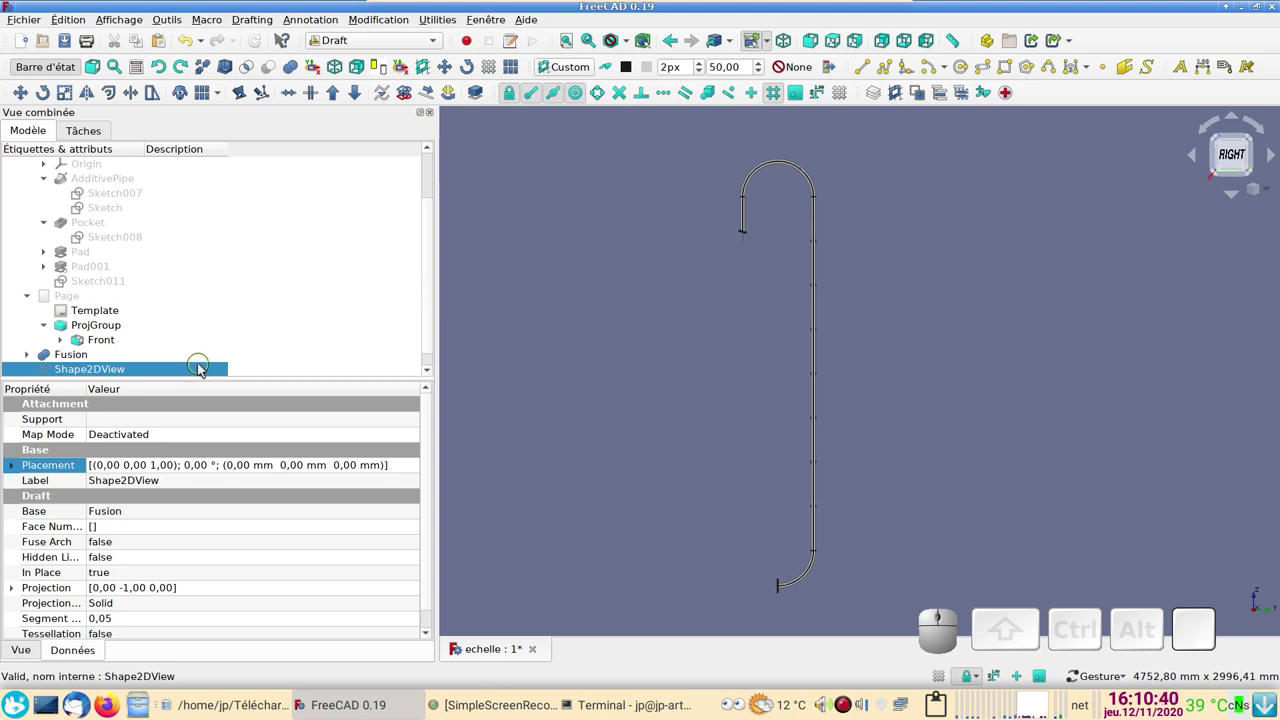
pyautogui.click(121, 354)
pyautogui.click(568, 73)
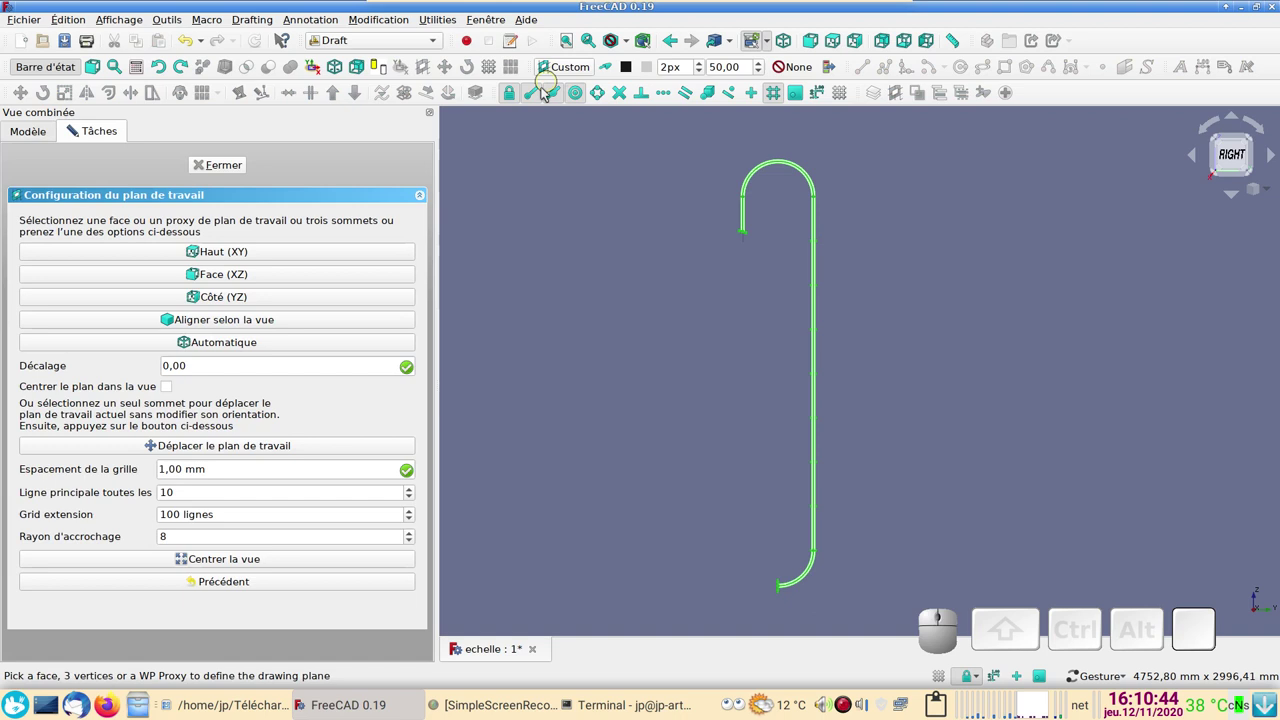
pyautogui.click(317, 326)
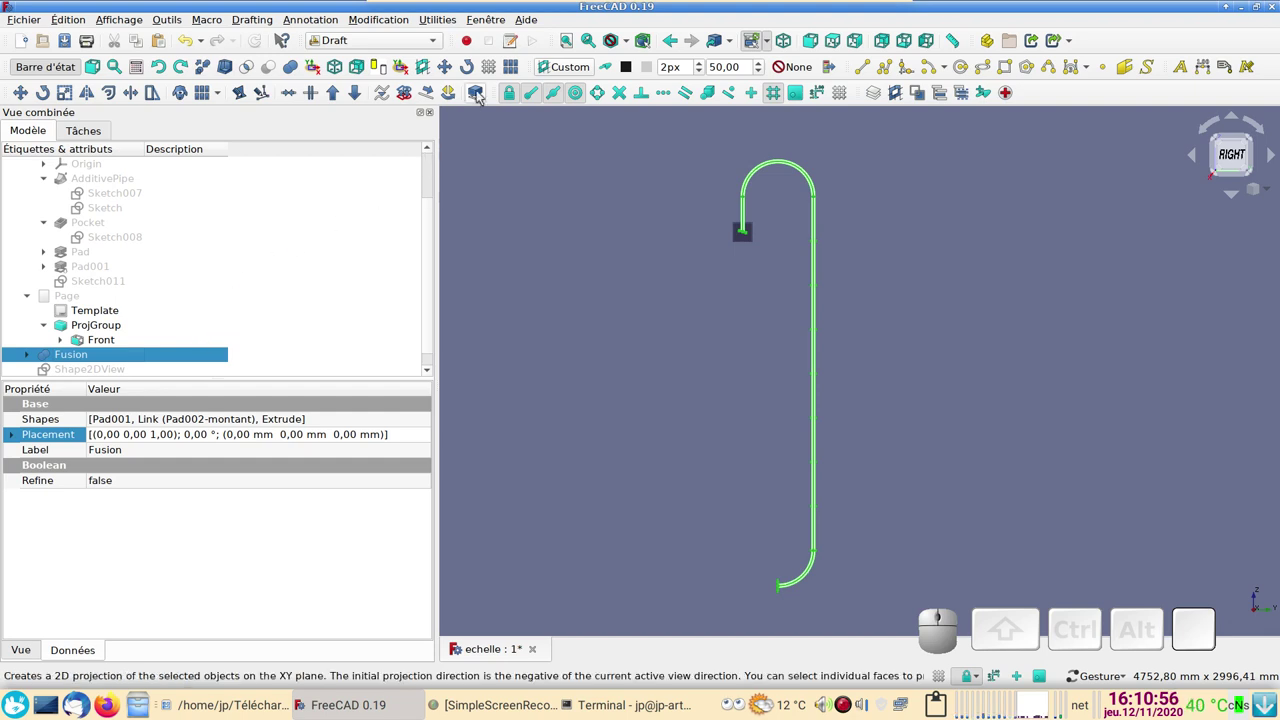
# Step: Create the side projection Shape2DView001 of the Fusion, hide Fusion and show Shape2DView
pyautogui.click(486, 93)
pyautogui.scroll(-3)
pyautogui.scroll(-3)
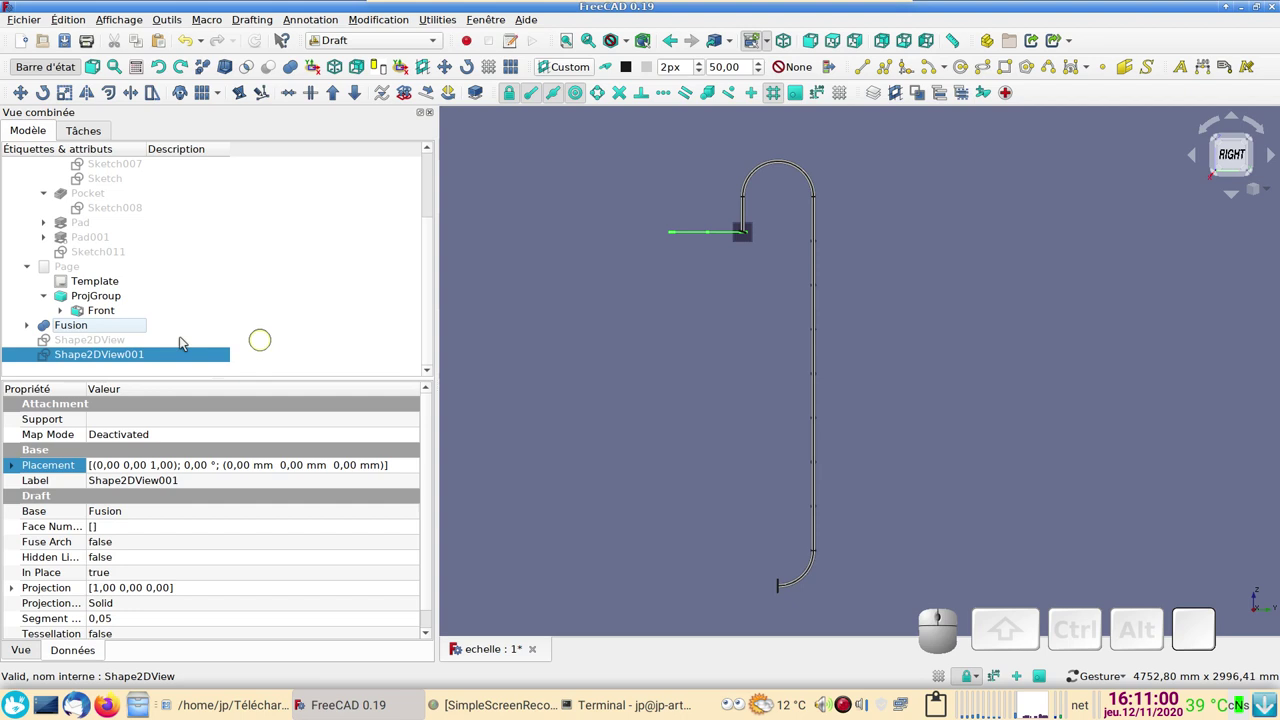
pyautogui.click(96, 326)
pyautogui.press('space')
pyautogui.click(111, 347)
pyautogui.press('space')
# Step: Switch to top view and open the Placement editor for the Shape2DView front projection
pyautogui.moveTo(701, 353); pyautogui.dragTo(676, 416)
pyautogui.press('2')
pyautogui.scroll(-3)
pyautogui.rightClick(691, 383)
pyautogui.scroll(3)
pyautogui.scroll(-3)
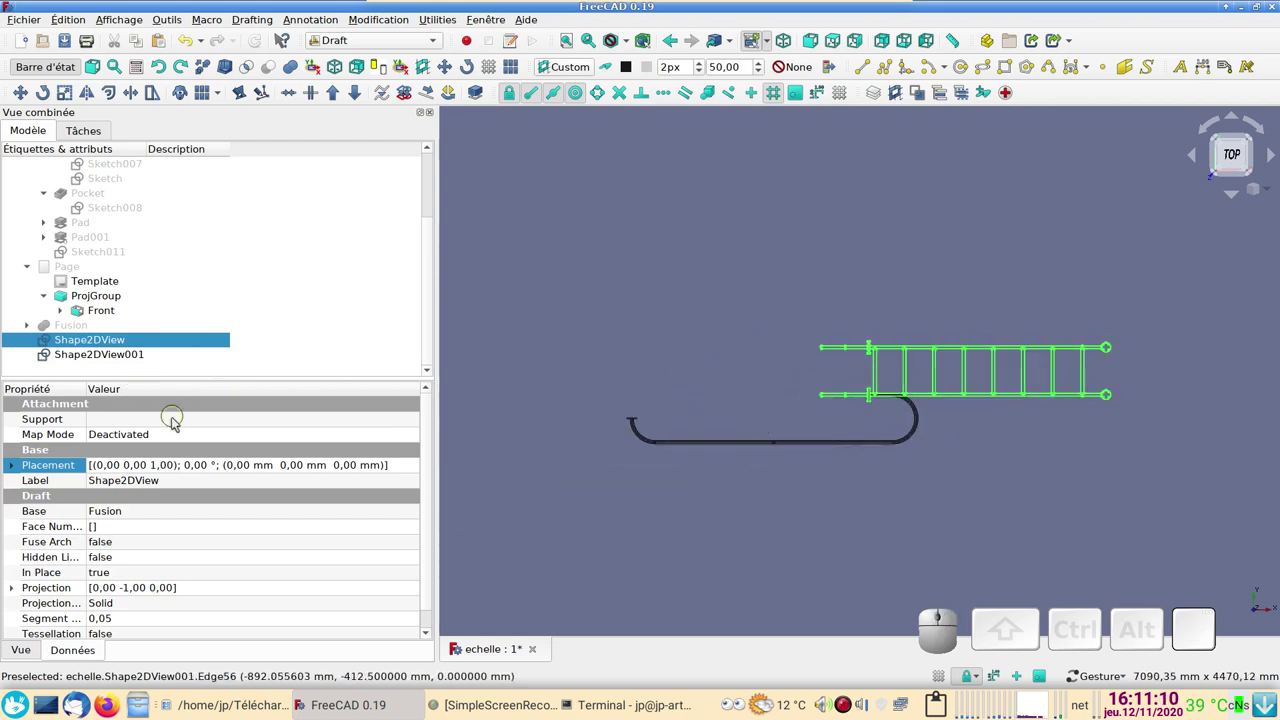
pyautogui.click(414, 466)
pyautogui.click(420, 468)
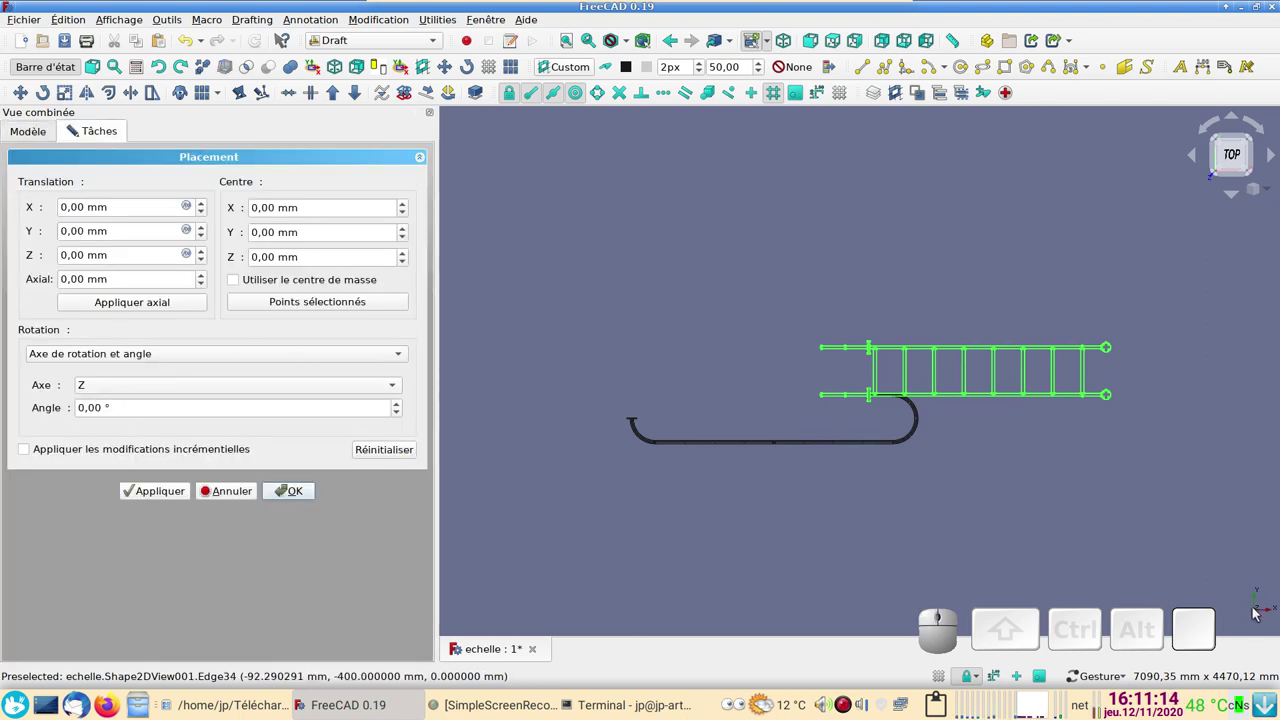
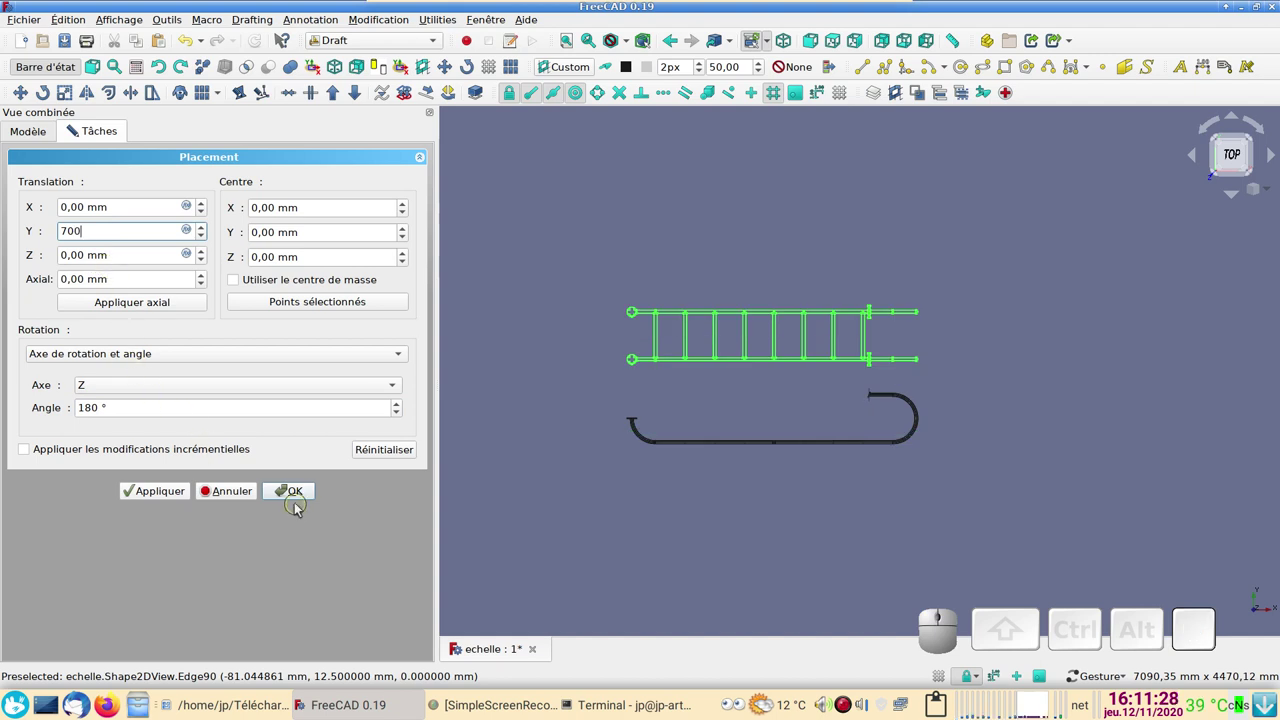
# Step: Apply the 700 mm Y shift and 180° Z rotation to Shape2DView, then select both projections together
pyautogui.click(300, 491)
pyautogui.scroll(3)
pyautogui.scroll(-3)
pyautogui.moveTo(618, 442); pyautogui.dragTo(791, 548)
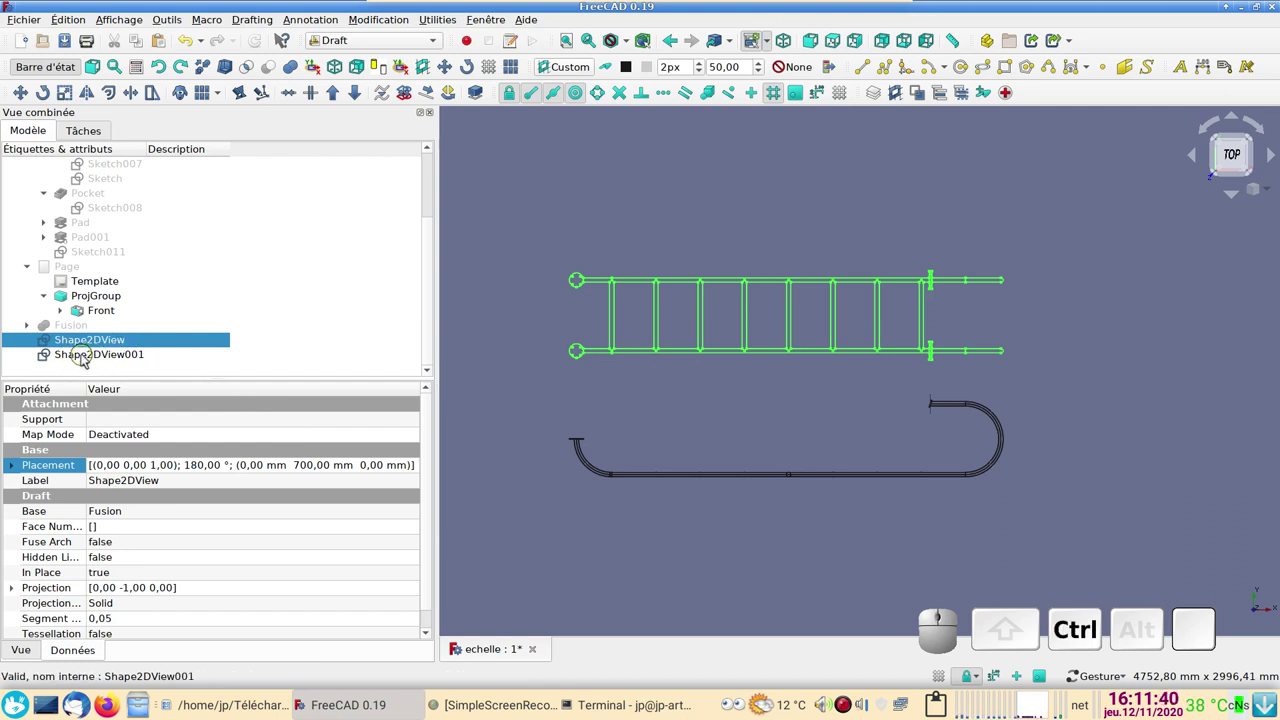
pyautogui.click(87, 355)
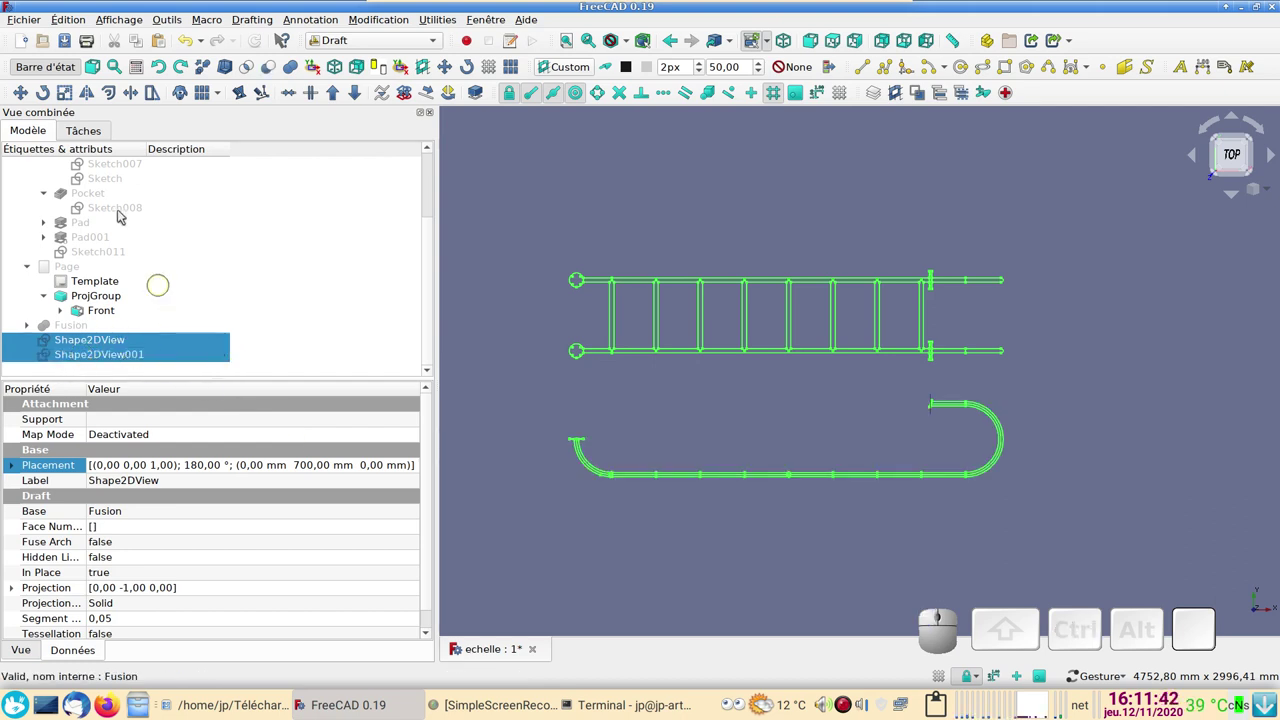
# Step: Export both projections as Autodesk DXF 2D to echelle.dxf in Téléchargements
pyautogui.click(29, 23)
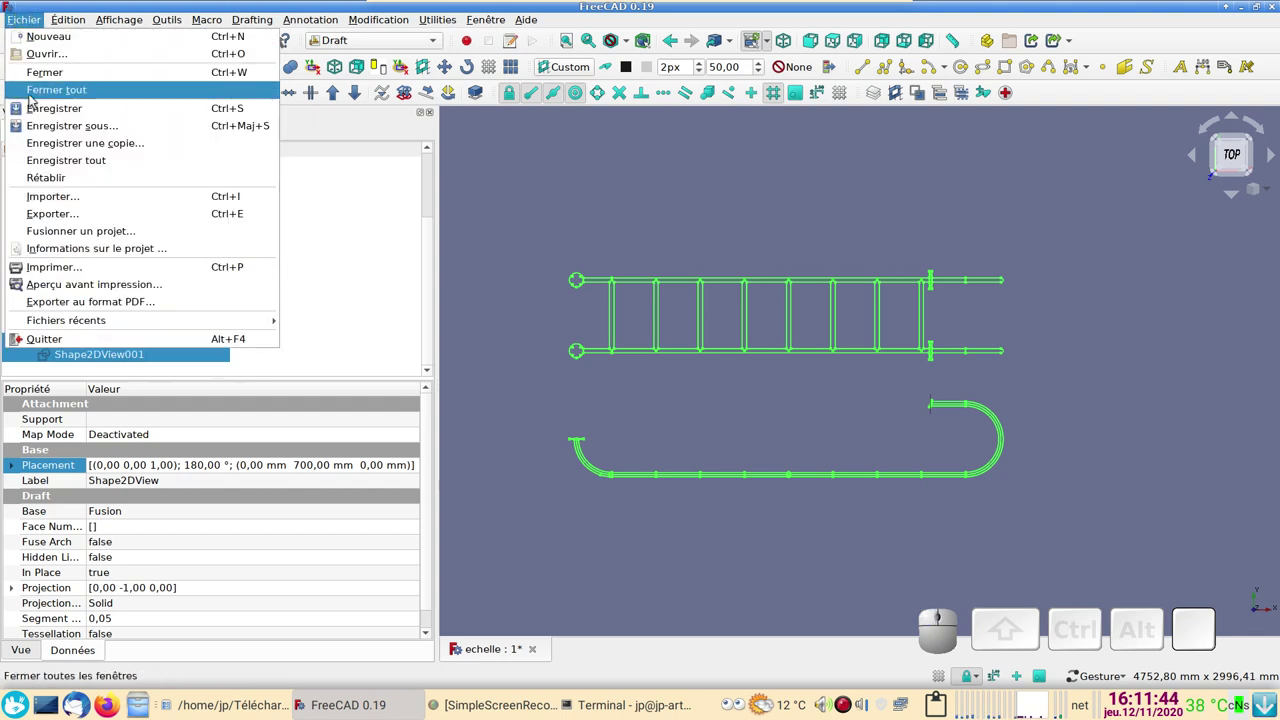
pyautogui.click(87, 208)
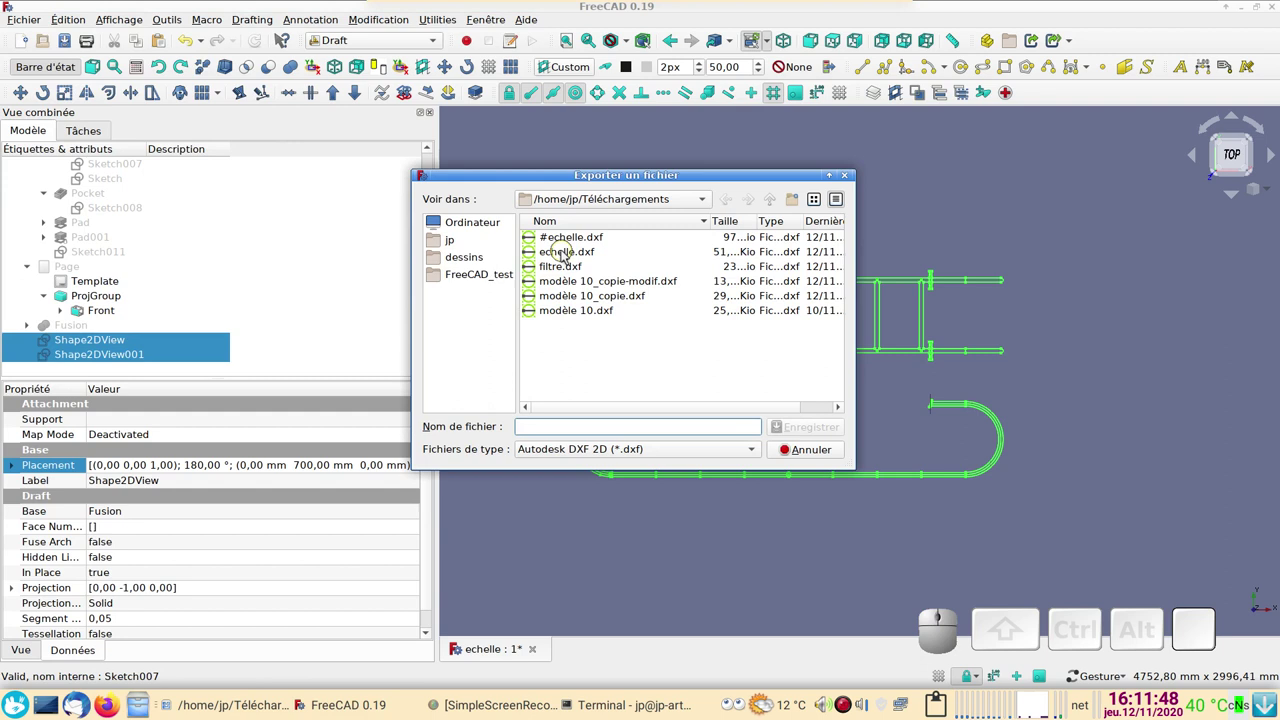
pyautogui.click(569, 255)
pyautogui.click(805, 419)
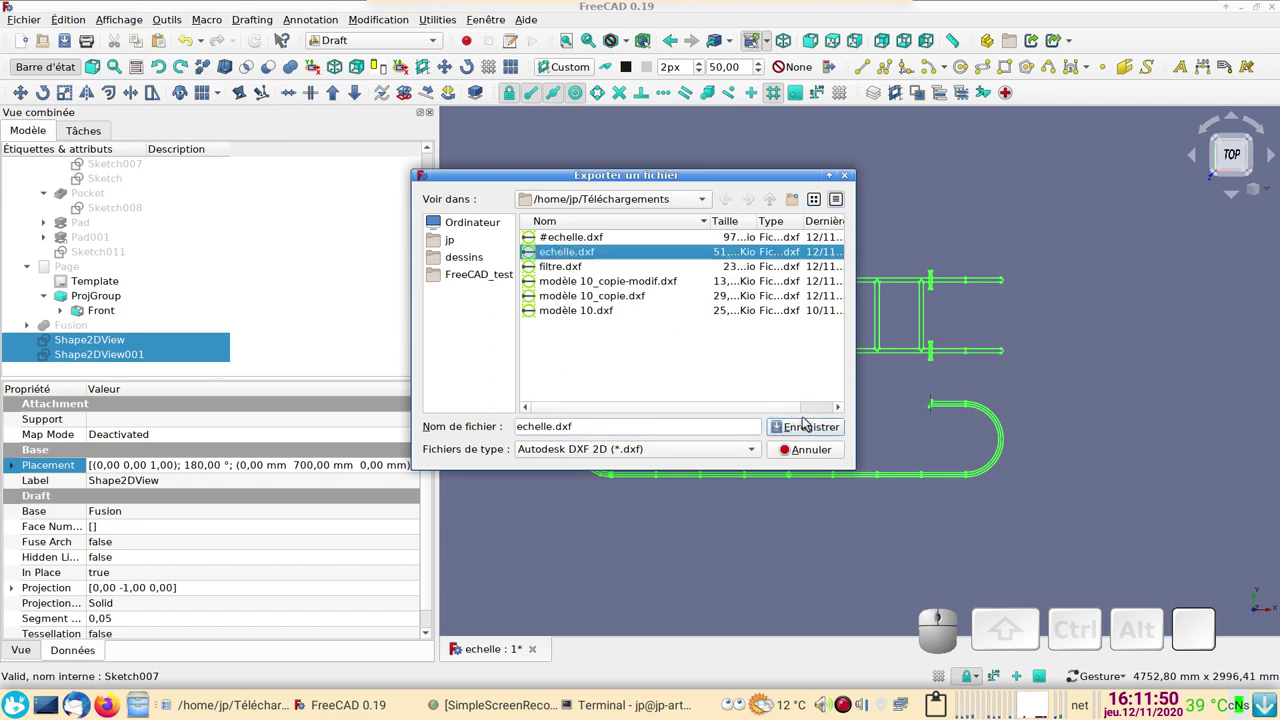
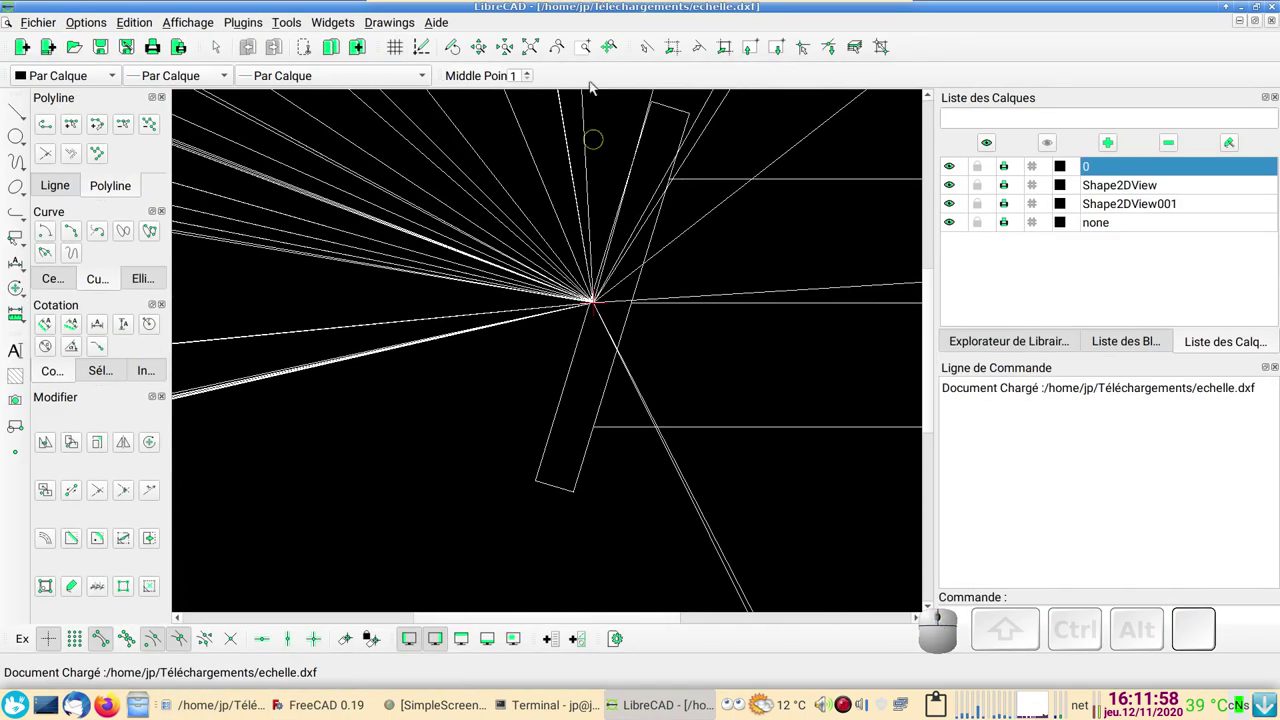
# Step: Inspect echelle.dxf in LibreCAD, select all entities then deselect to isolate the stray radiating lines
pyautogui.scroll(-3)
pyautogui.scroll(3)
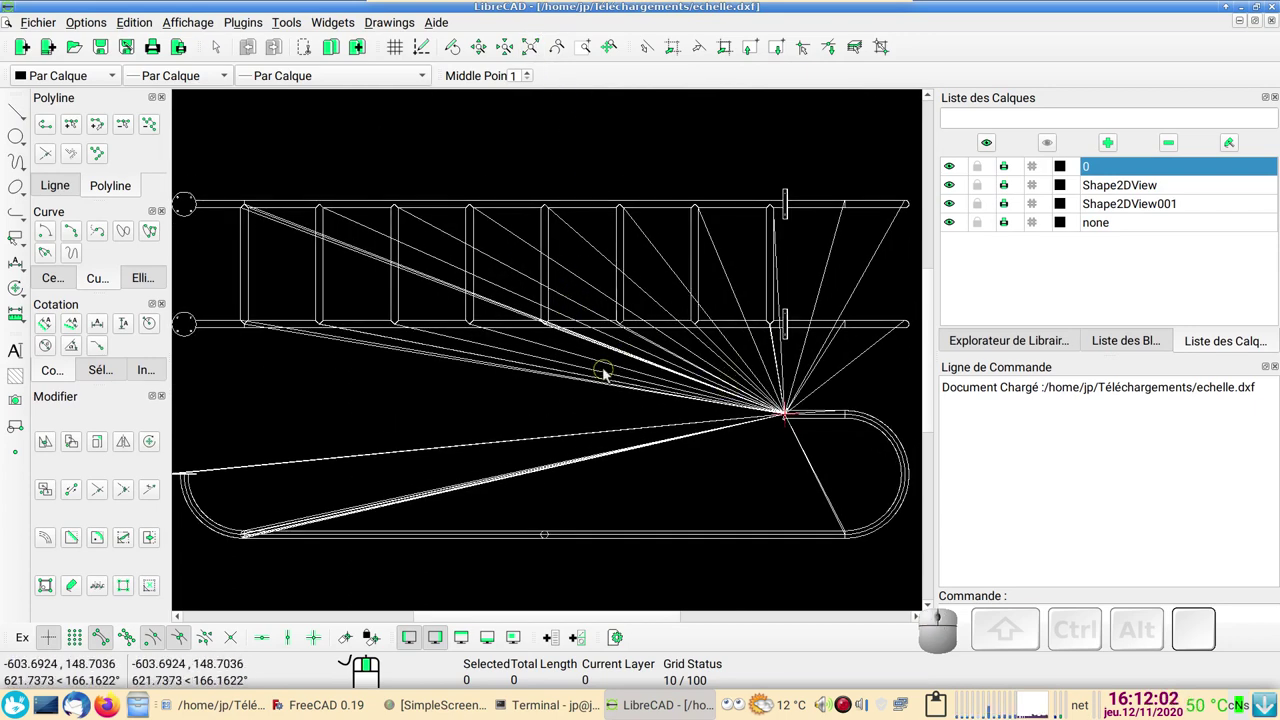
pyautogui.scroll(-3)
pyautogui.scroll(3)
pyautogui.scroll(-3)
pyautogui.scroll(3)
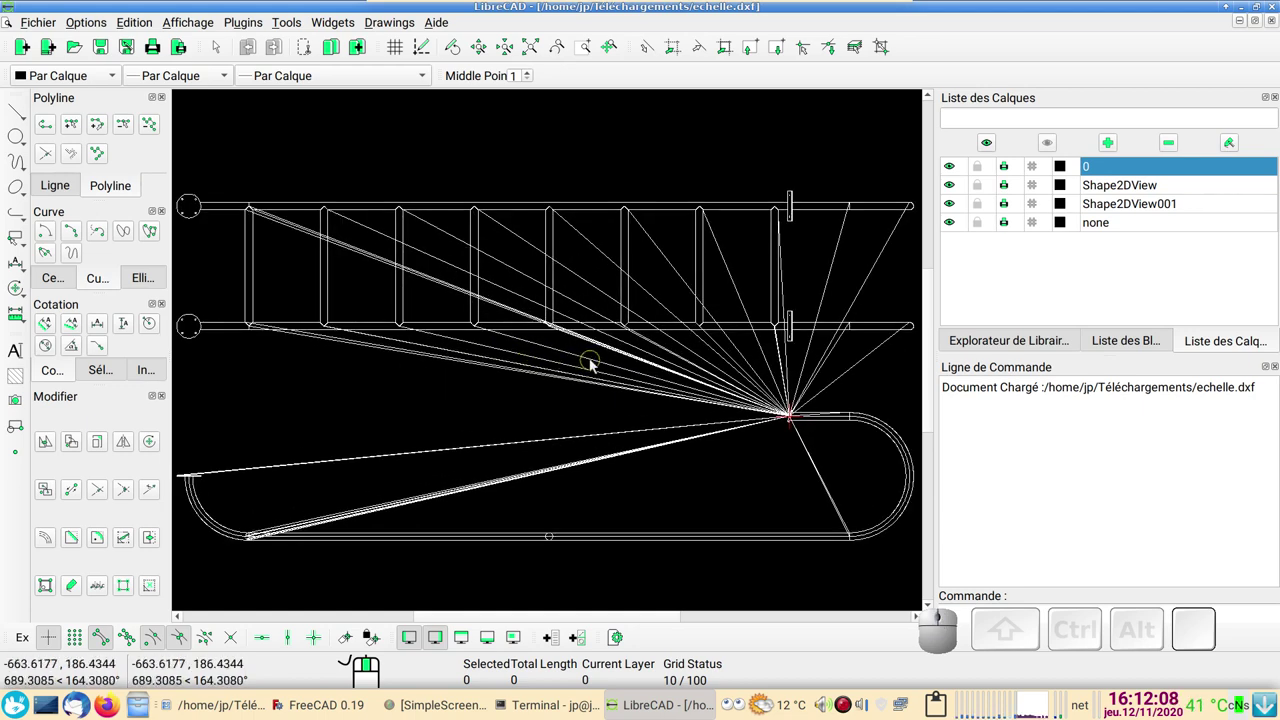
pyautogui.click(628, 354)
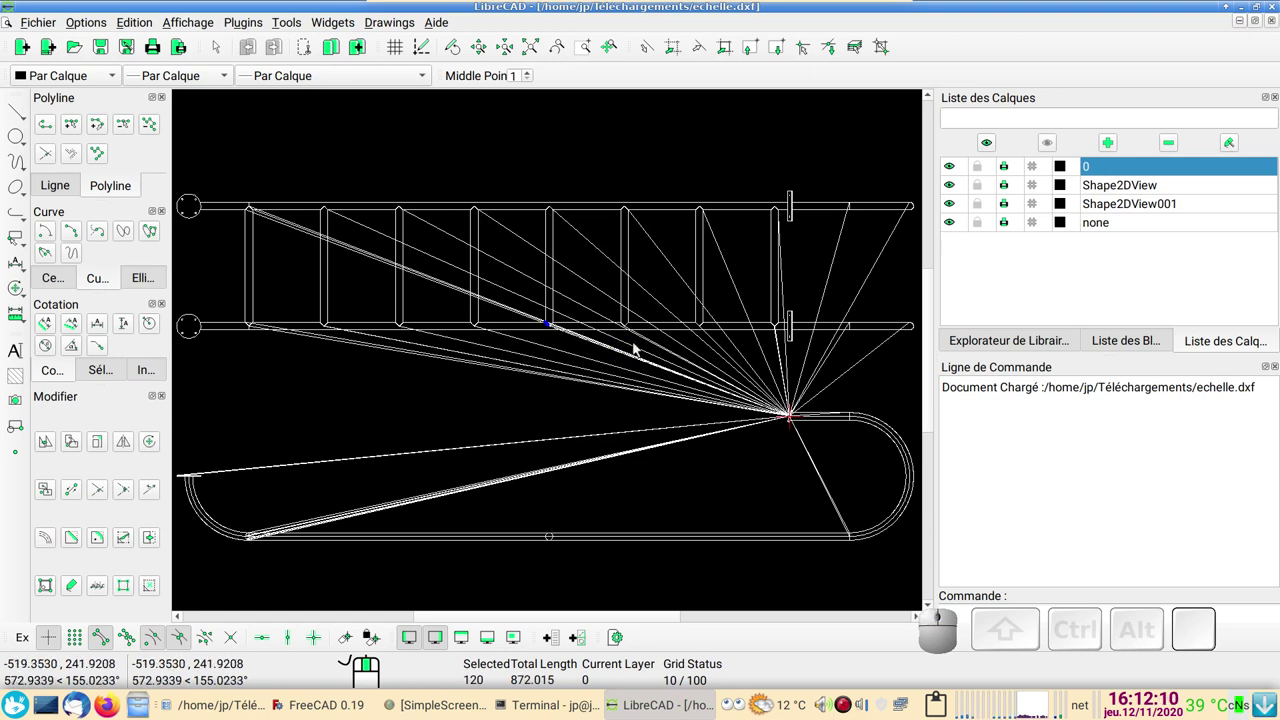
pyautogui.click(644, 347)
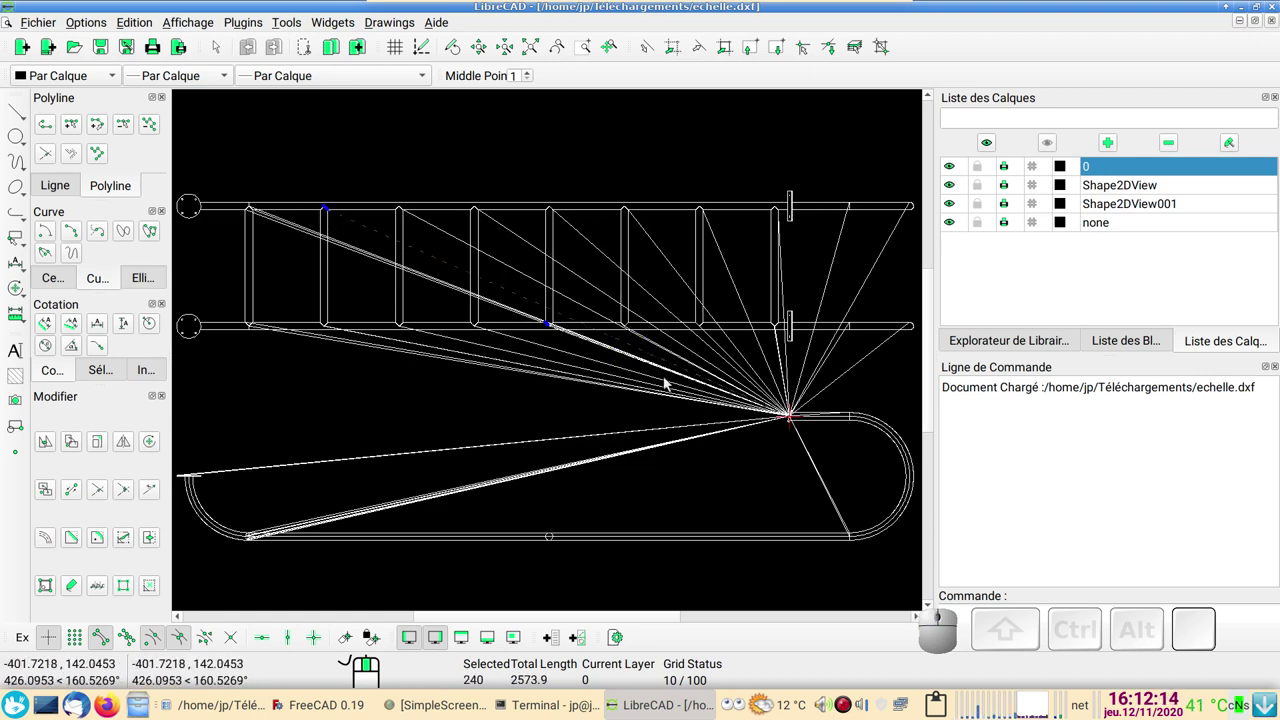
pyautogui.scroll(-3)
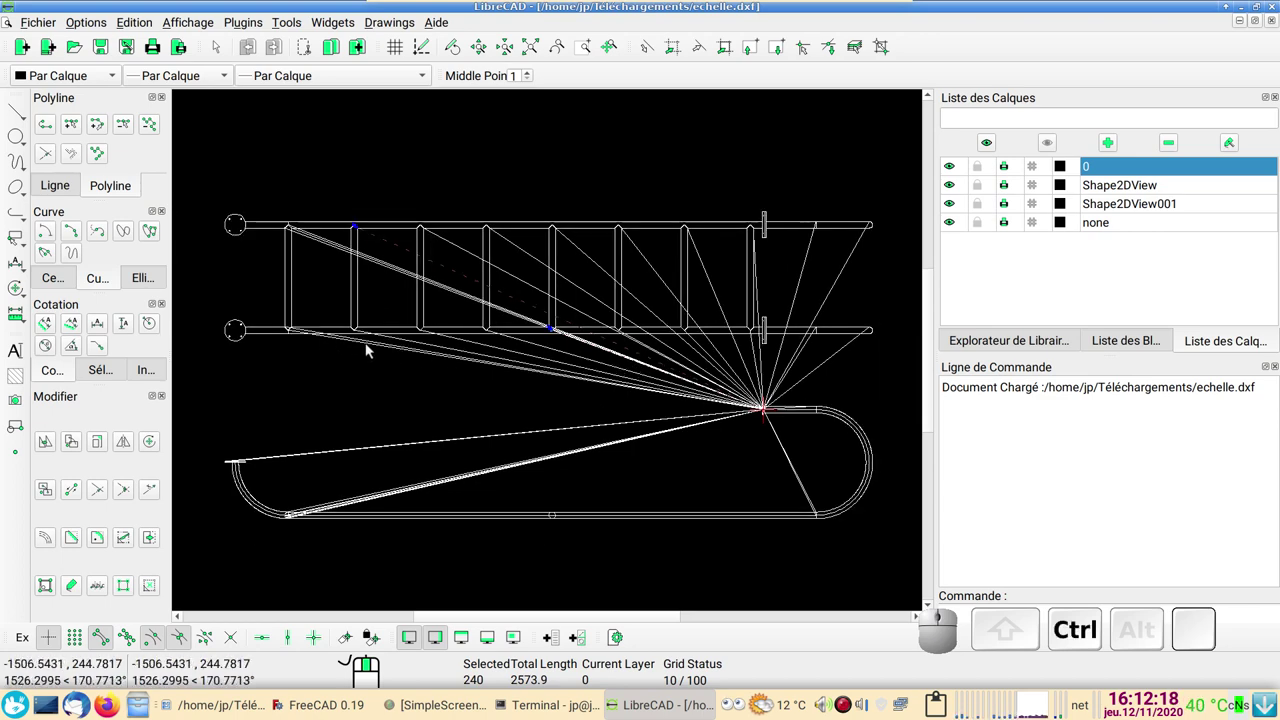
pyautogui.press('ctrl+a')
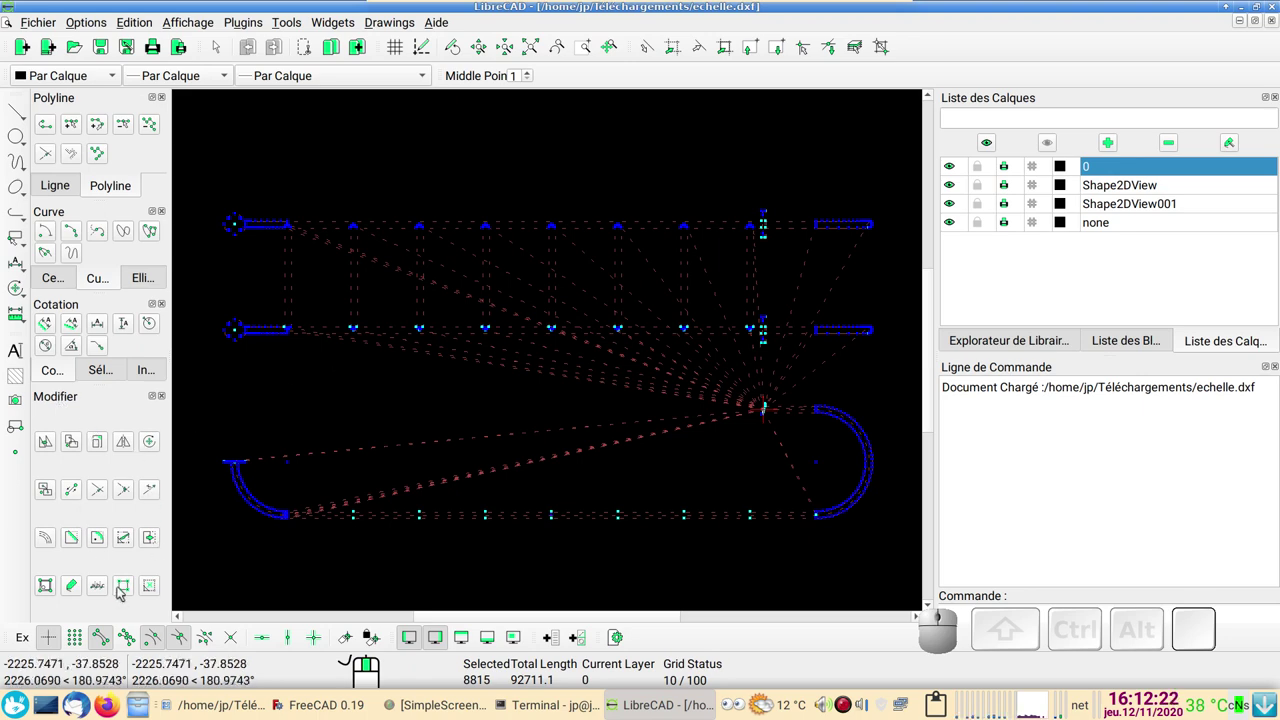
pyautogui.click(127, 591)
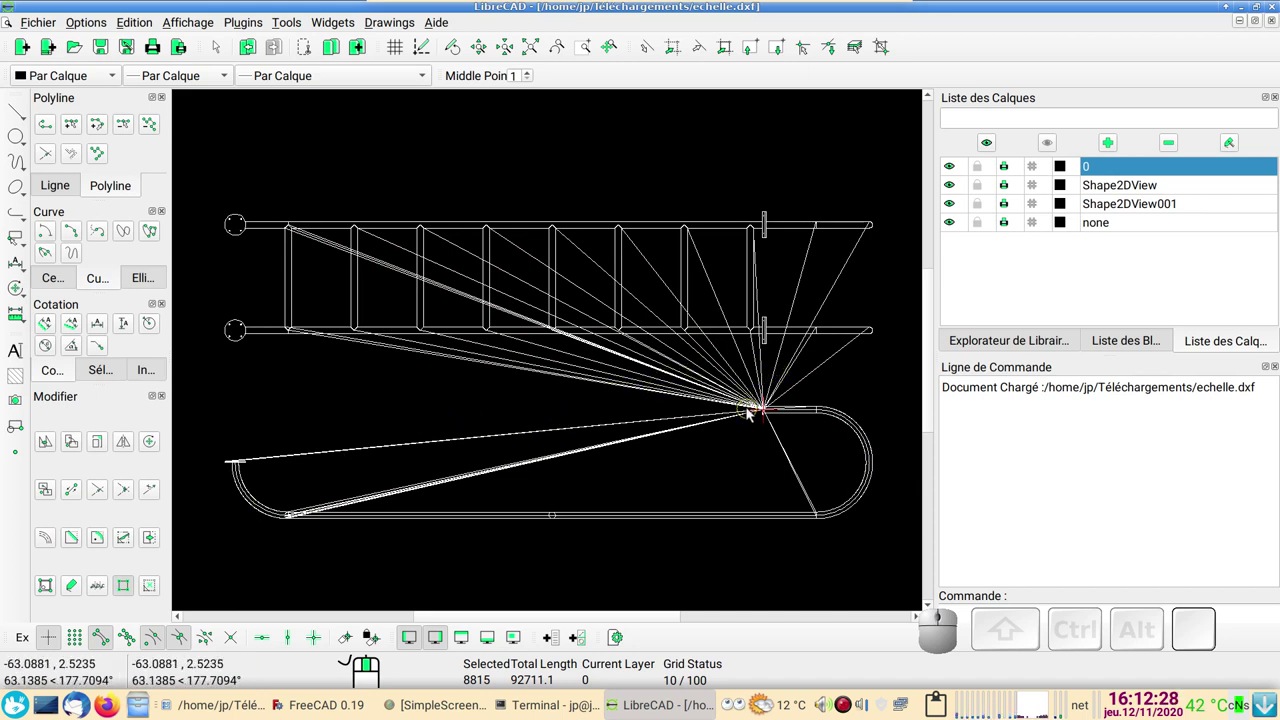
# Step: Pick one stray radiating line and zoom in on the common point the stray lines converge at
pyautogui.click(807, 380)
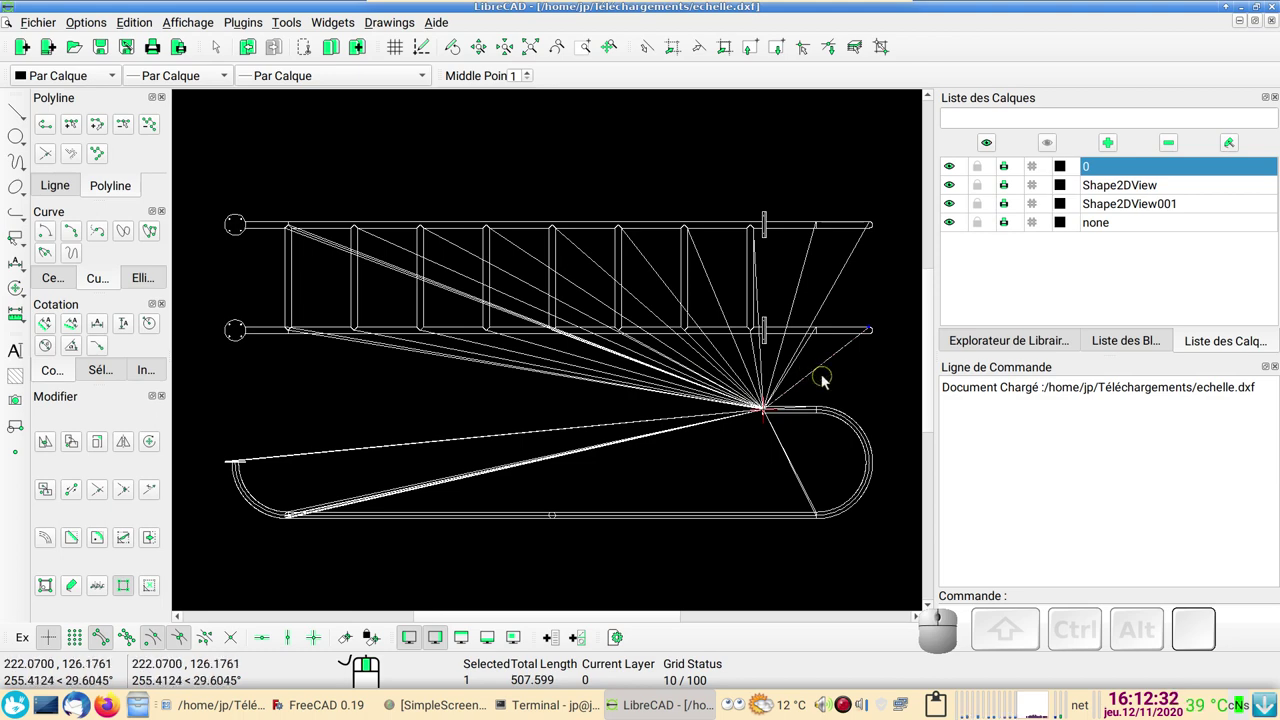
pyautogui.scroll(3)
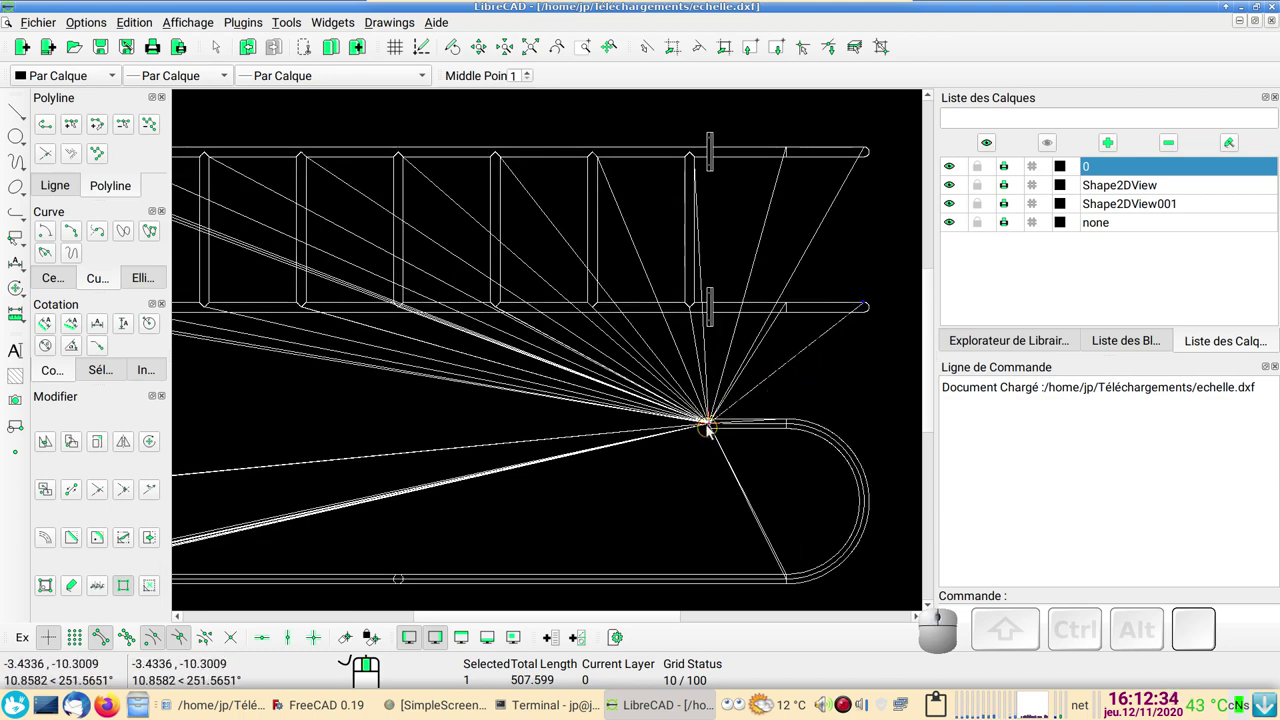
pyautogui.scroll(3)
pyautogui.scroll(3)
pyautogui.scroll(3)
pyautogui.scroll(3)
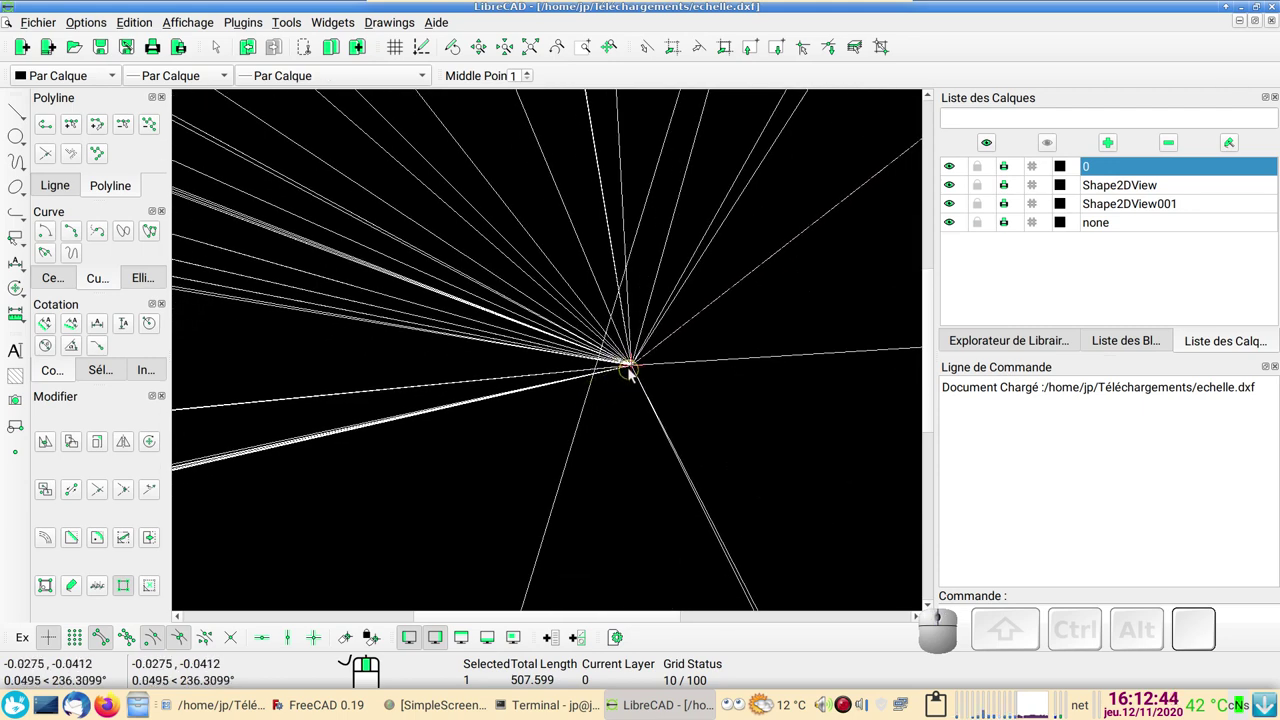
pyautogui.scroll(3)
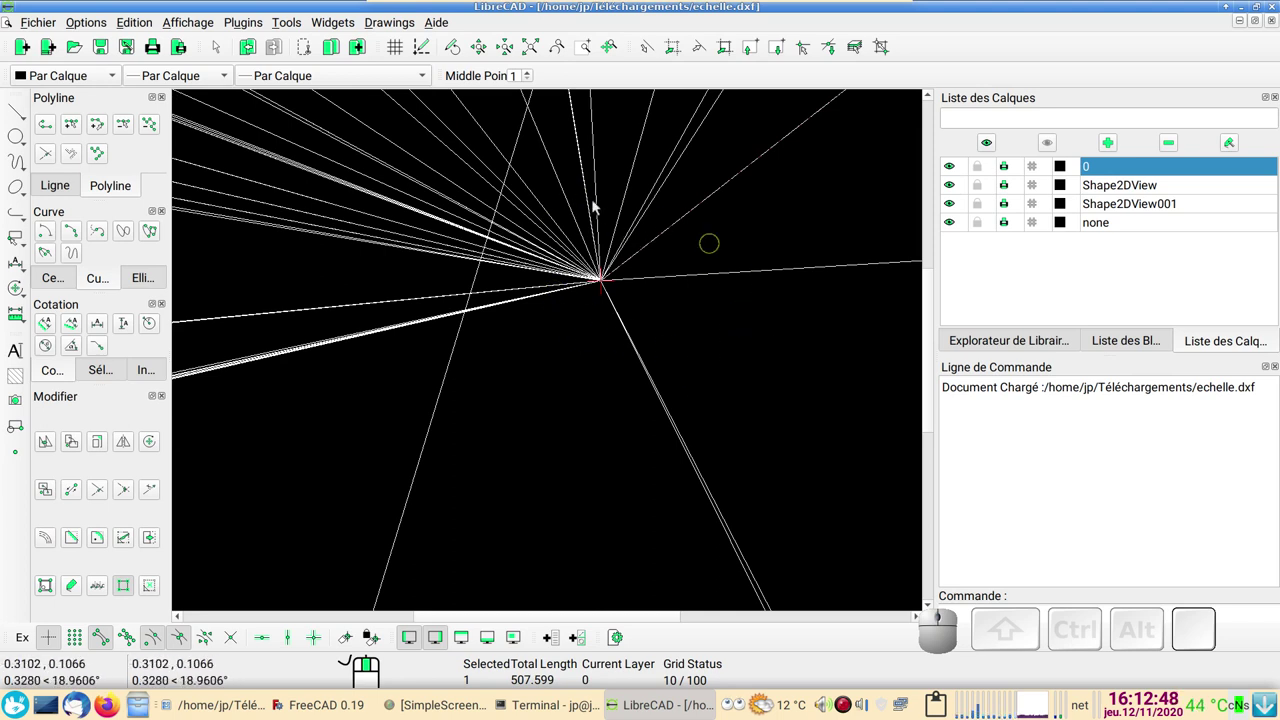
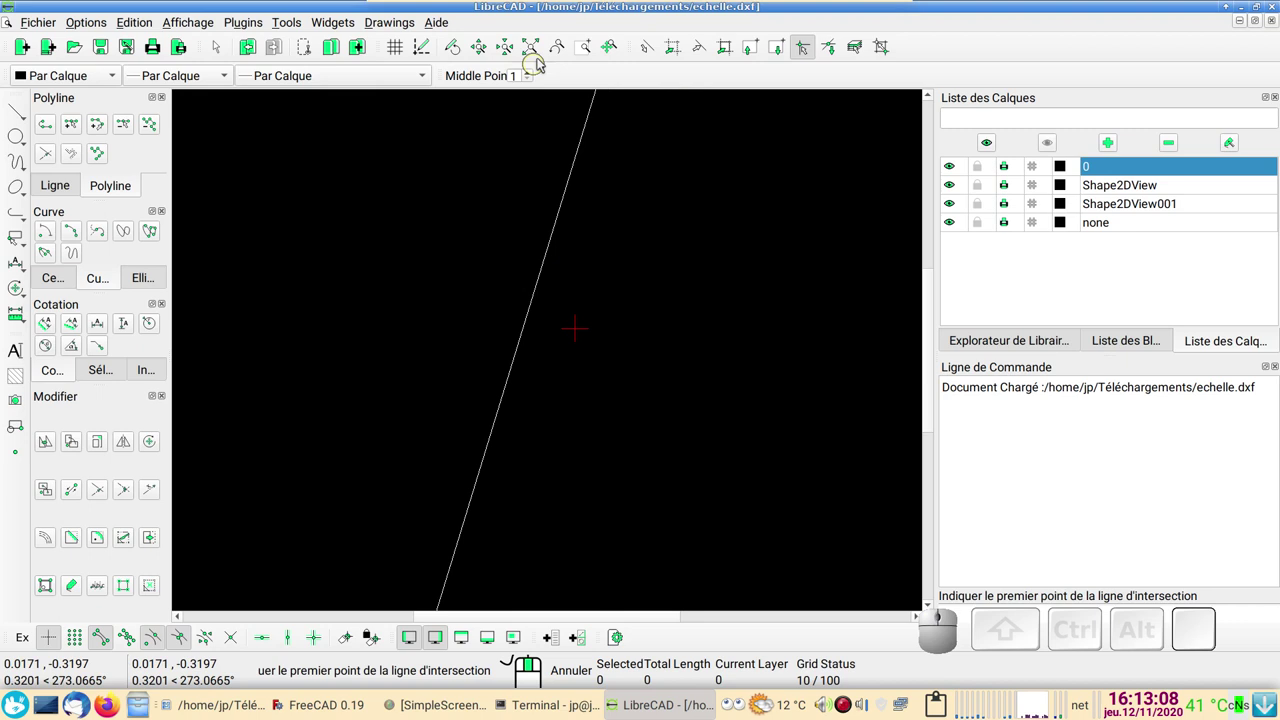
# Step: Fit the whole cleaned ladder drawing in view before dimensioning the rail end
pyautogui.click(536, 52)
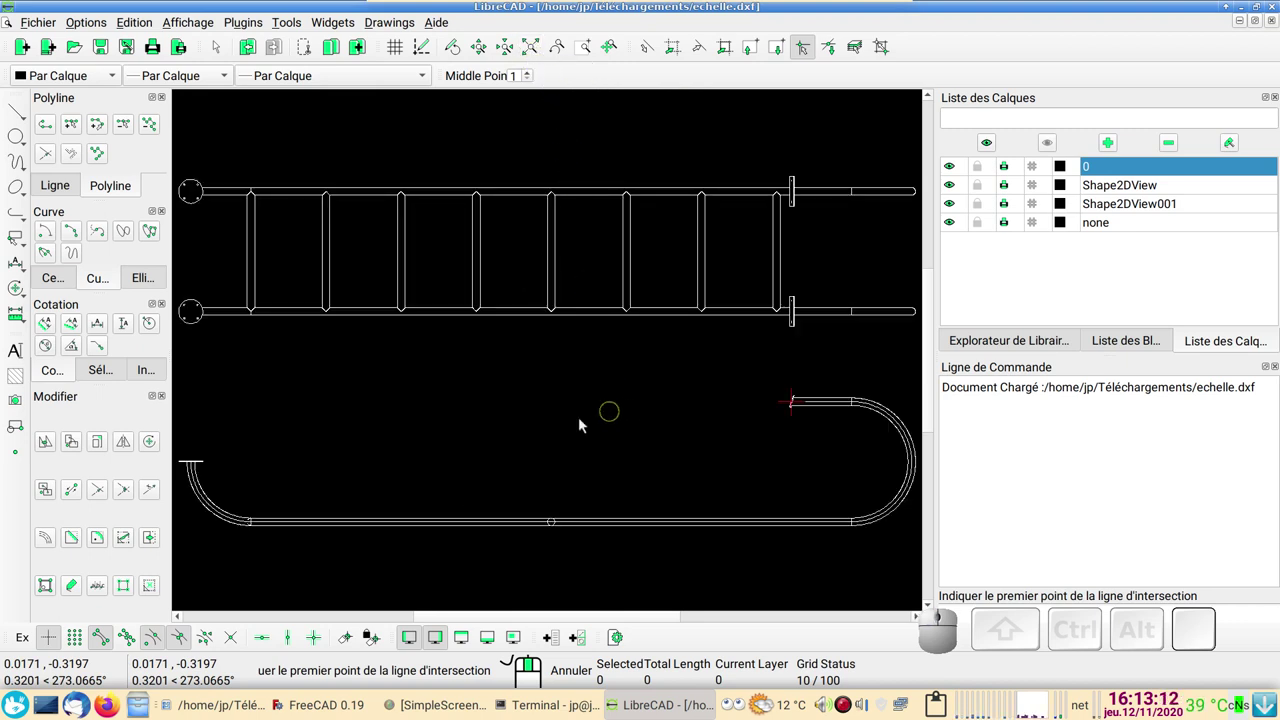
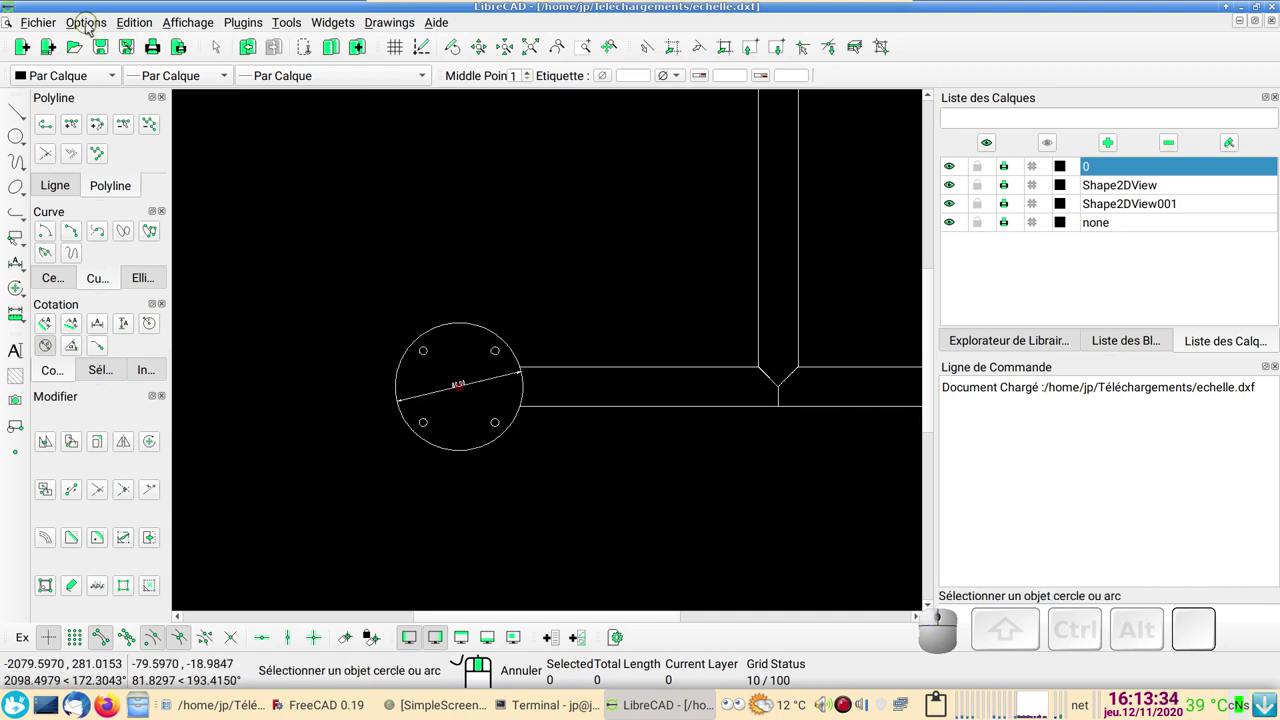
# Step: Review the dimension settings in Drawing Preferences under the Cotation tab
pyautogui.click(95, 25)
pyautogui.click(173, 81)
pyautogui.click(482, 140)
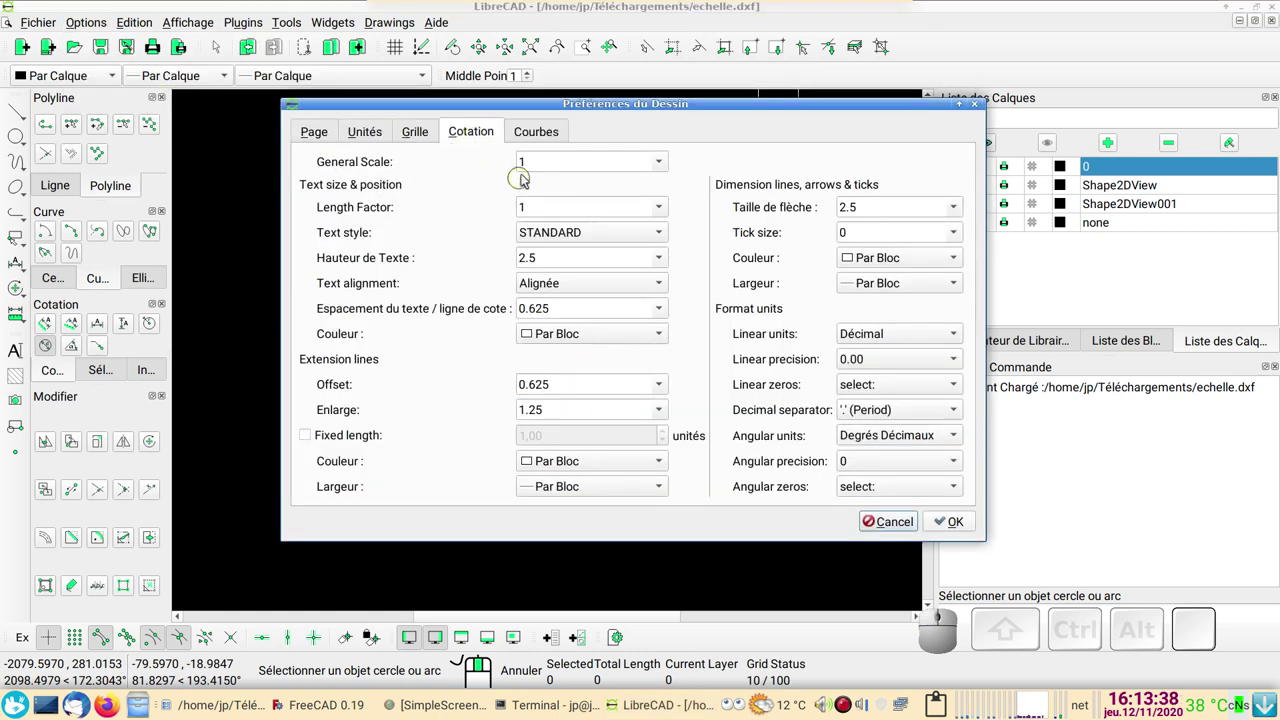
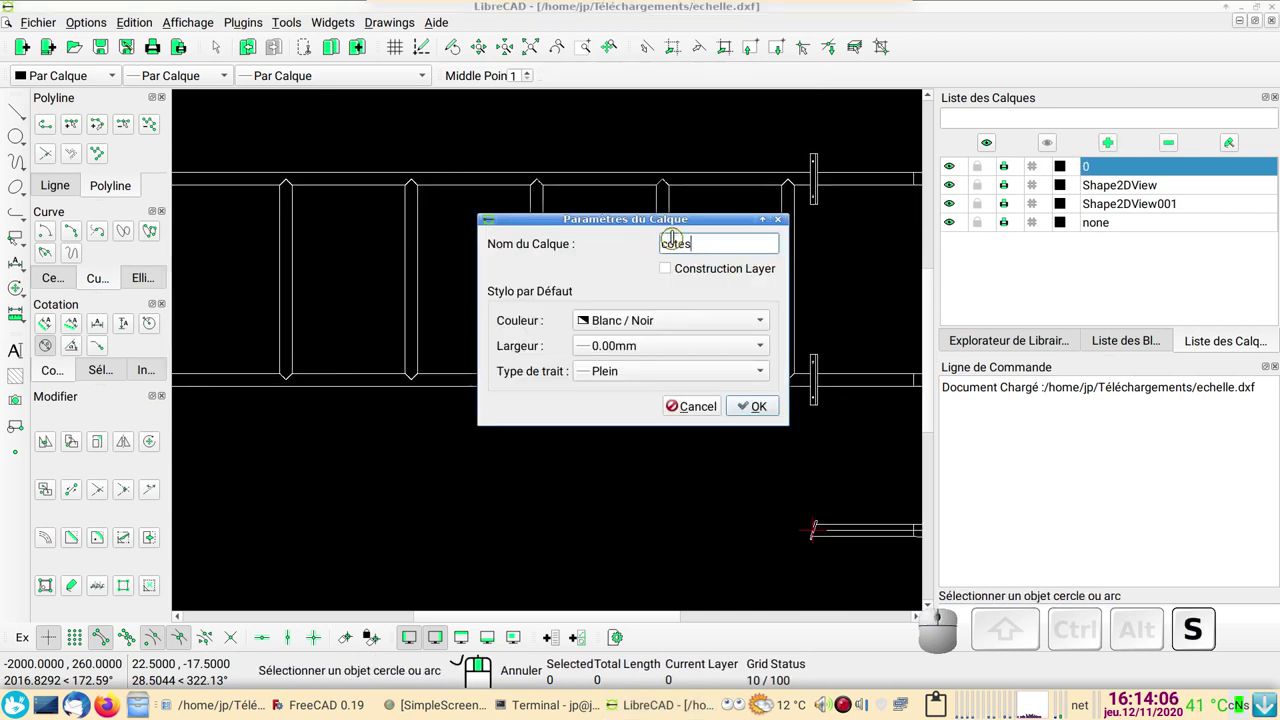
# Step: Pick cyan as the pen colour for the new layer 'cotes'
pyautogui.click(722, 329)
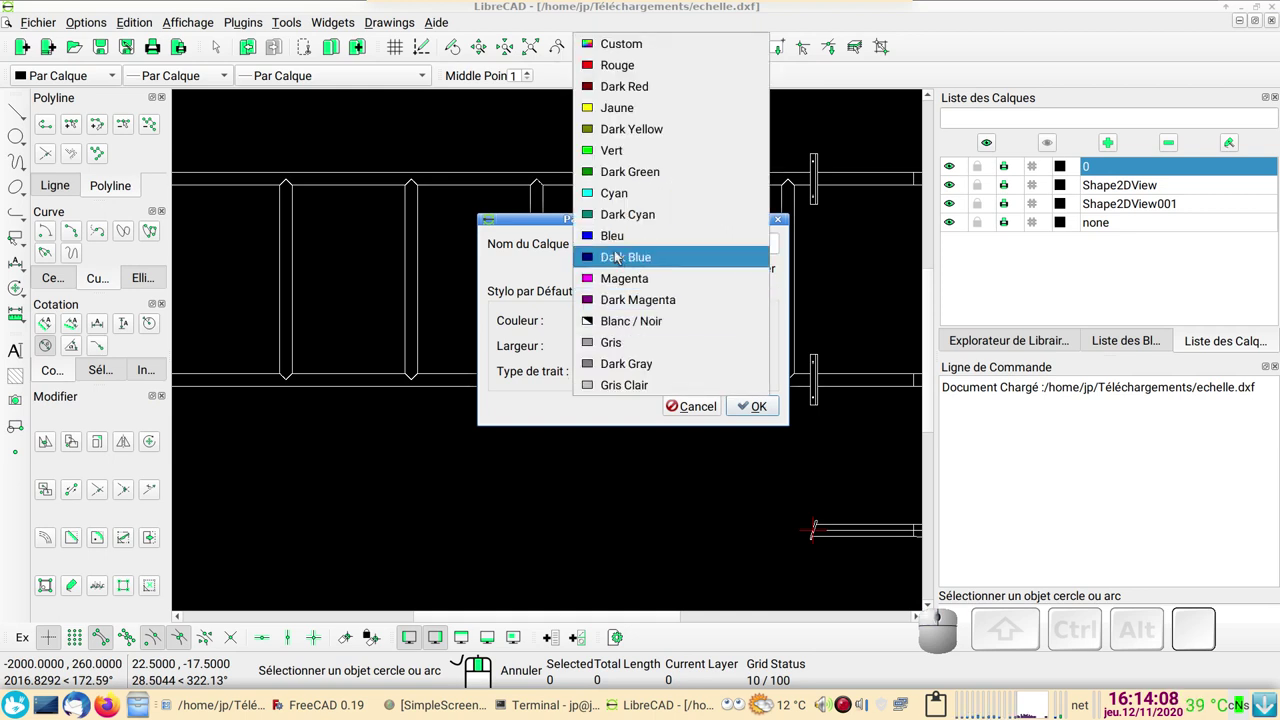
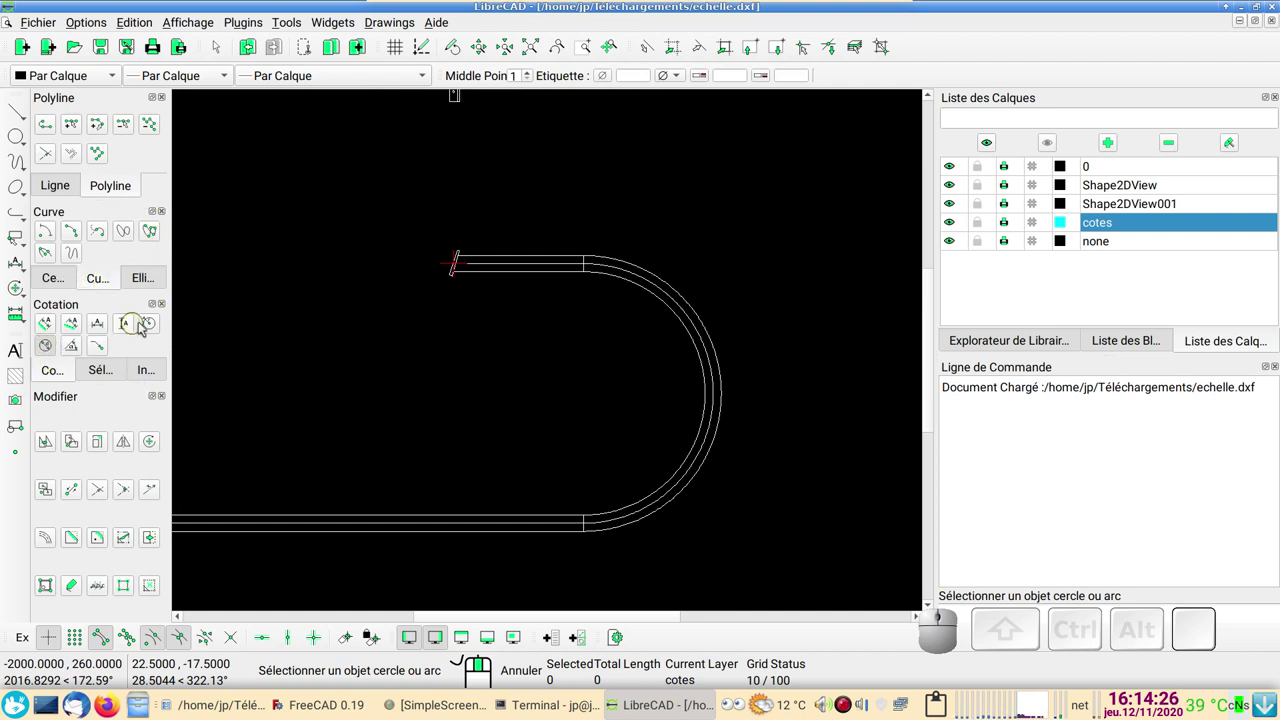
# Step: Add a 200.00 radius dimension to the rounded bend of the rail
pyautogui.click(161, 325)
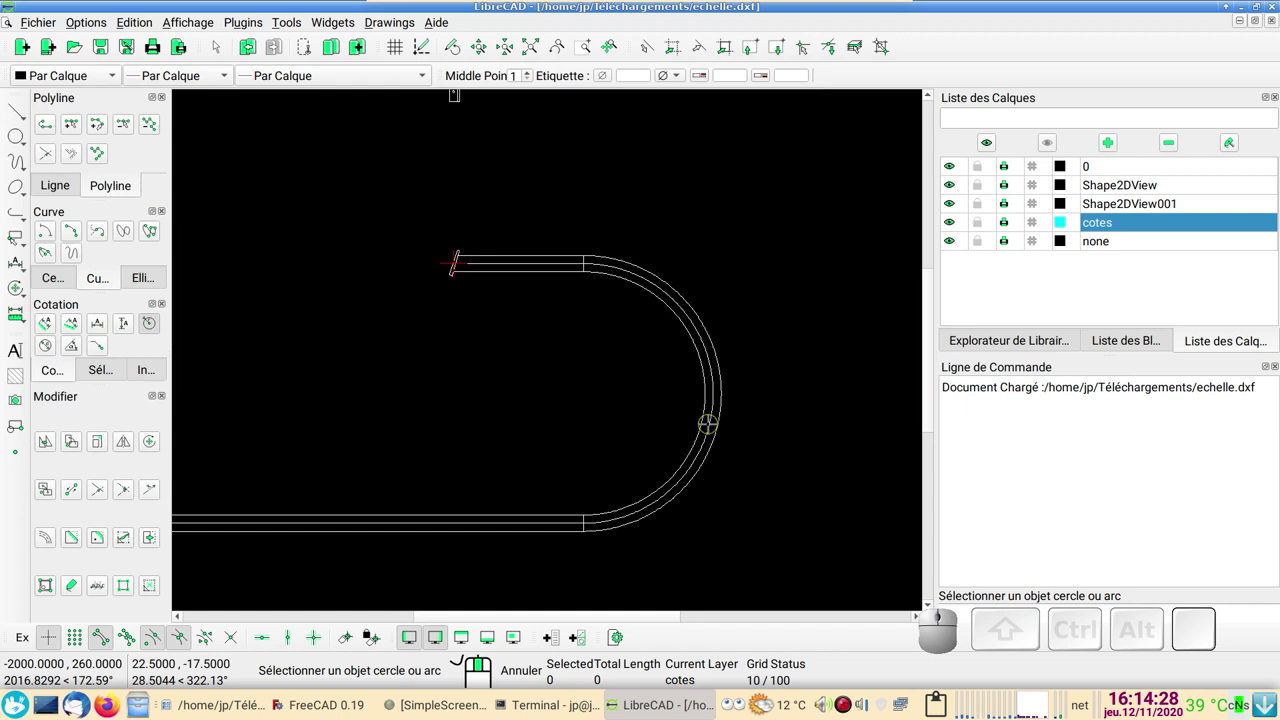
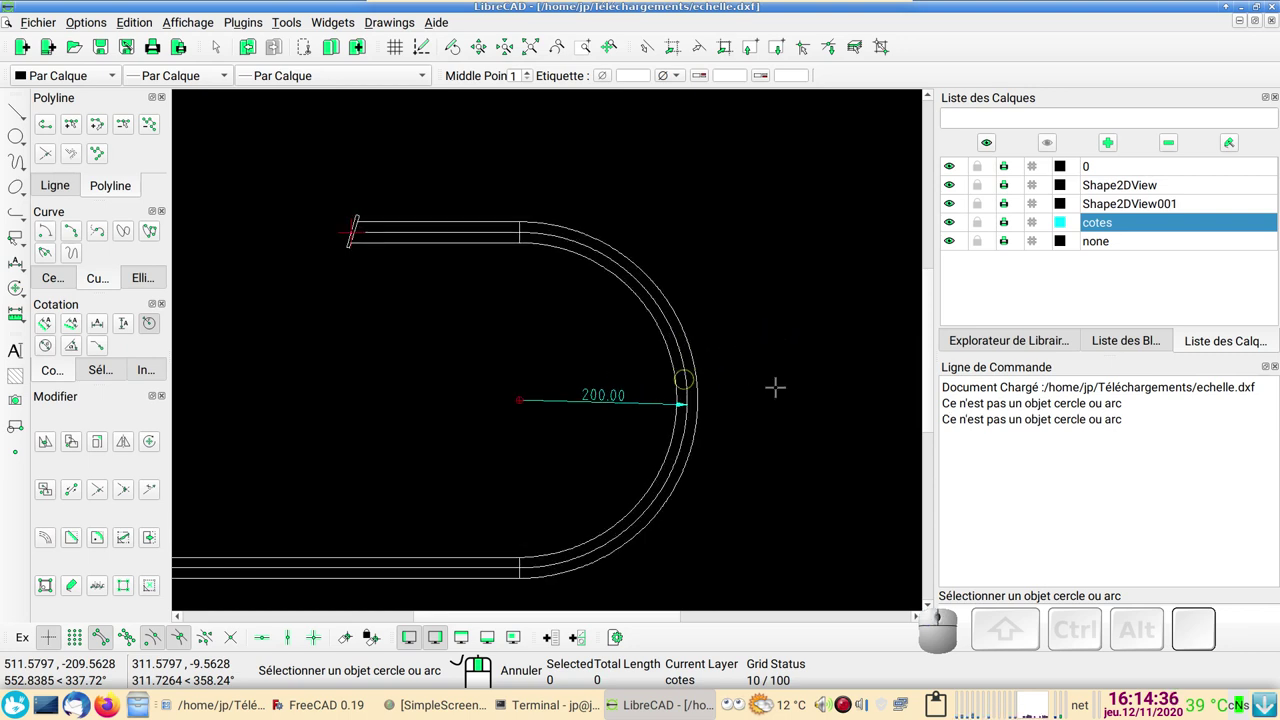
pyautogui.scroll(-3)
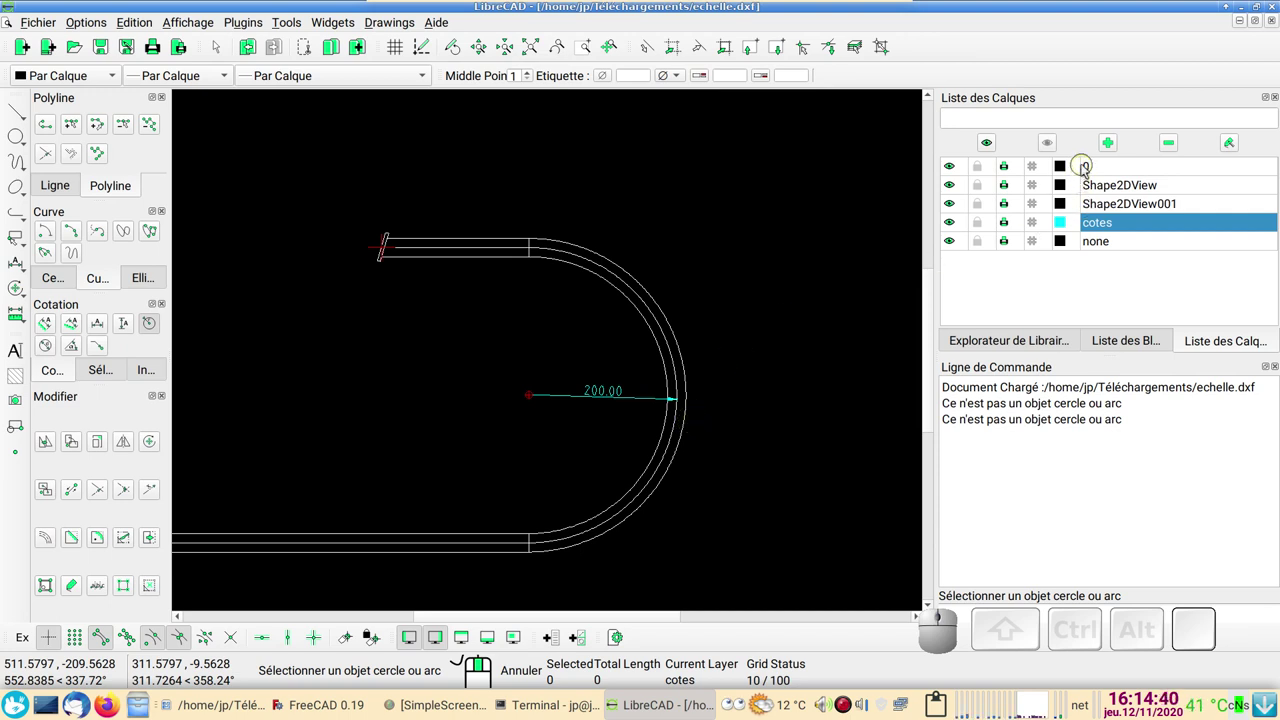
# Step: Make layer 0 current again and toggle the Shape2DView layers' visibility
pyautogui.click(1103, 168)
pyautogui.click(959, 185)
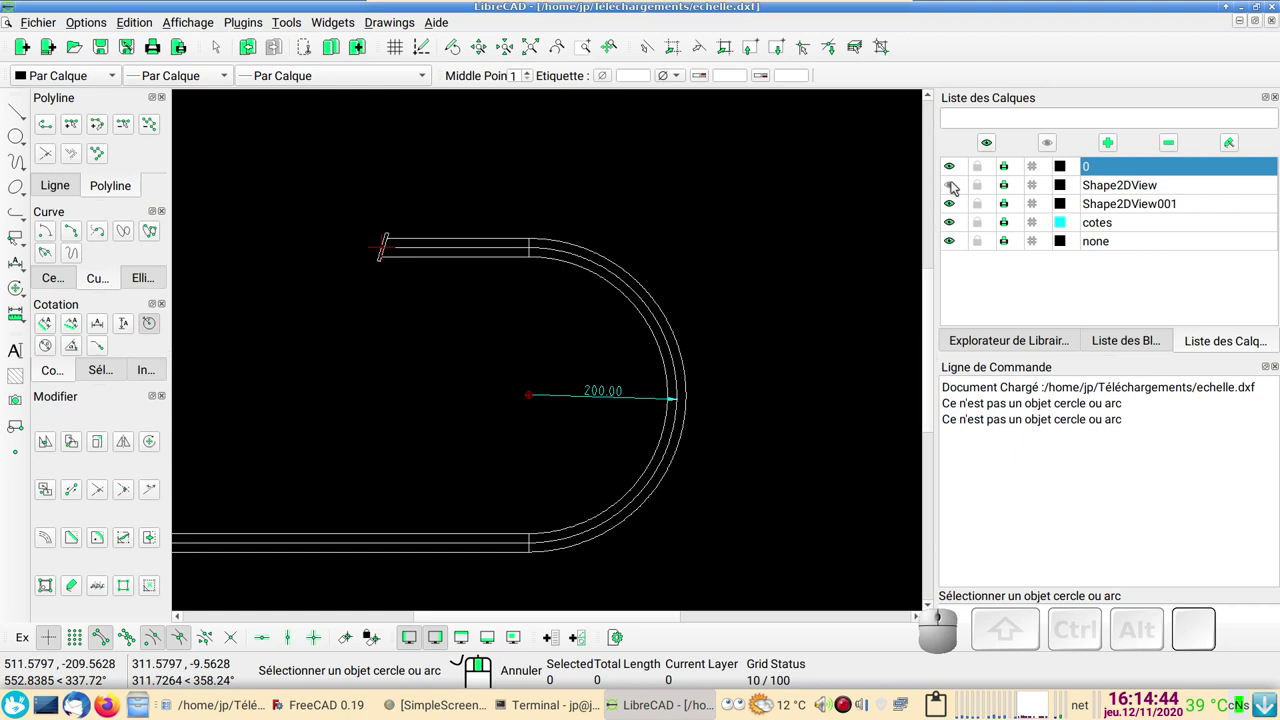
pyautogui.click(960, 186)
pyautogui.click(955, 200)
pyautogui.click(957, 203)
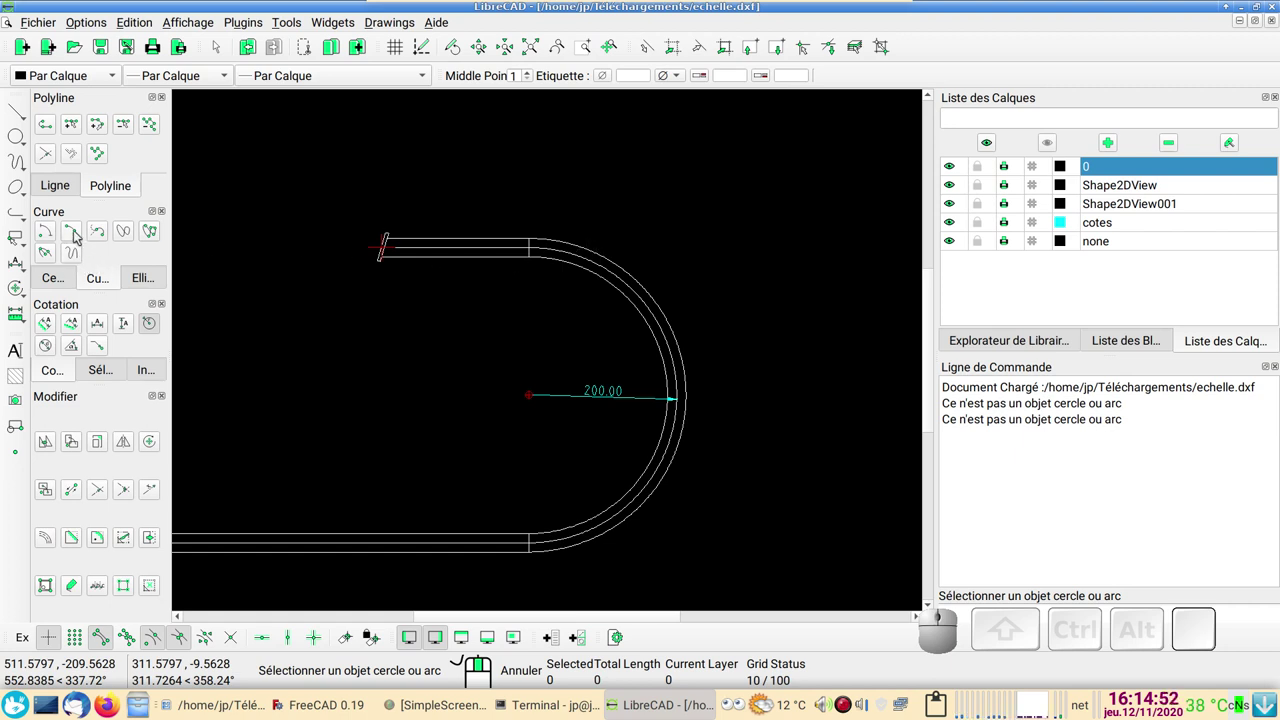
# Step: Trace an arc by center over the rail's bend
pyautogui.click(76, 229)
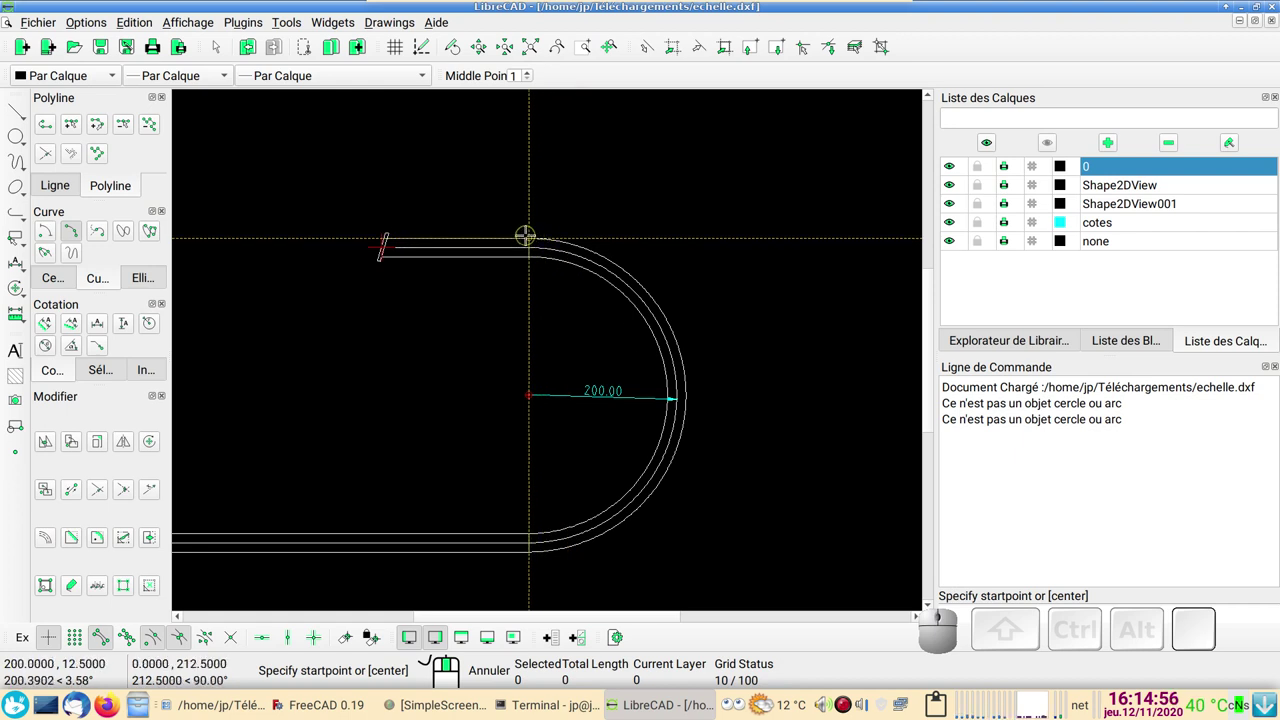
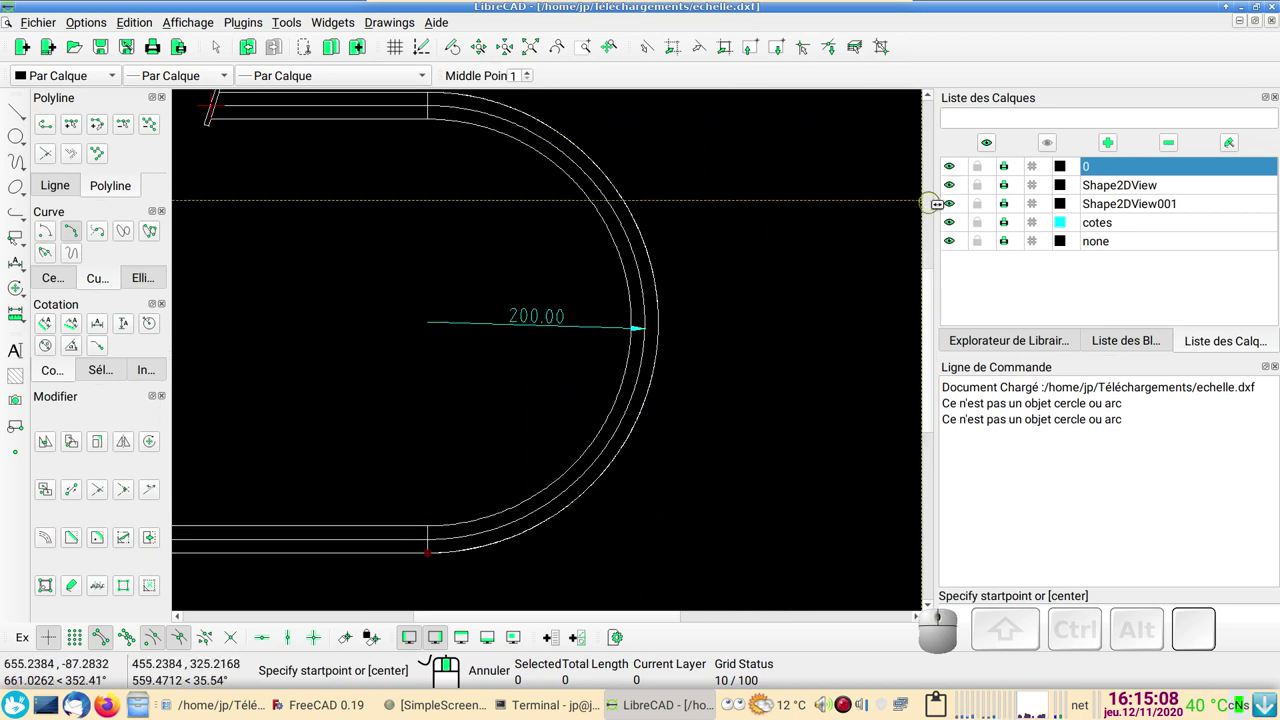
# Step: Hide the Shape2DView and Shape2DView001 layers and make 'cotes' the current layer
pyautogui.click(957, 186)
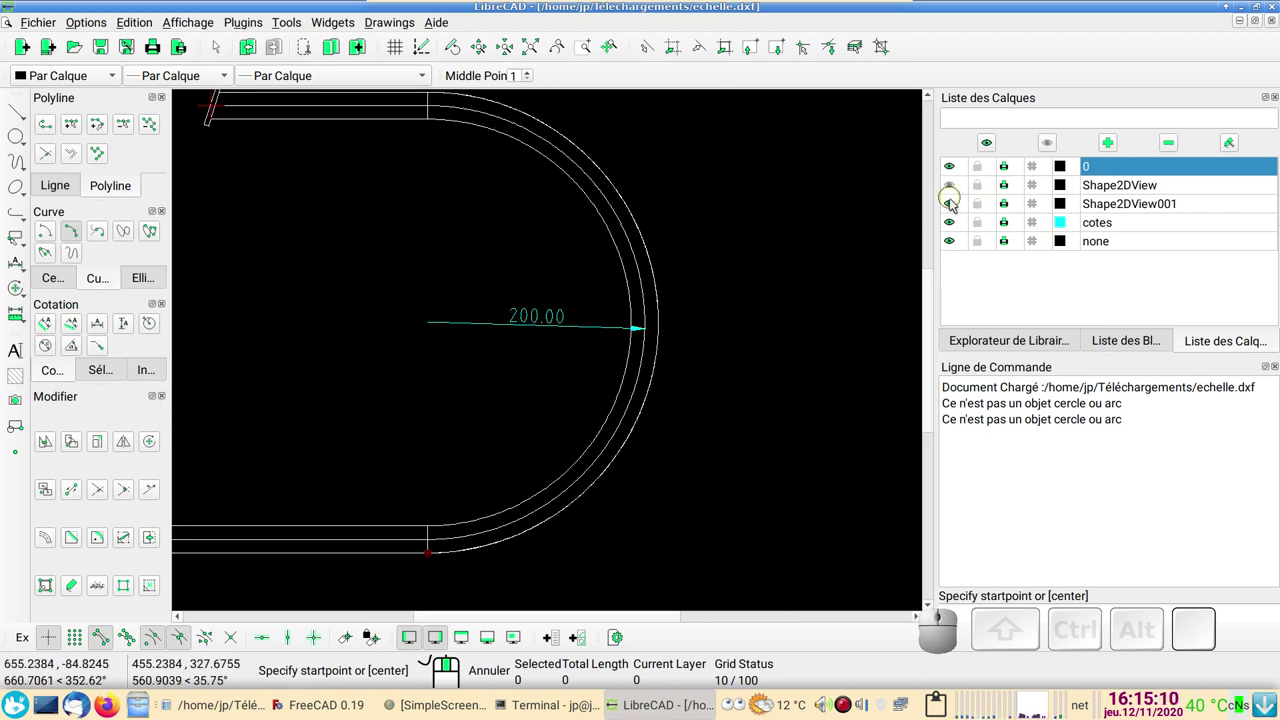
pyautogui.click(959, 208)
pyautogui.scroll(-3)
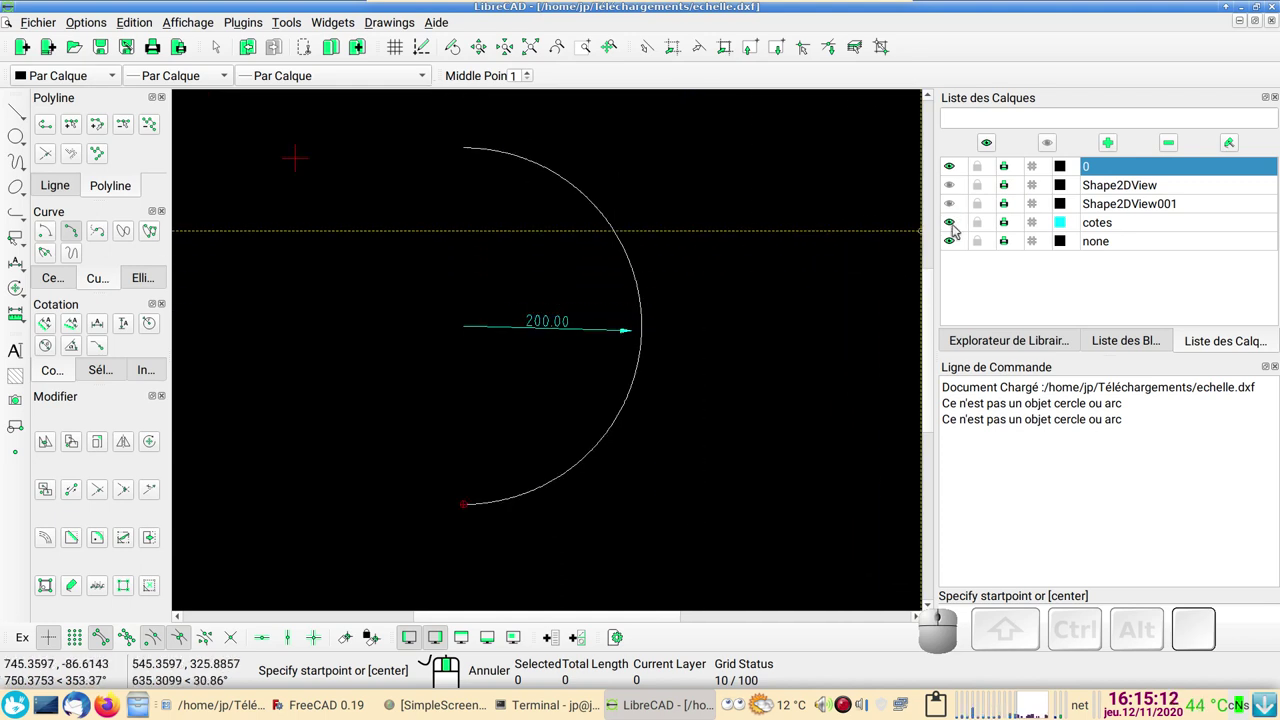
pyautogui.click(1114, 229)
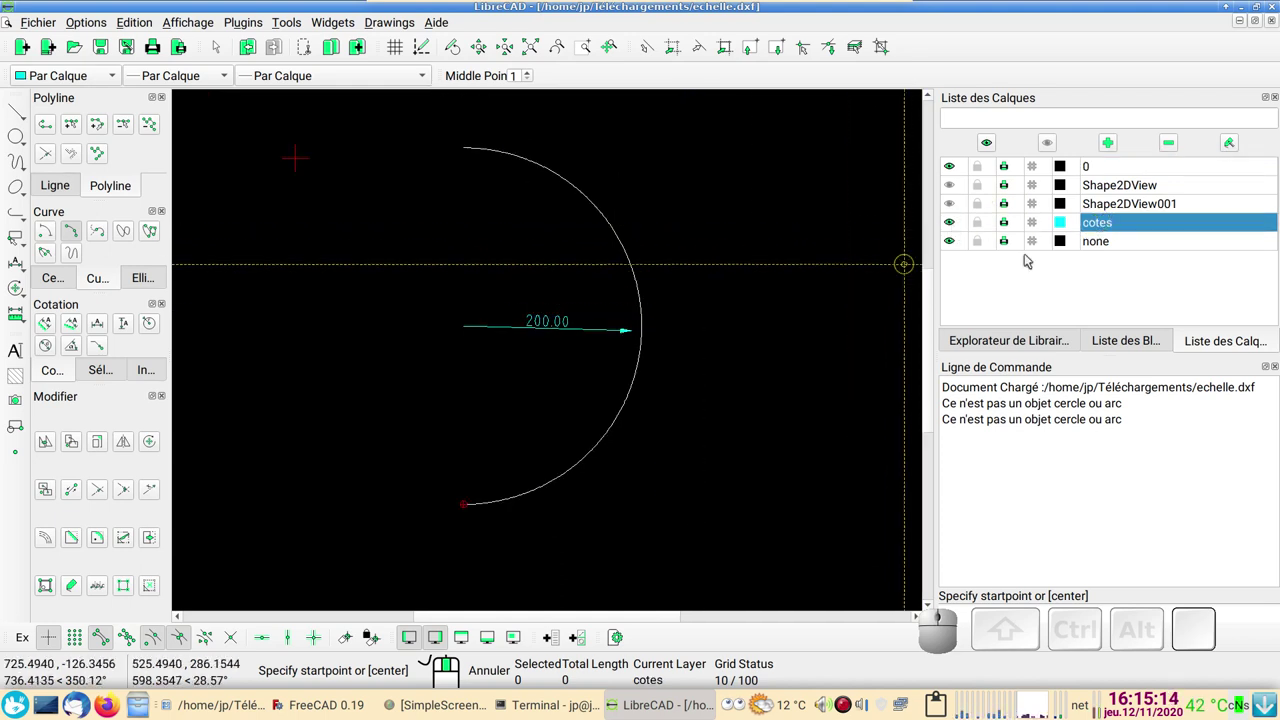